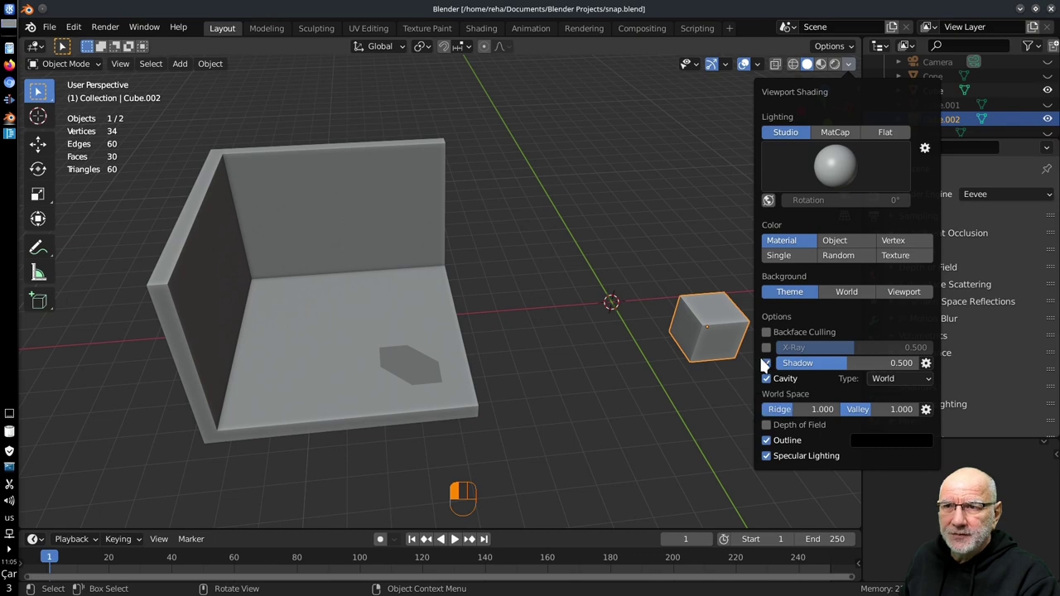
- Try moving the small cube around the walled box without snapping, cancelling each move
key("g")
left_click_drag(721, 372, 706, 371)
left_click_drag(675, 366, 656, 377)
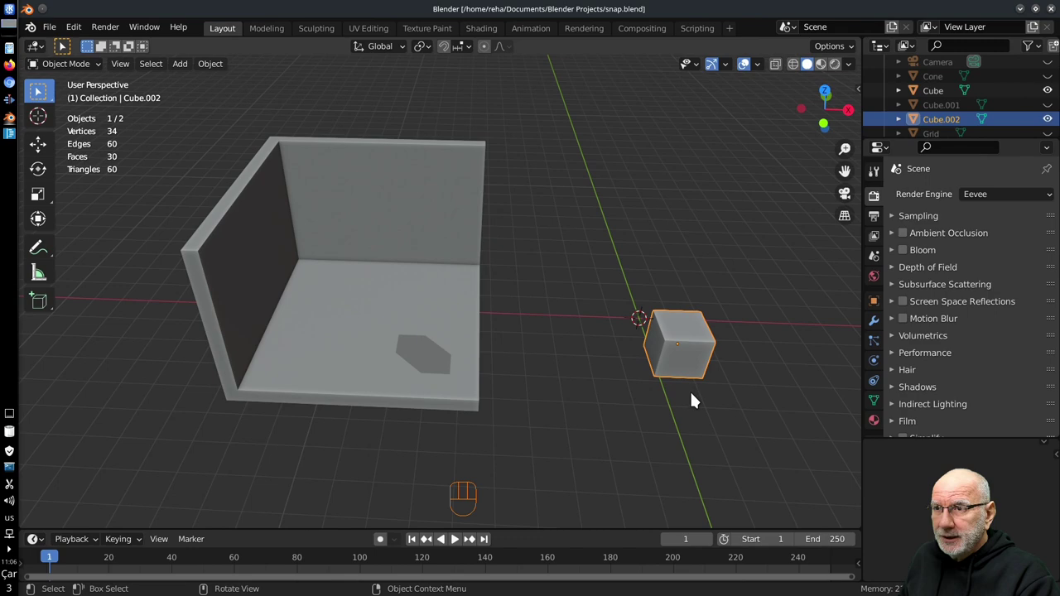
key("g")
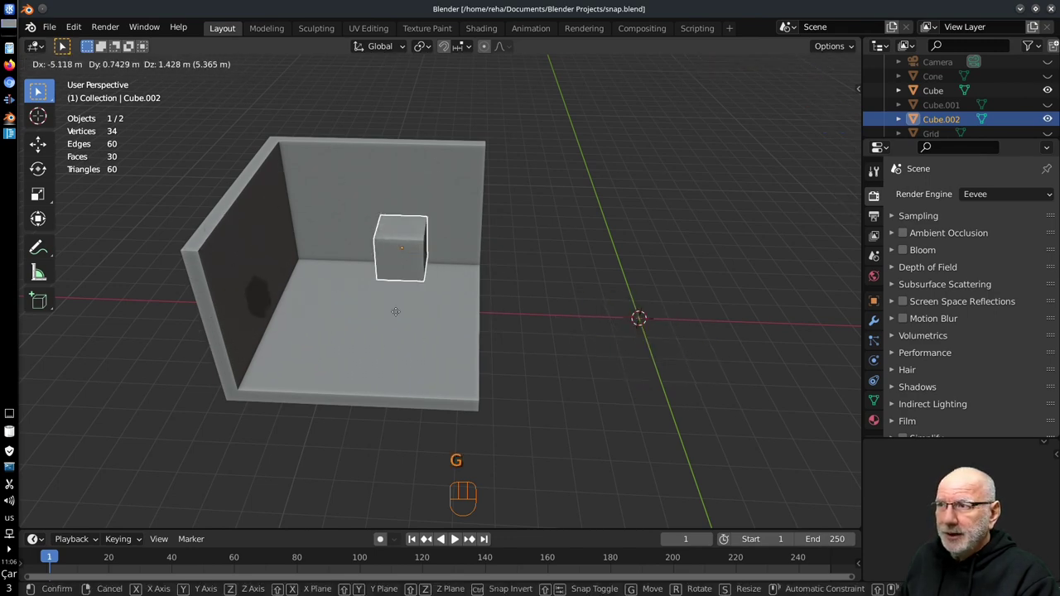
middle_click(617, 398)
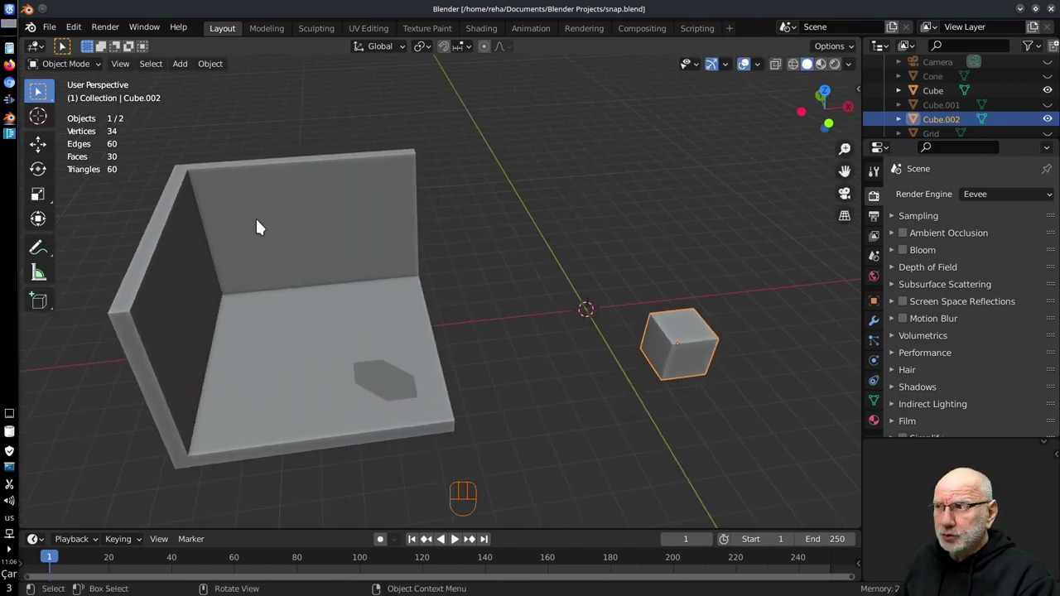
left_click_drag(456, 336, 504, 310)
middle_click(532, 336)
left_click_drag(534, 333, 501, 369)
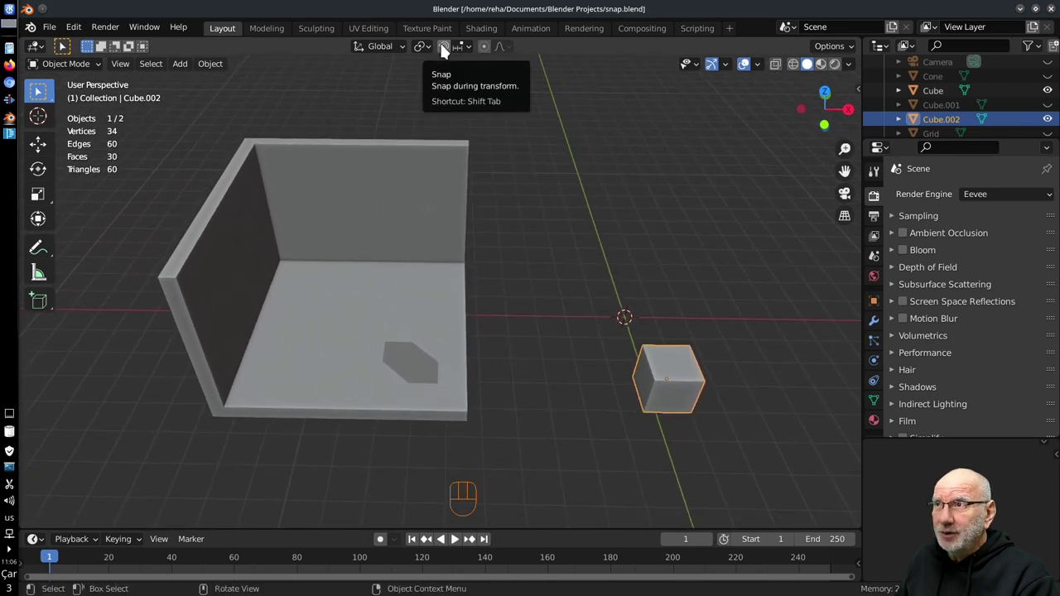
- Enable snapping with Shift+Tab, review the snap menu, and test cancelled cube moves
key("shift+Tab")
left_click_drag(477, 51, 603, 337)
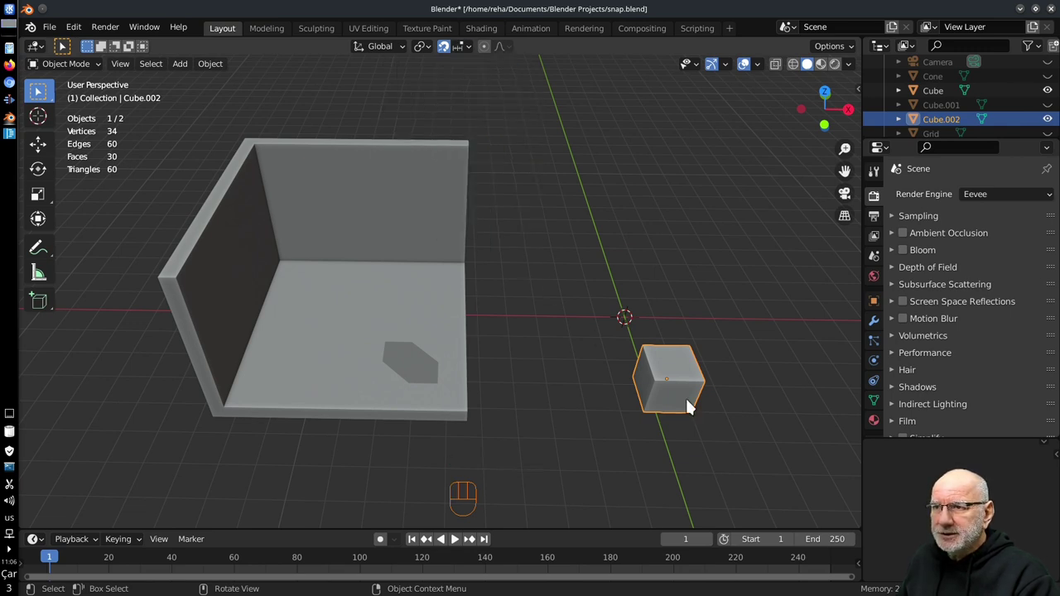
left_click_drag(473, 49, 650, 377)
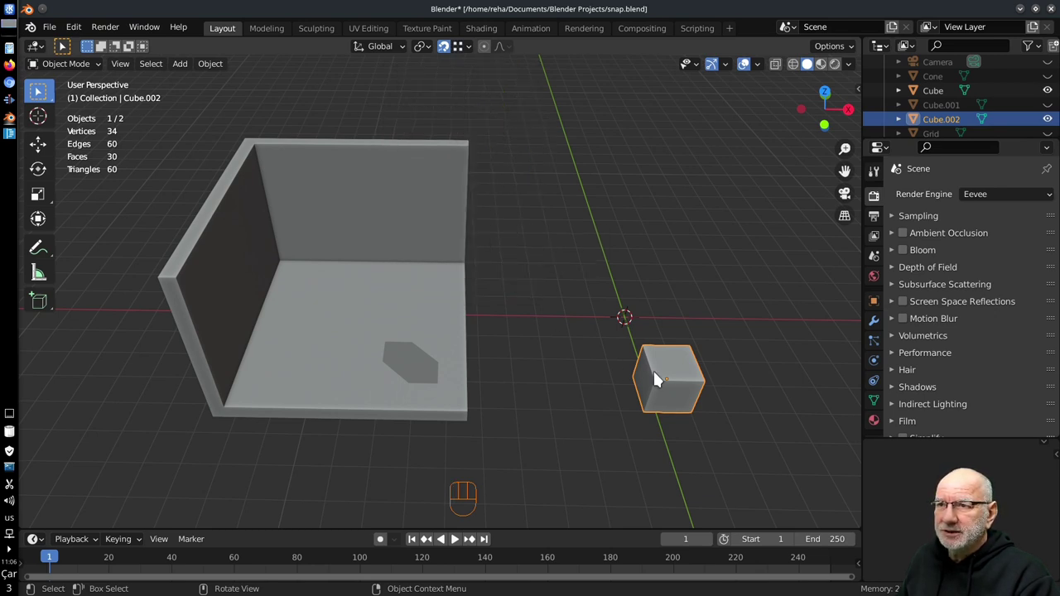
left_click_drag(477, 53, 578, 385)
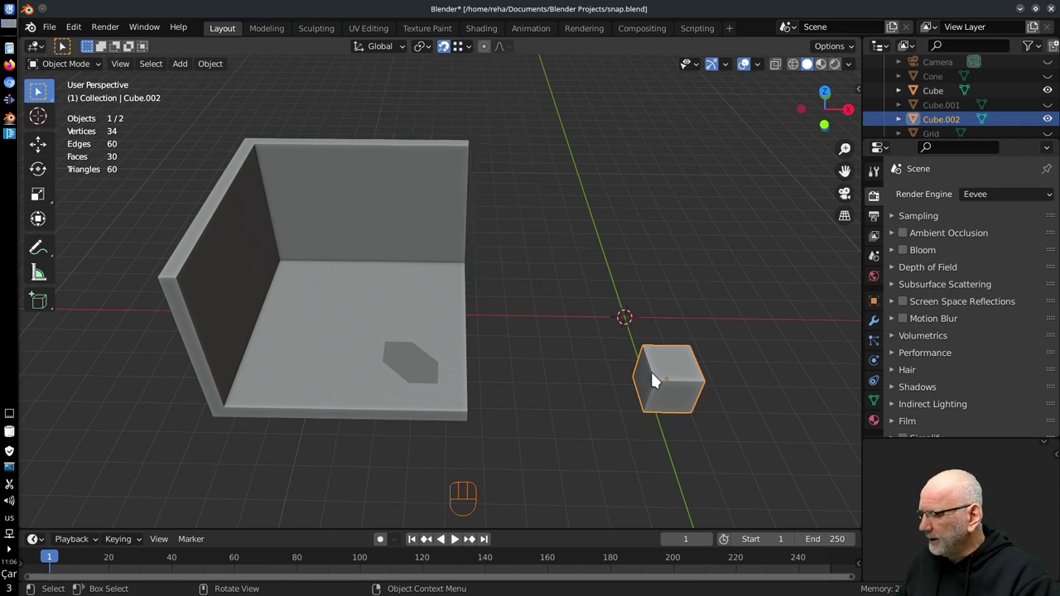
key("g")
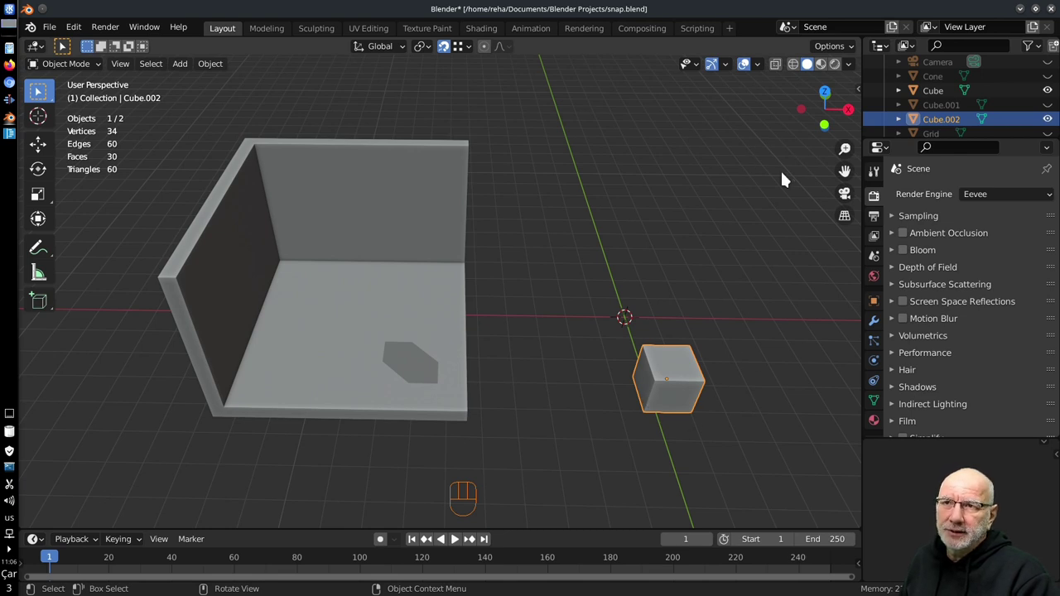
key("g")
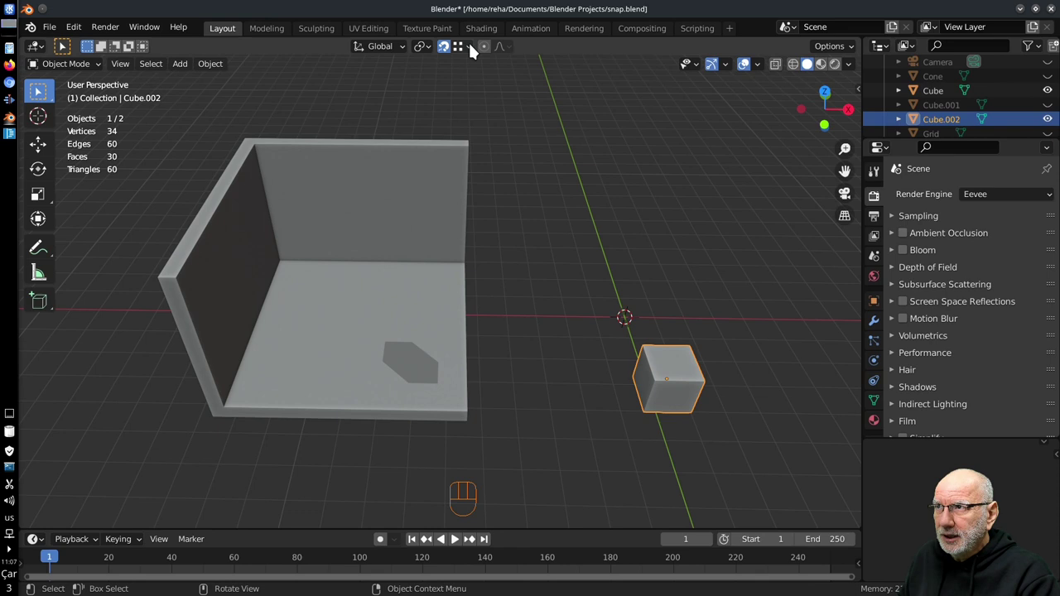
- Set Snap To to Face and start sliding the small cube along the box floor
left_click_drag(475, 49, 647, 138)
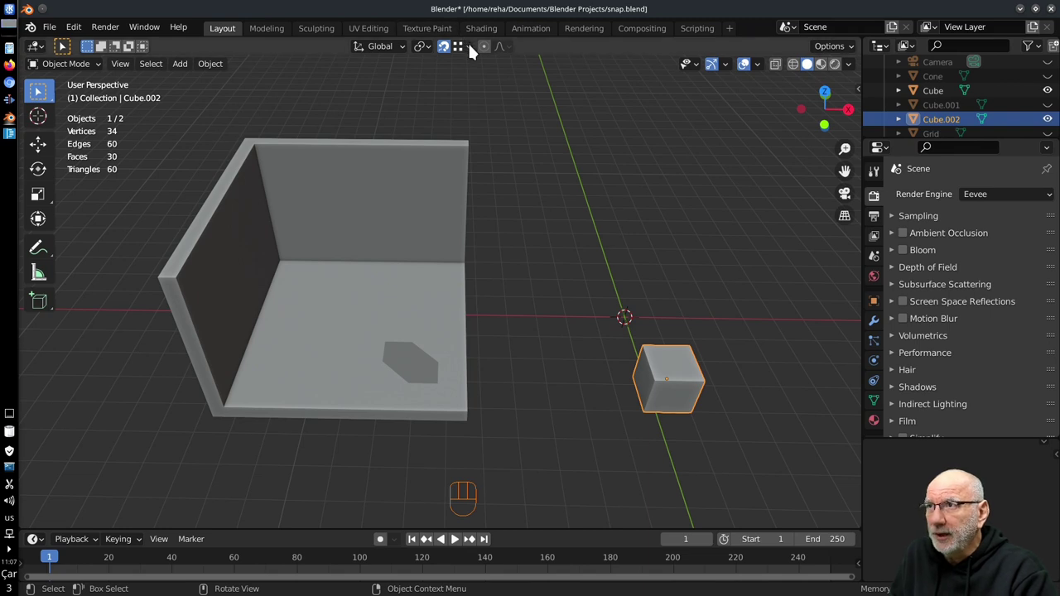
left_click_drag(475, 51, 700, 388)
key("g")
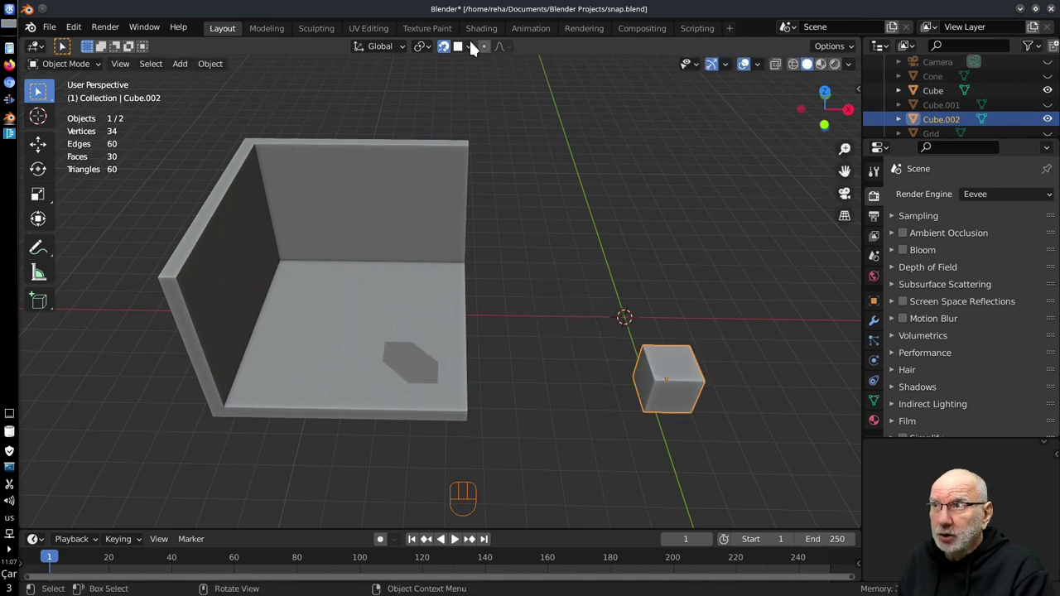
left_click_drag(480, 54, 659, 335)
key("g")
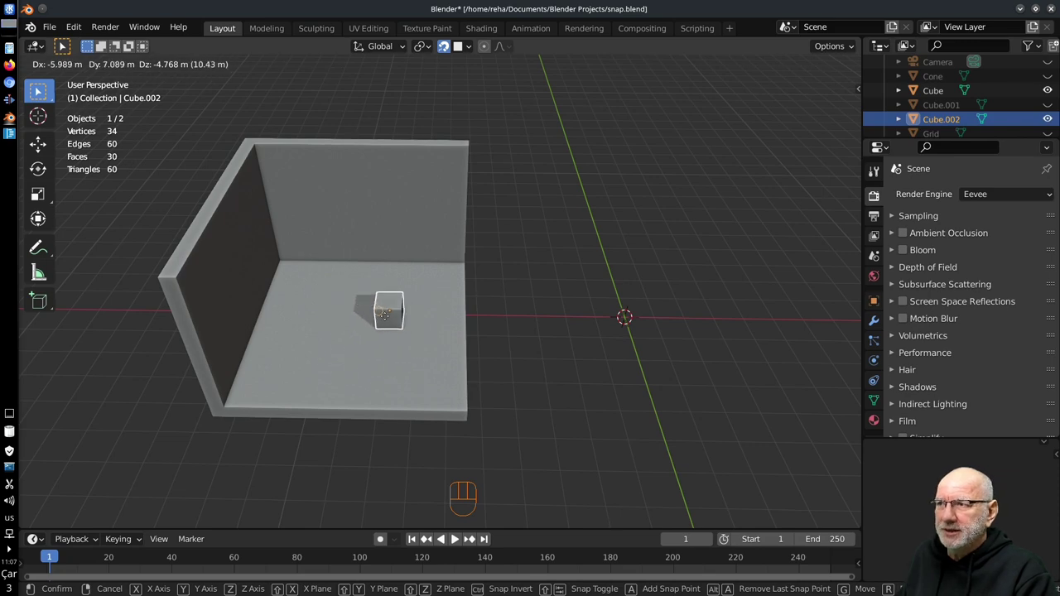
- Slide the cube across the box walls and floor with face snapping, orbiting to follow it
left_click_drag(542, 399, 535, 394)
key("g")
left_click_drag(555, 378, 496, 344)
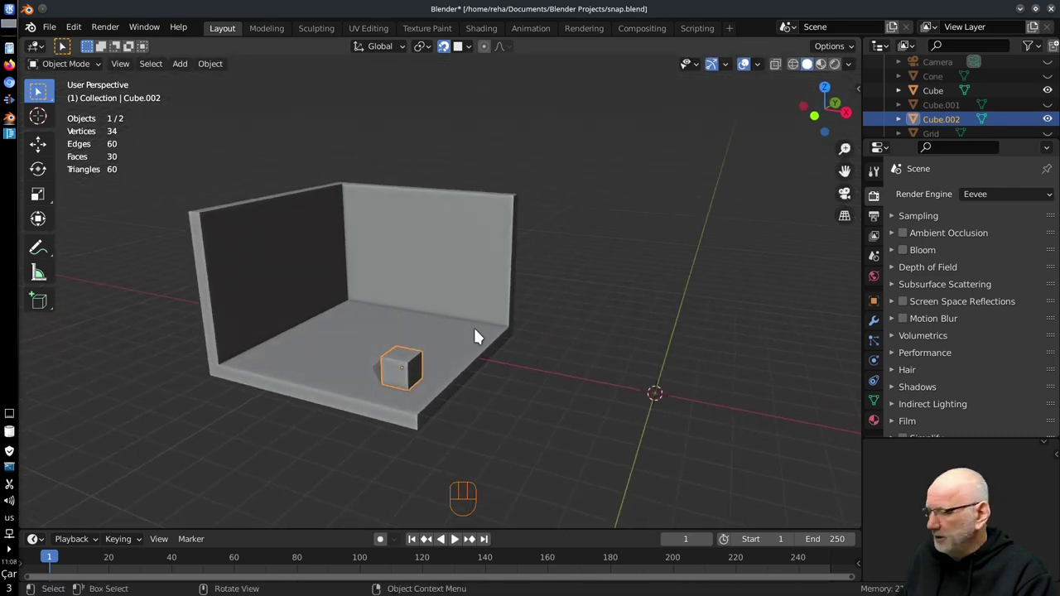
key("g")
left_click_drag(545, 332, 484, 326)
left_click_drag(400, 304, 515, 340)
left_click_drag(557, 333, 478, 316)
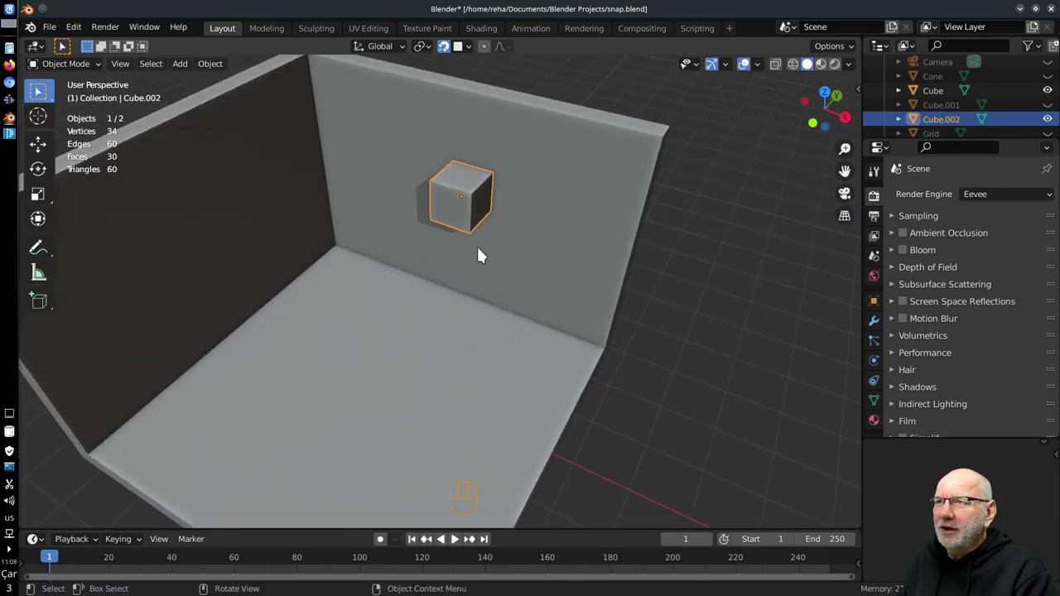
left_click_drag(495, 301, 305, 265)
key("g")
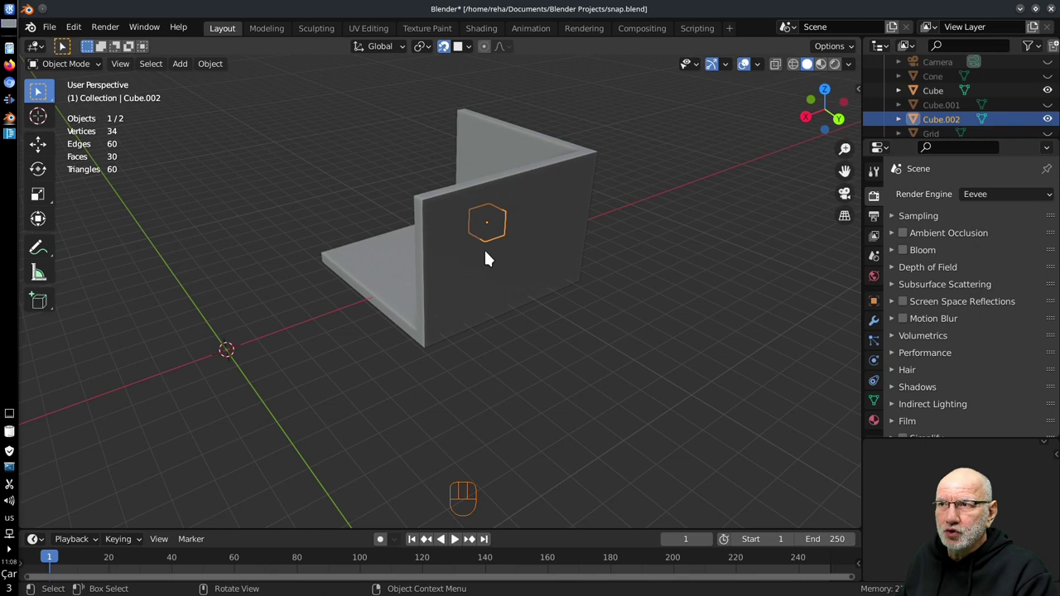
left_click_drag(445, 278, 596, 284)
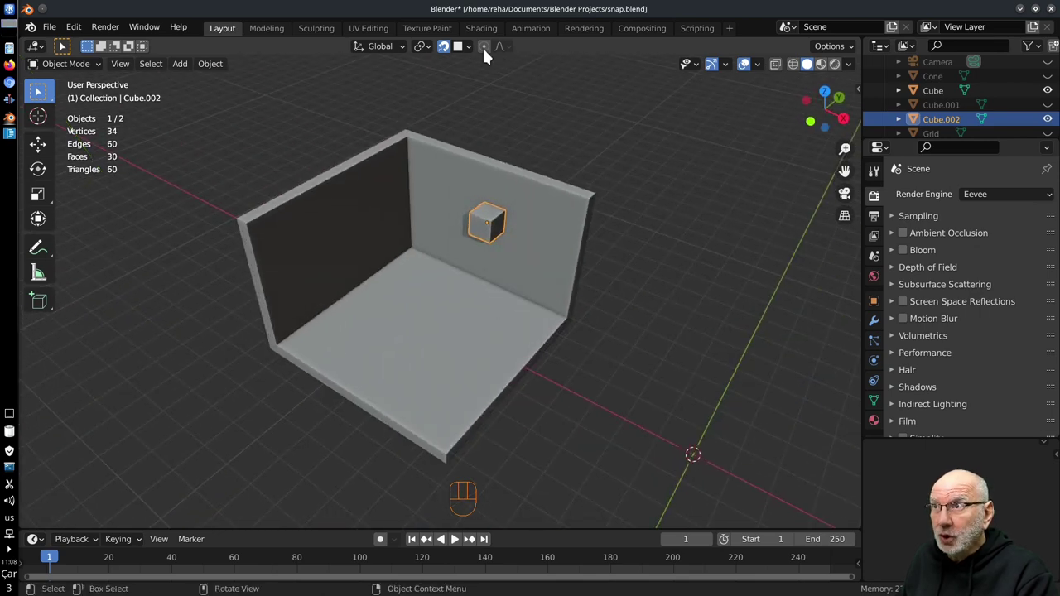
left_click_drag(465, 64, 751, 317)
left_click_drag(677, 301, 587, 307)
left_click_drag(442, 291, 467, 309)
key("g")
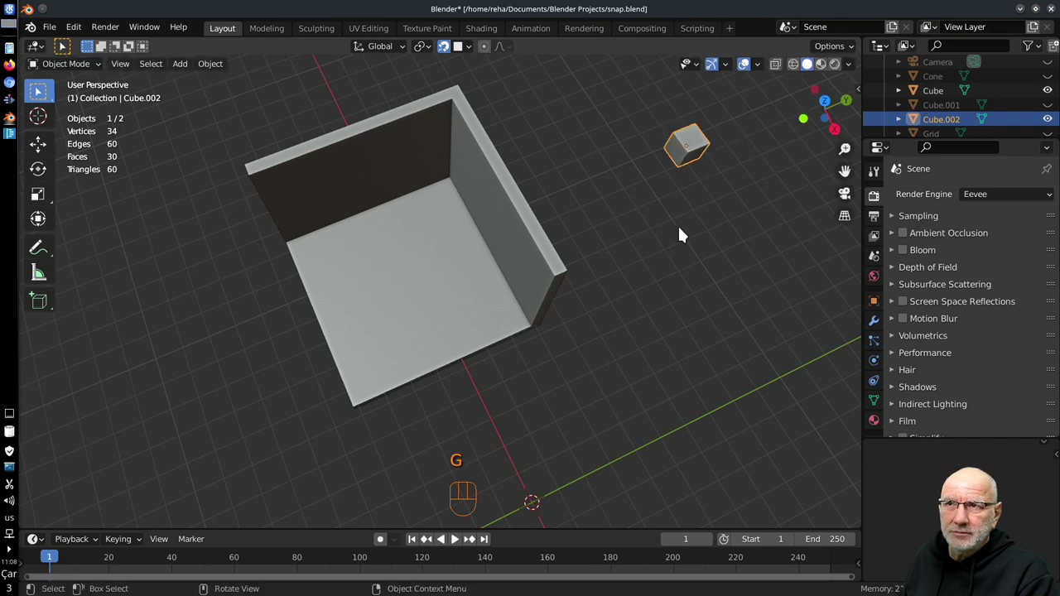
- Continue face-snapped moves and confirm the cube resting against the floor's outer edge
left_click_drag(673, 222, 584, 140)
middle_click(678, 170)
left_click_drag(658, 170, 591, 193)
middle_click(612, 194)
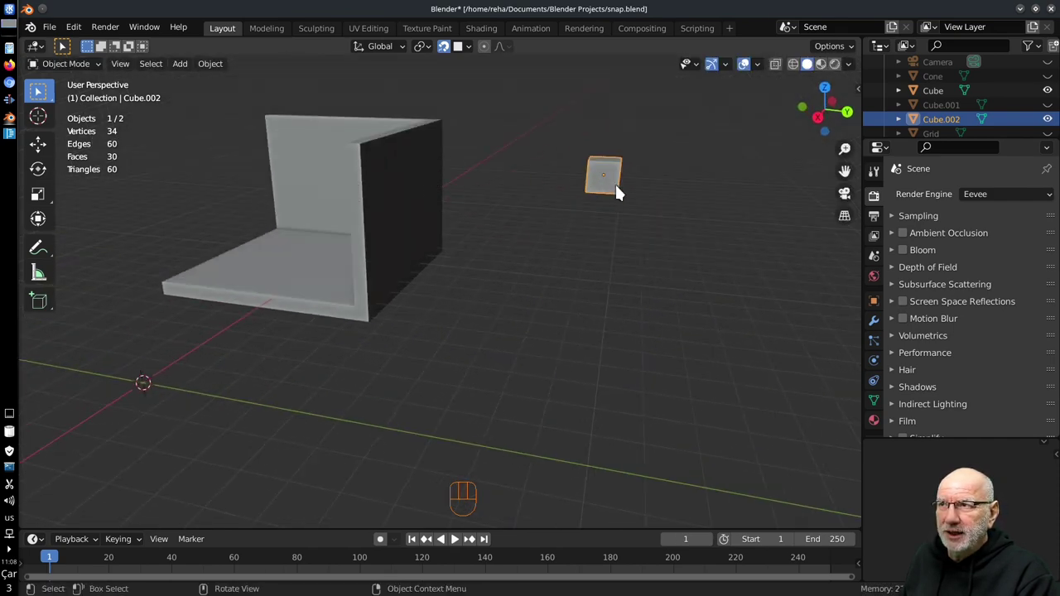
left_click_drag(453, 199, 564, 189)
middle_click(515, 196)
key("g")
left_click_drag(507, 254, 526, 256)
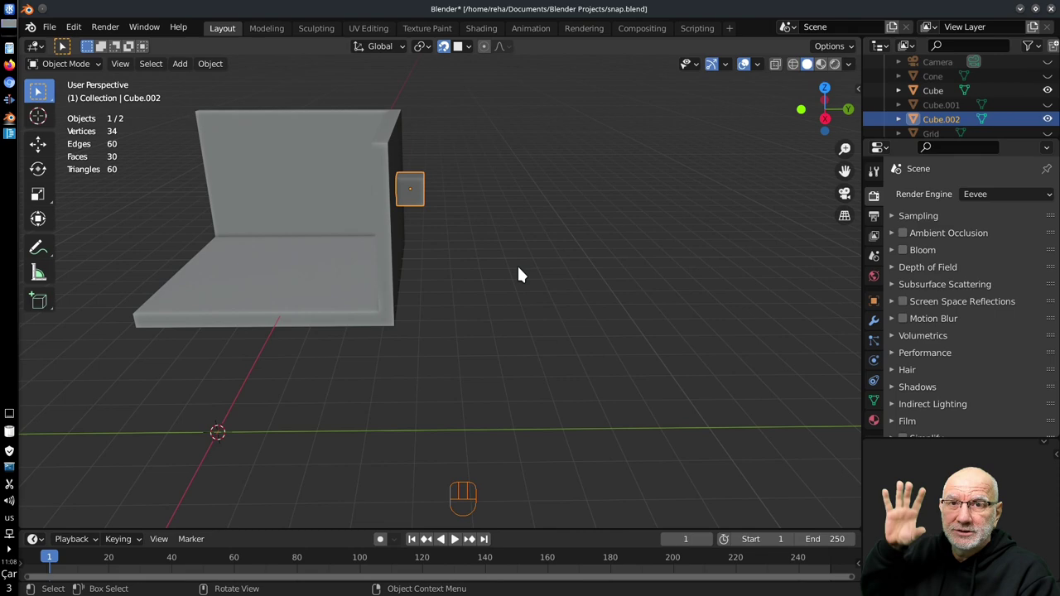
left_click_drag(444, 276, 576, 317)
middle_click(475, 299)
key("g")
left_click_drag(531, 433, 574, 396)
key("g")
left_click_drag(579, 257, 532, 330)
left_click_drag(585, 297, 608, 319)
middle_click(616, 305)
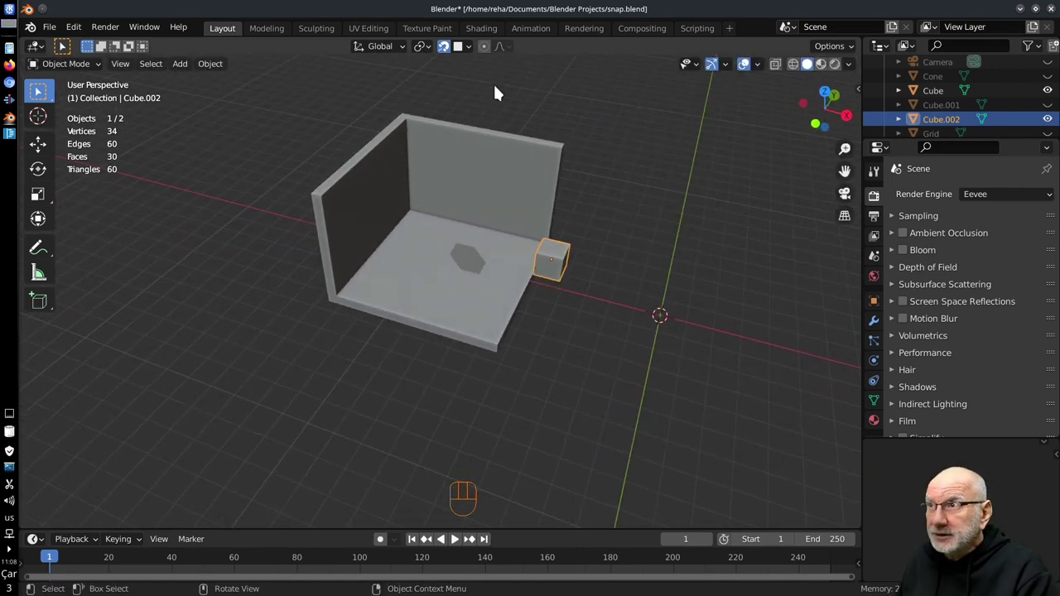
- Enable multiple snap elements (Mix) and test cancelled cube moves near the floor edge
left_click_drag(550, 281, 565, 300)
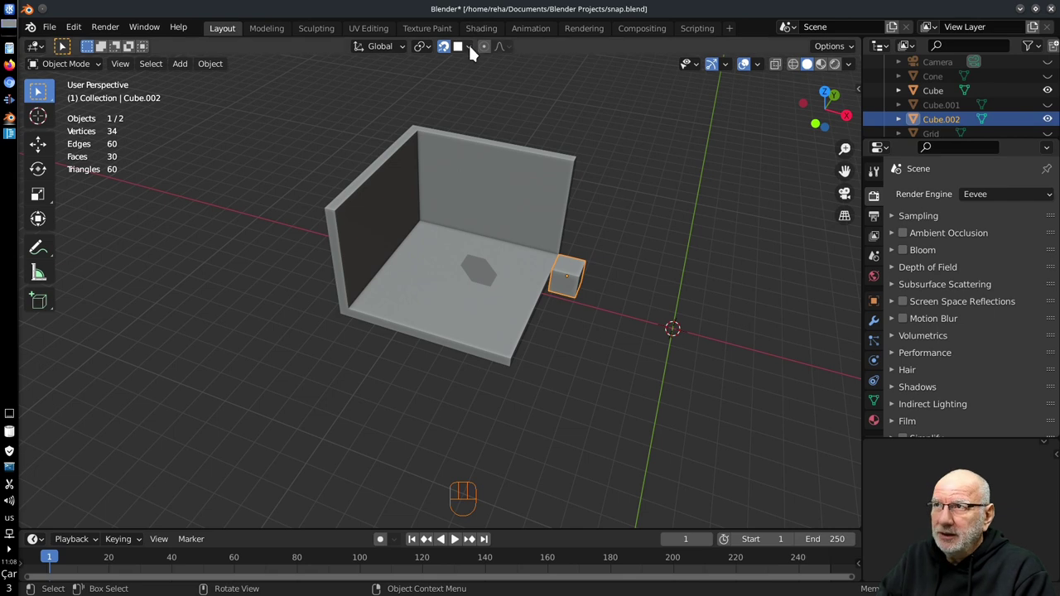
left_click_drag(479, 52, 684, 373)
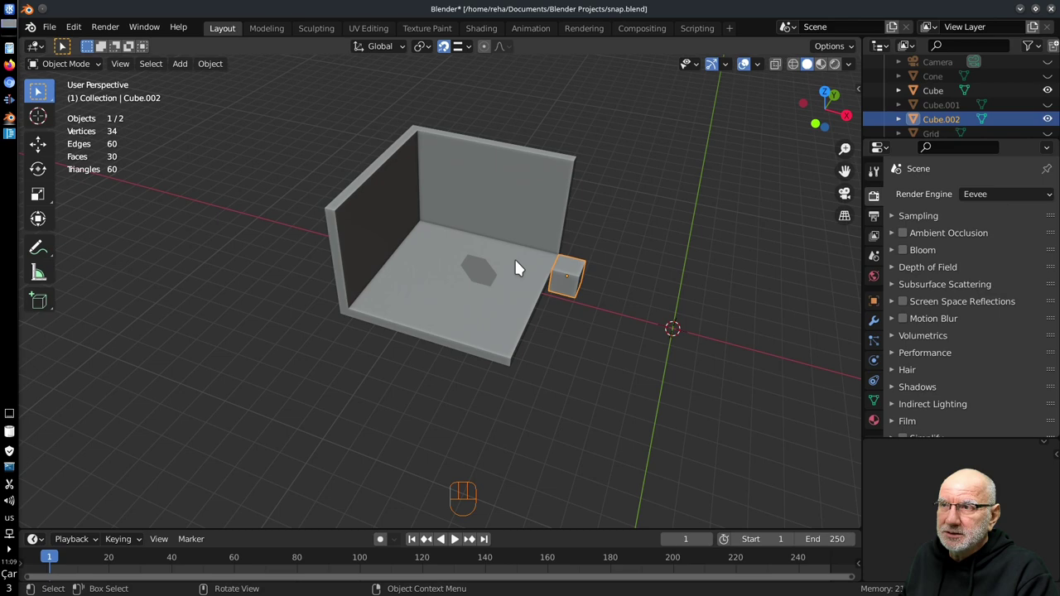
left_click_drag(464, 95, 637, 293)
key("g")
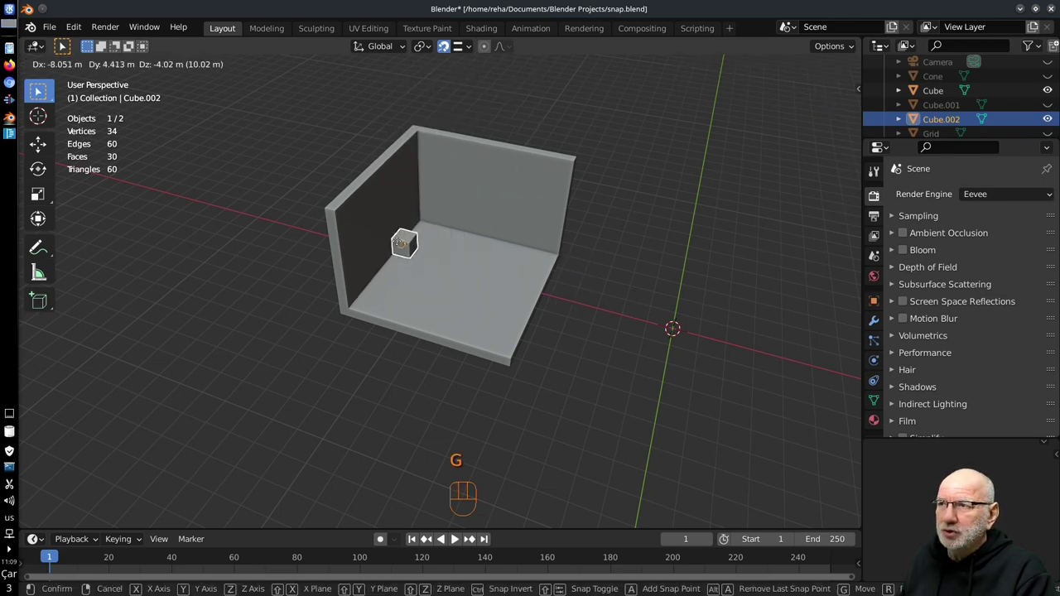
left_click_drag(511, 317, 430, 328)
key("g")
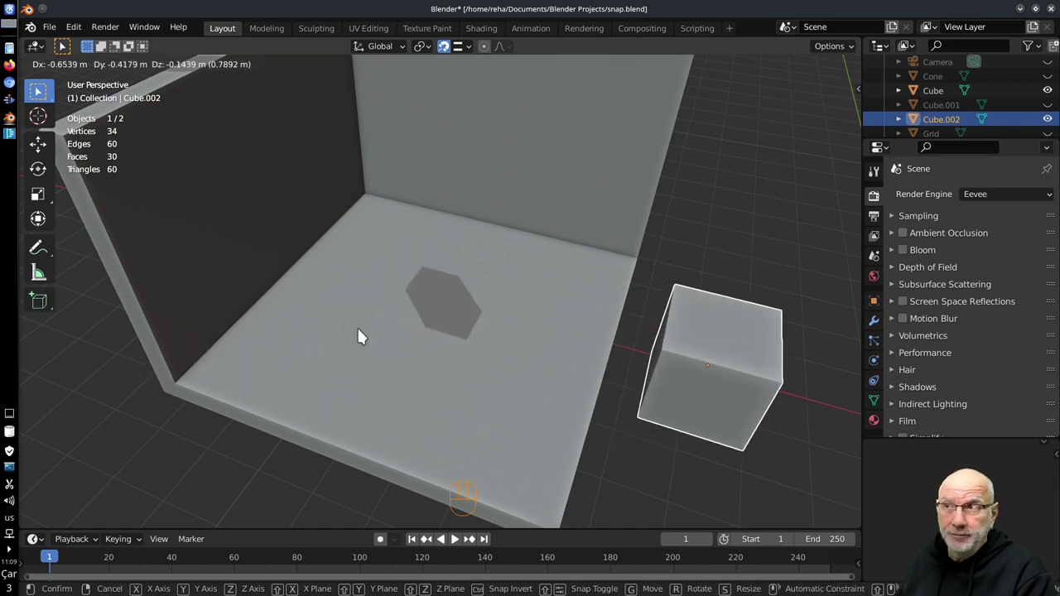
left_click_drag(475, 49, 615, 296)
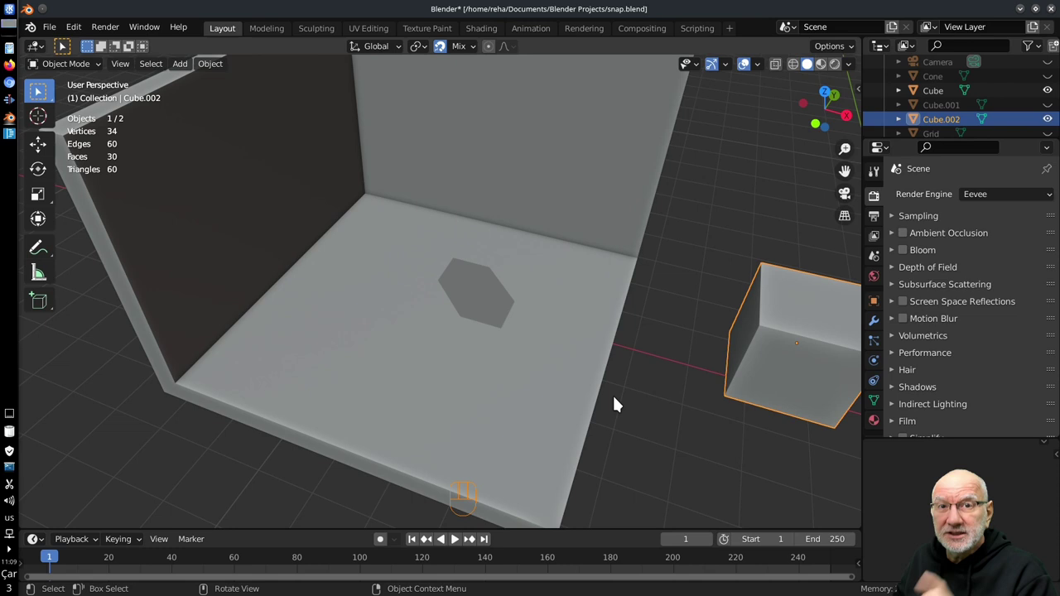
key("g")
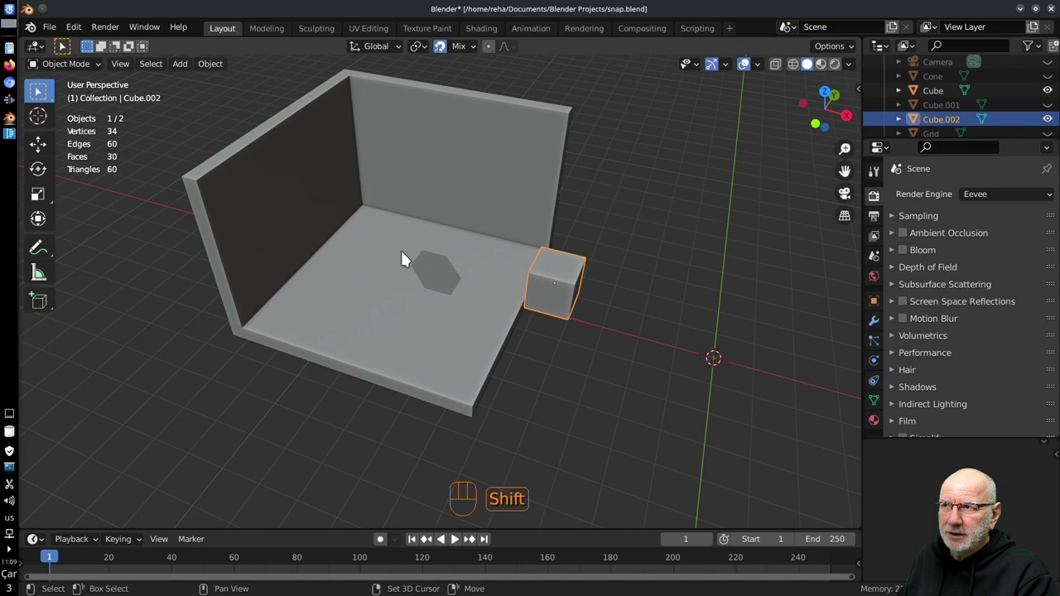
- Zoom closer and bring the small cube inside the room's inner wall corner
middle_click(409, 265)
middle_click(403, 280)
middle_click(414, 292)
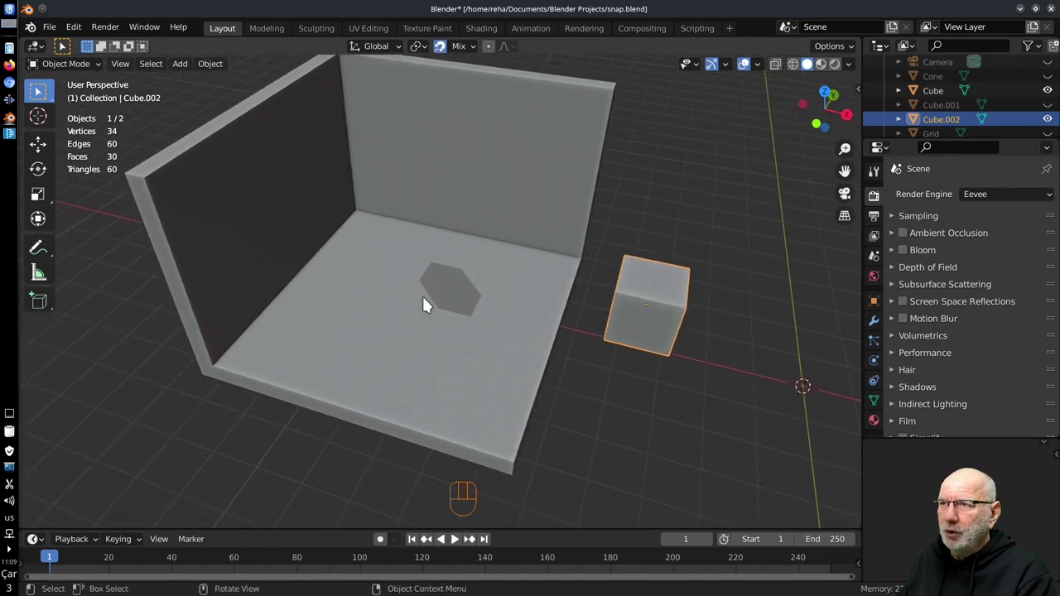
left_click_drag(508, 381, 511, 407)
key("g")
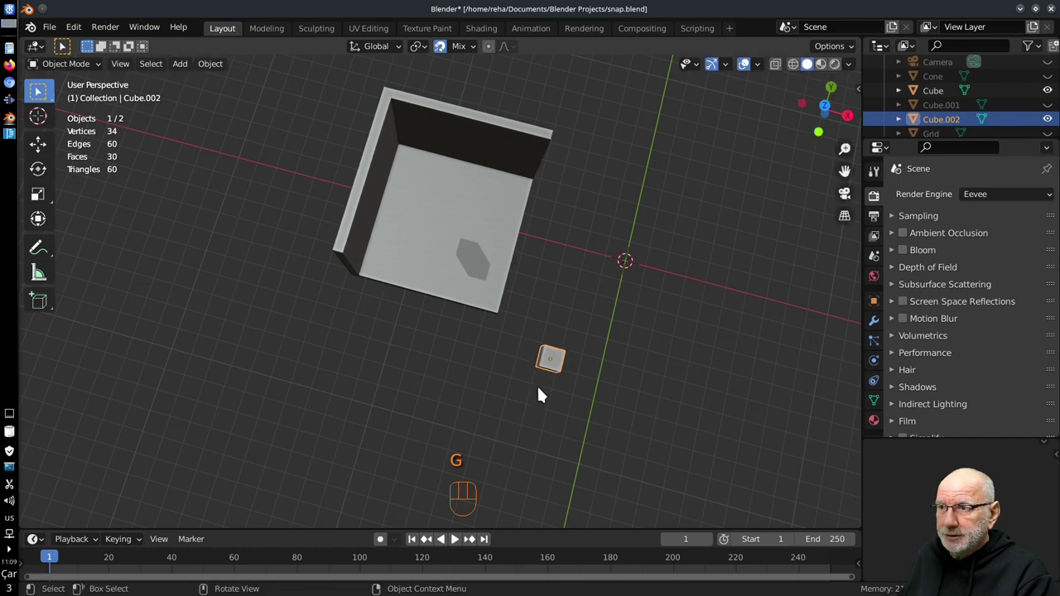
left_click_drag(544, 344, 524, 300)
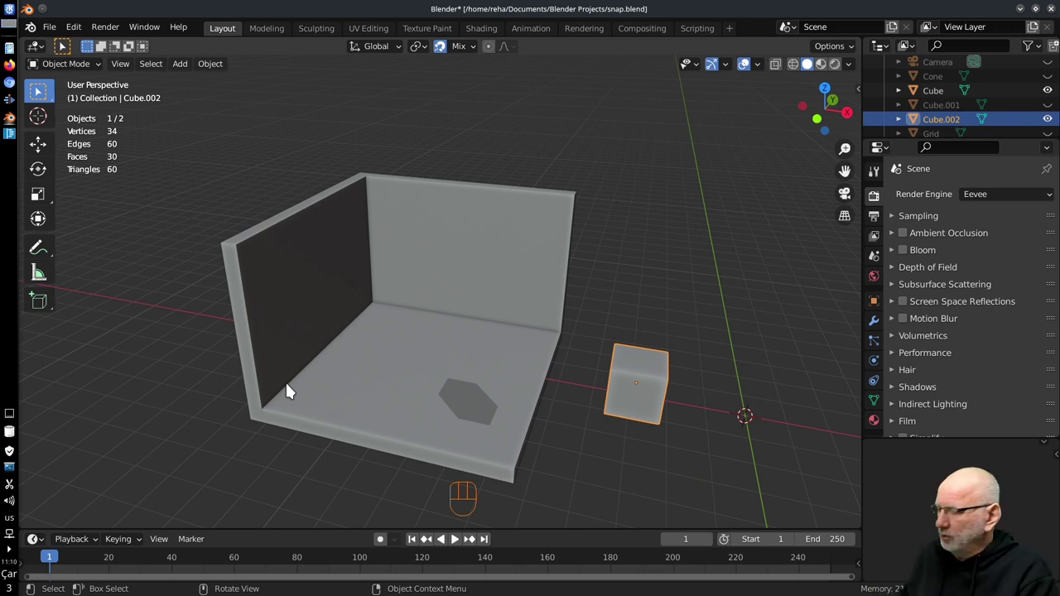
key("g")
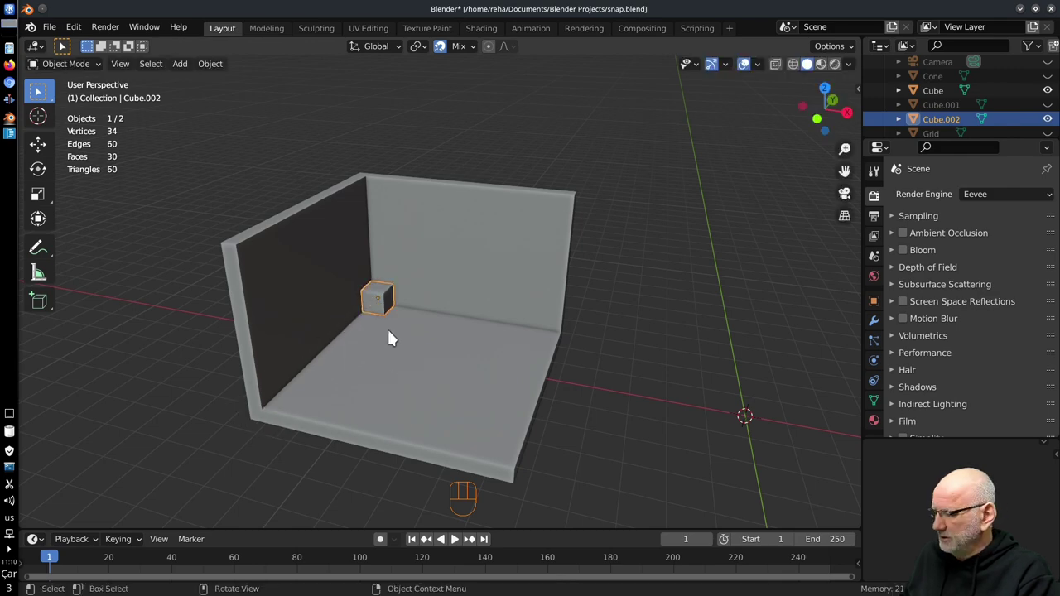
left_click_drag(389, 335, 376, 343)
- Snap the cube onto the top of the corner where the two walls meet, axis-locked
key("g")
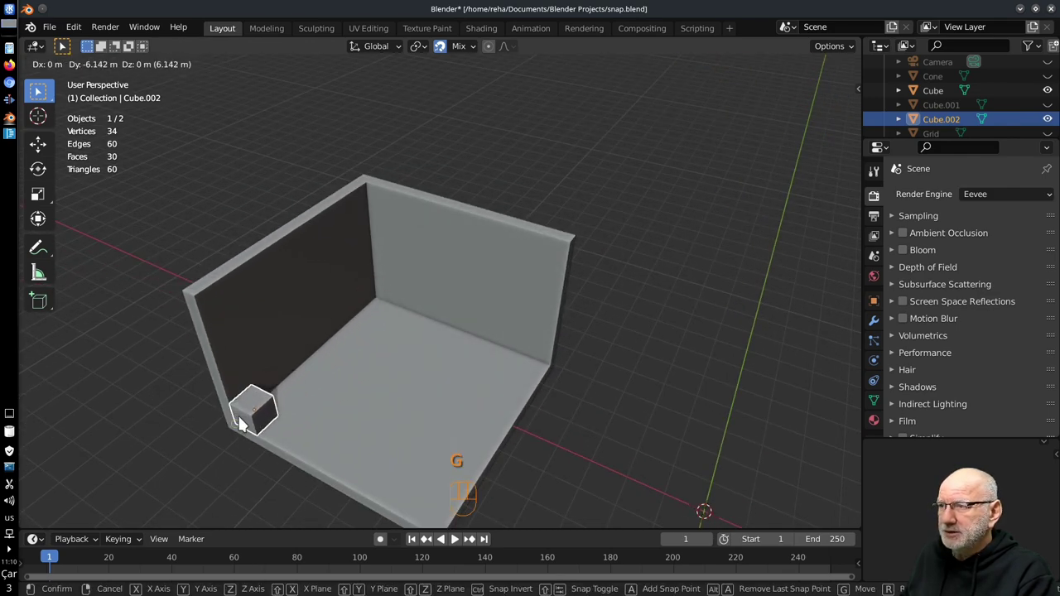
middle_click(261, 426)
left_click_drag(246, 440, 296, 380)
left_click_drag(406, 361, 393, 375)
key("g")
key("g")
left_click_drag(415, 151, 418, 171)
middle_click(422, 199)
left_click_drag(440, 236, 441, 220)
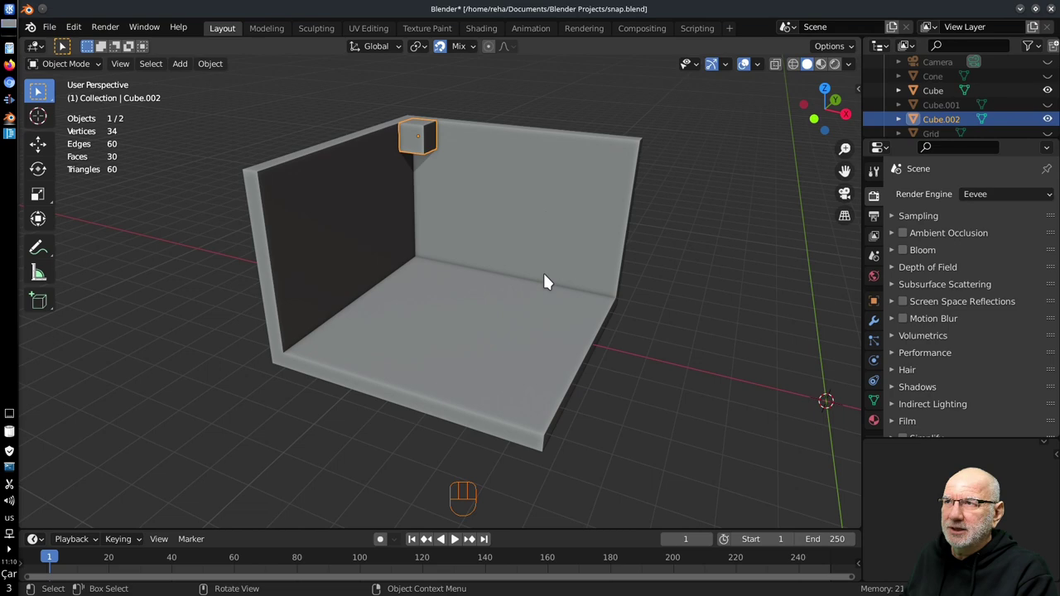
- Scale the cube down and snap it into the floor corner where the walls meet
key("s")
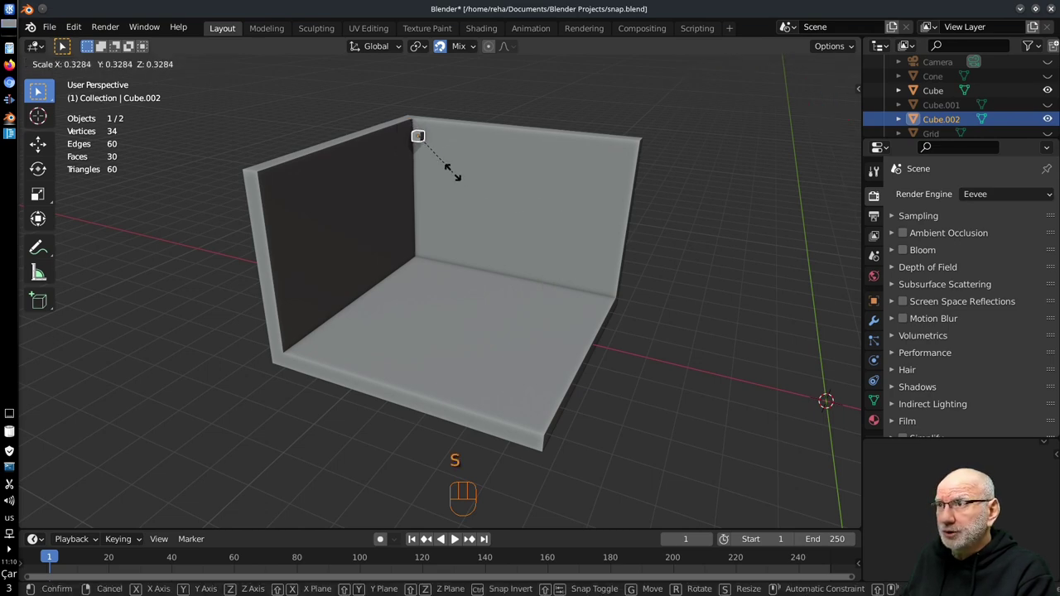
middle_click(449, 169)
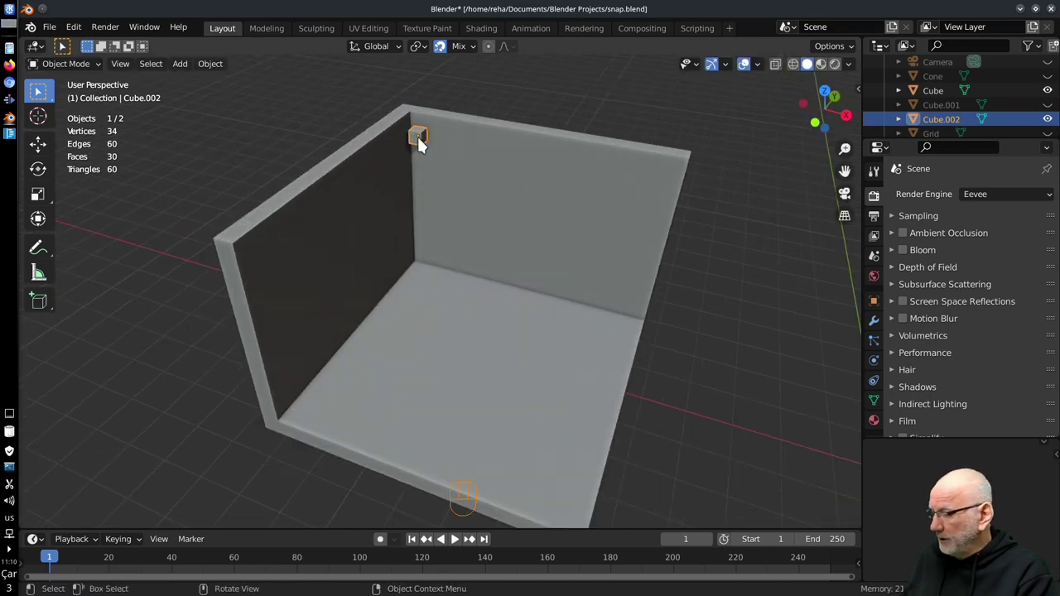
key("g")
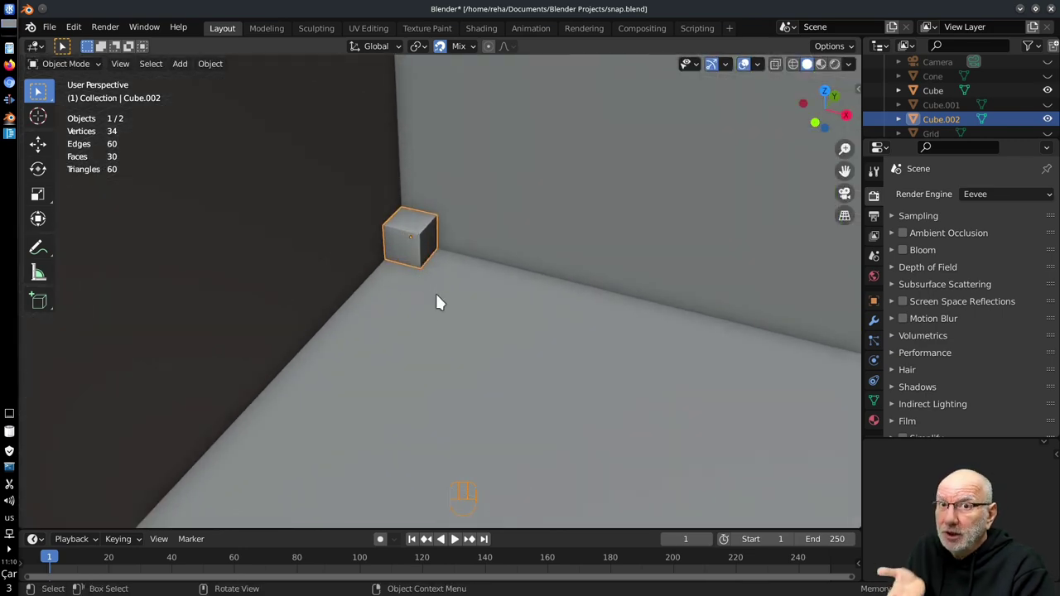
middle_click(424, 363)
- In Edit Mode, extrude the top face to the wall top and snap it to the far corner, forming a beam
key("Tab")
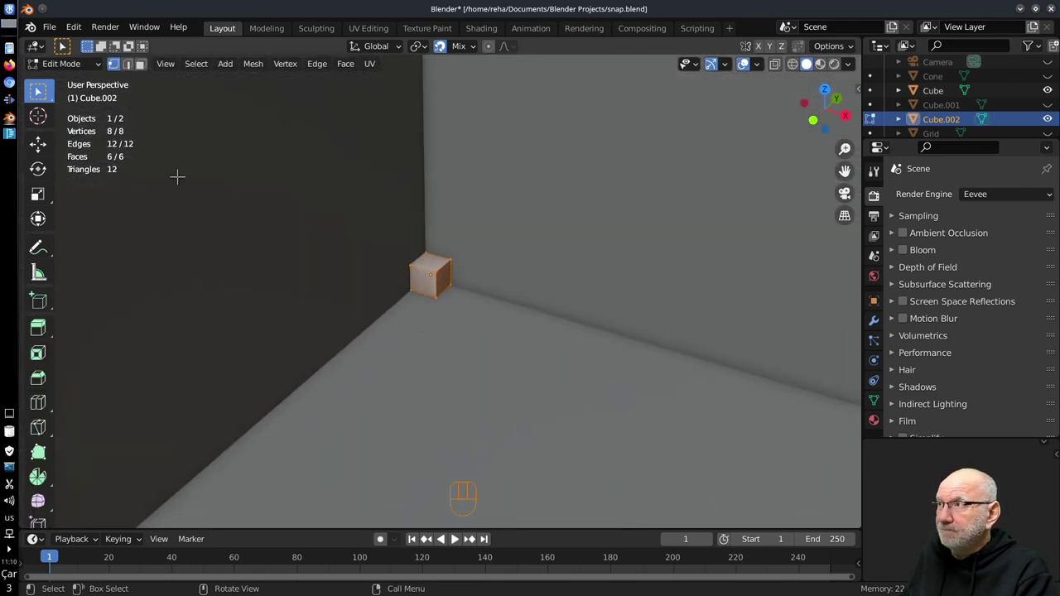
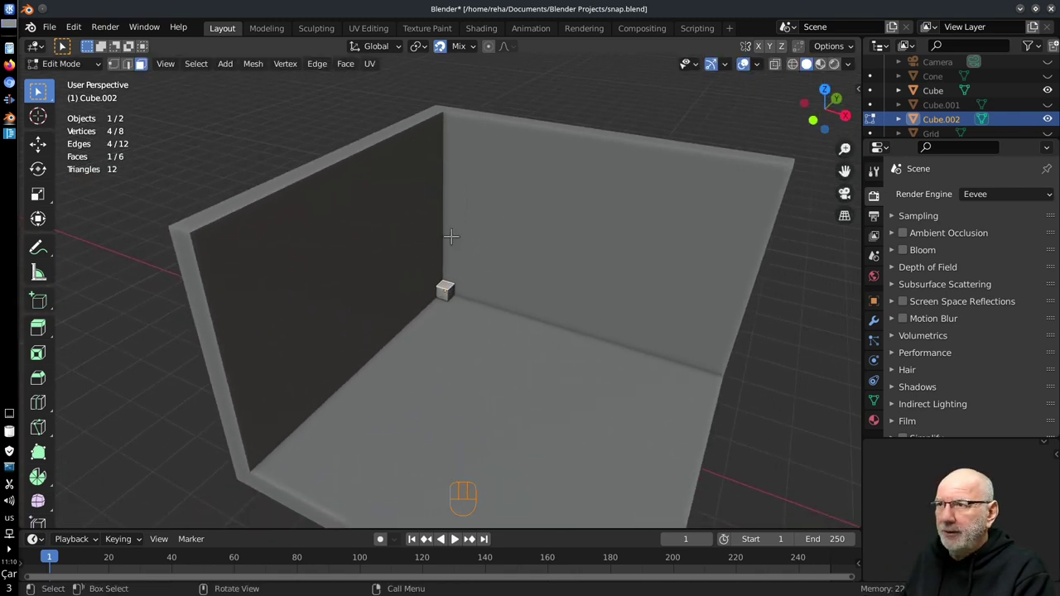
key("g")
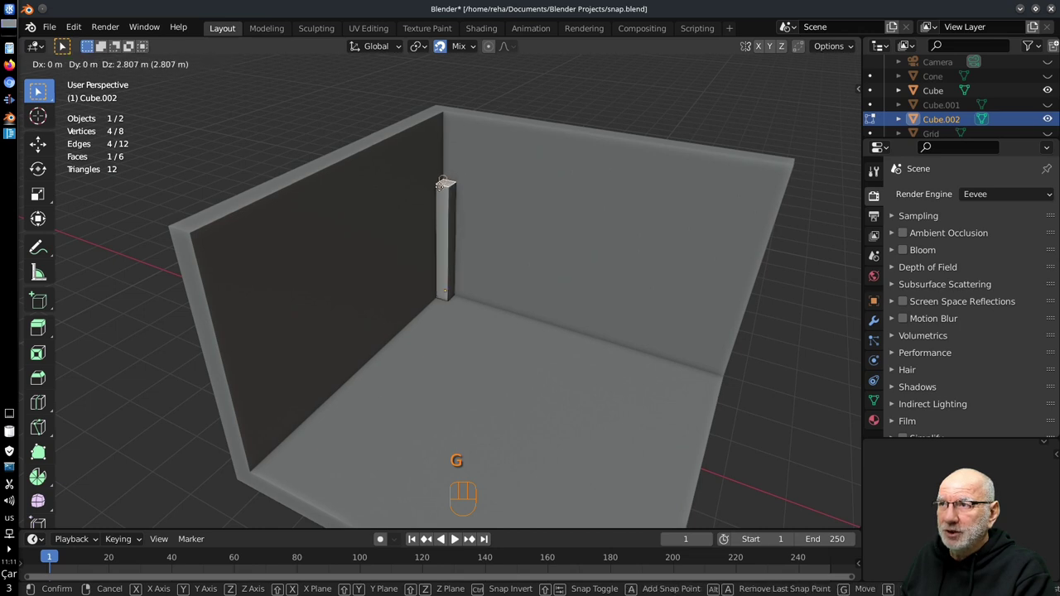
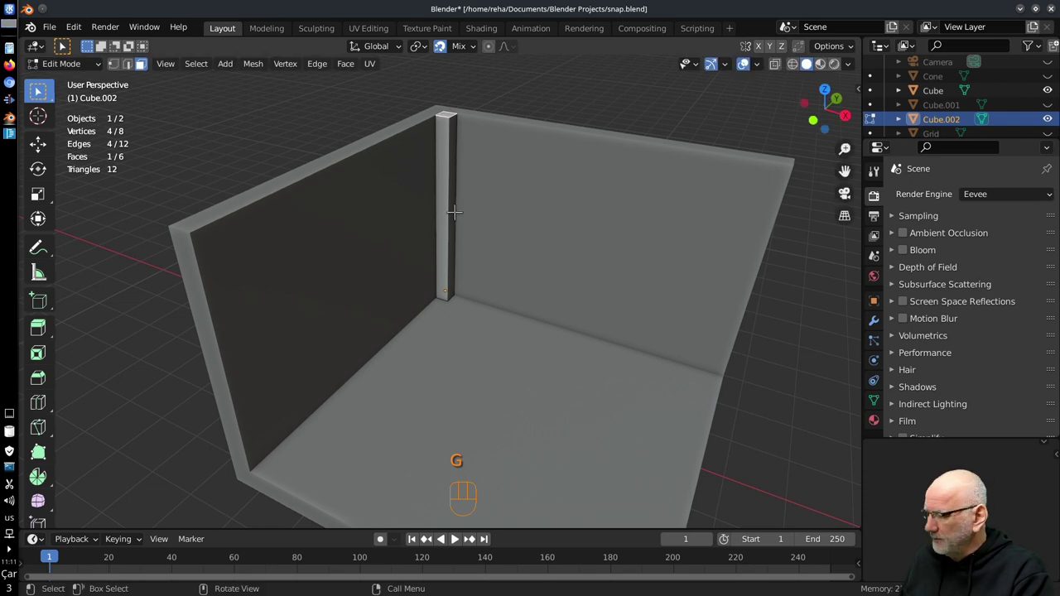
key("g")
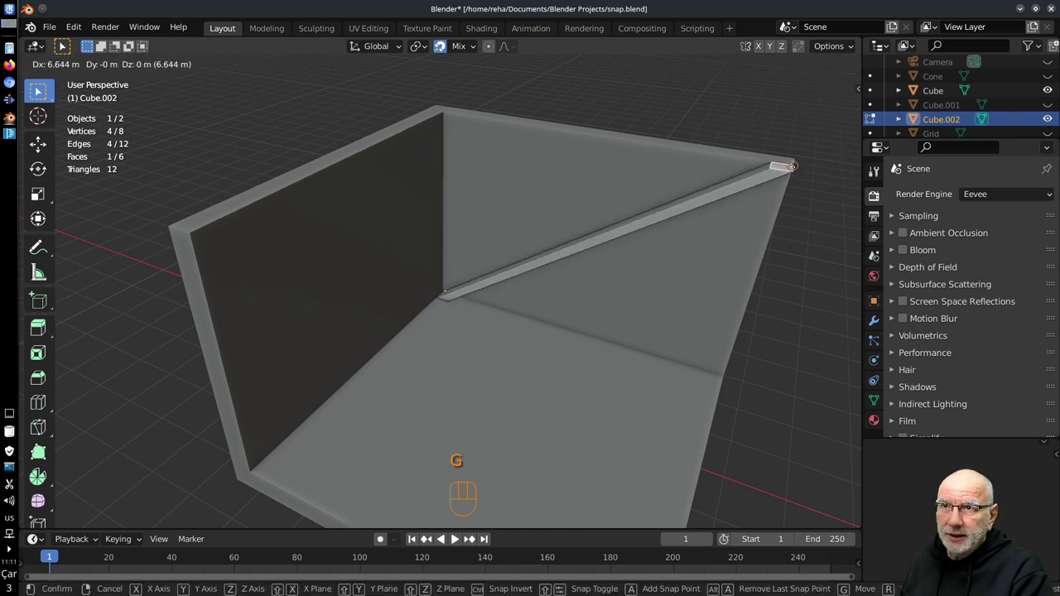
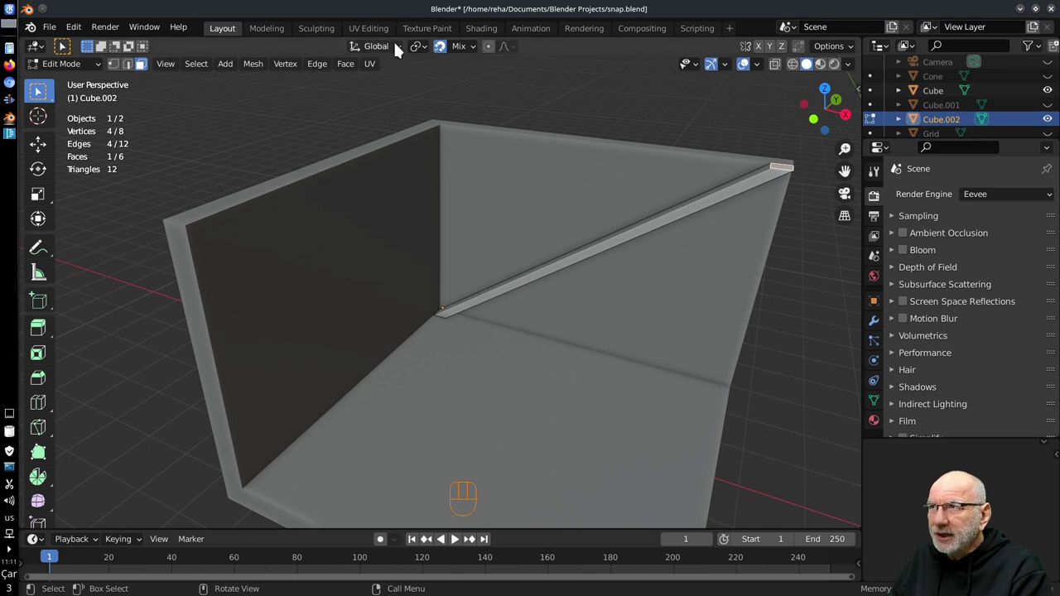
left_click_drag(427, 50, 373, 50)
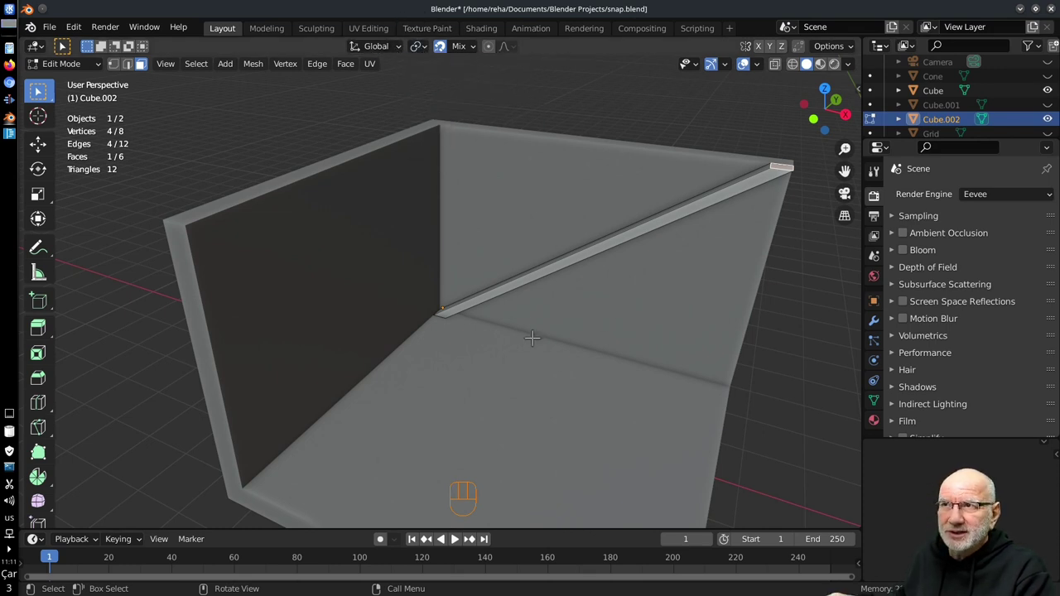
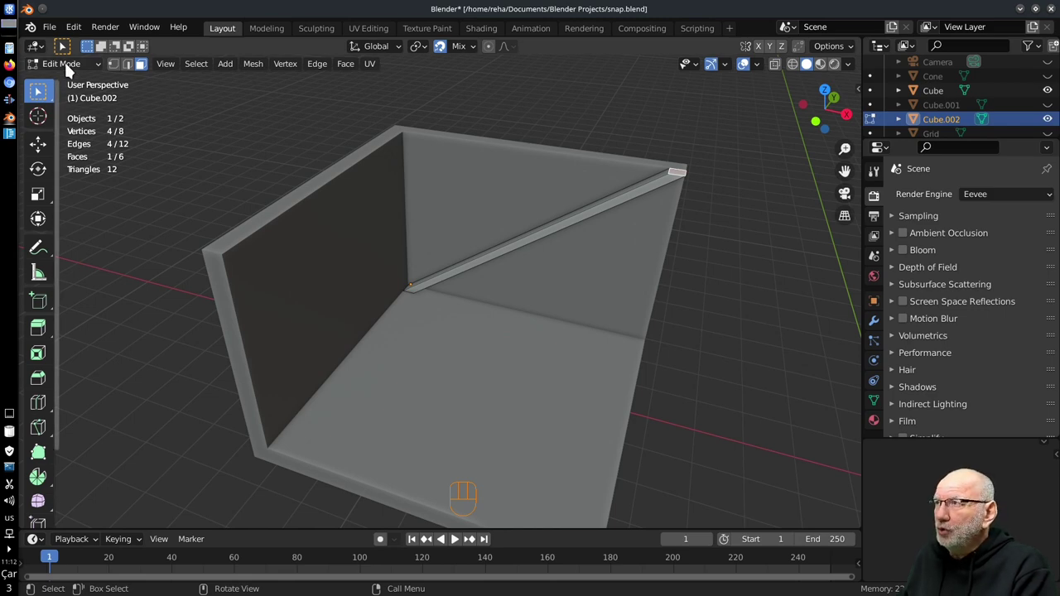
- Back in Object Mode, select the diagonal beam and delete it, leaving the empty room
key("Tab")
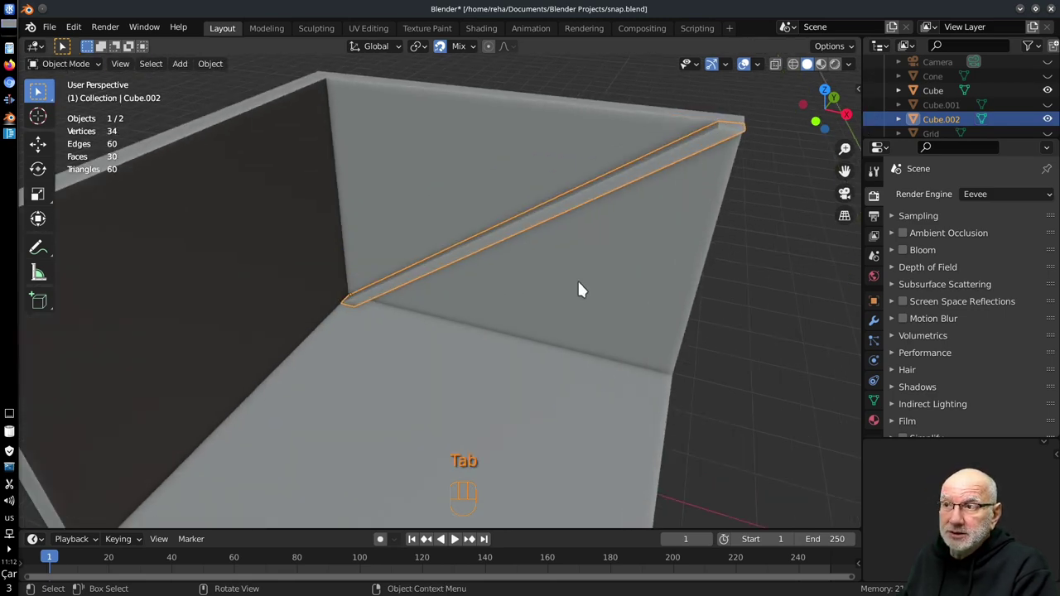
middle_click(568, 329)
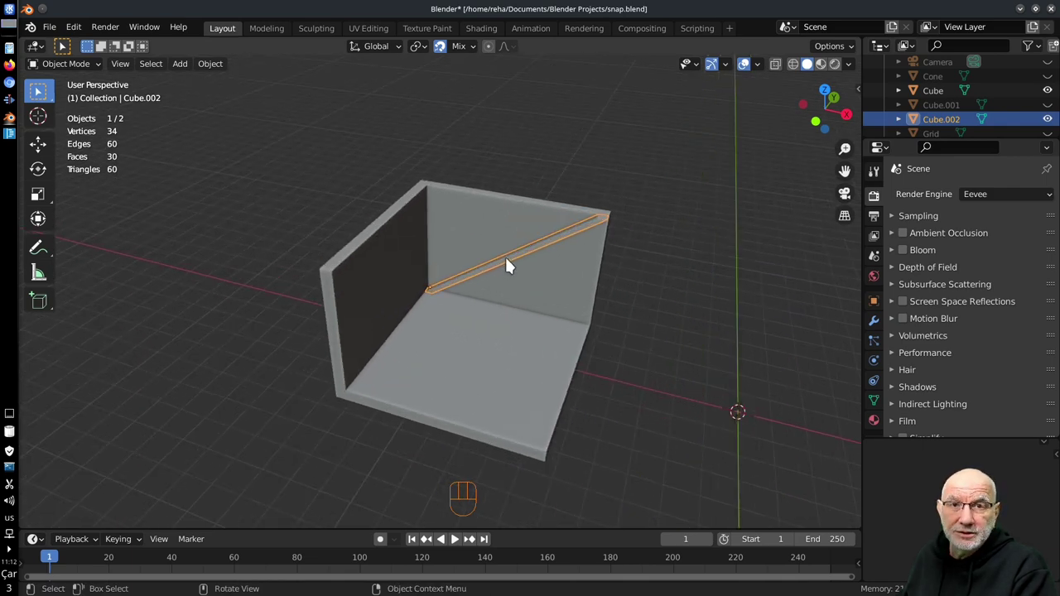
left_click(510, 264)
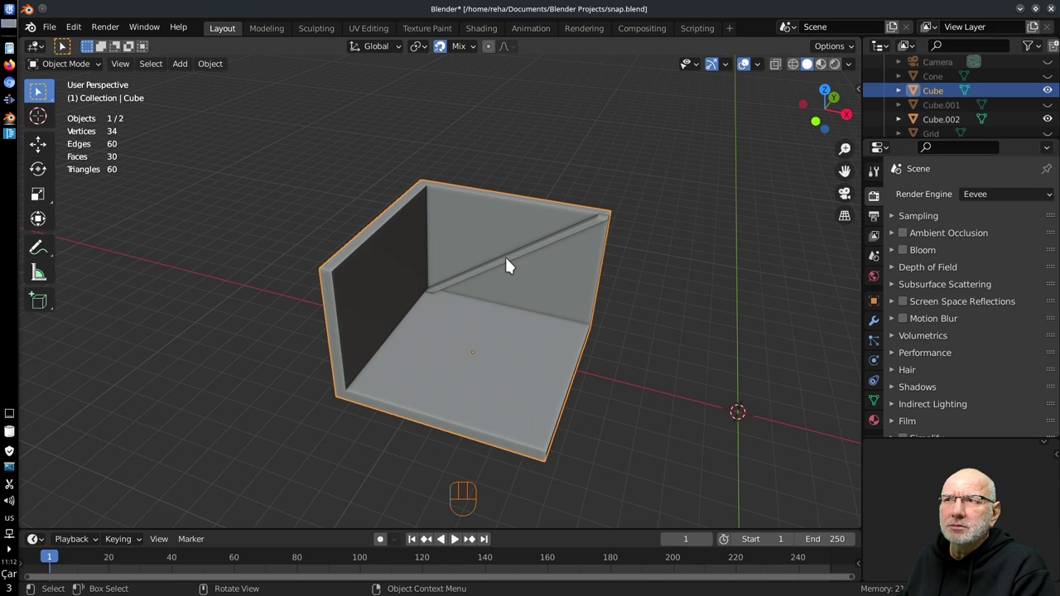
left_click(512, 265)
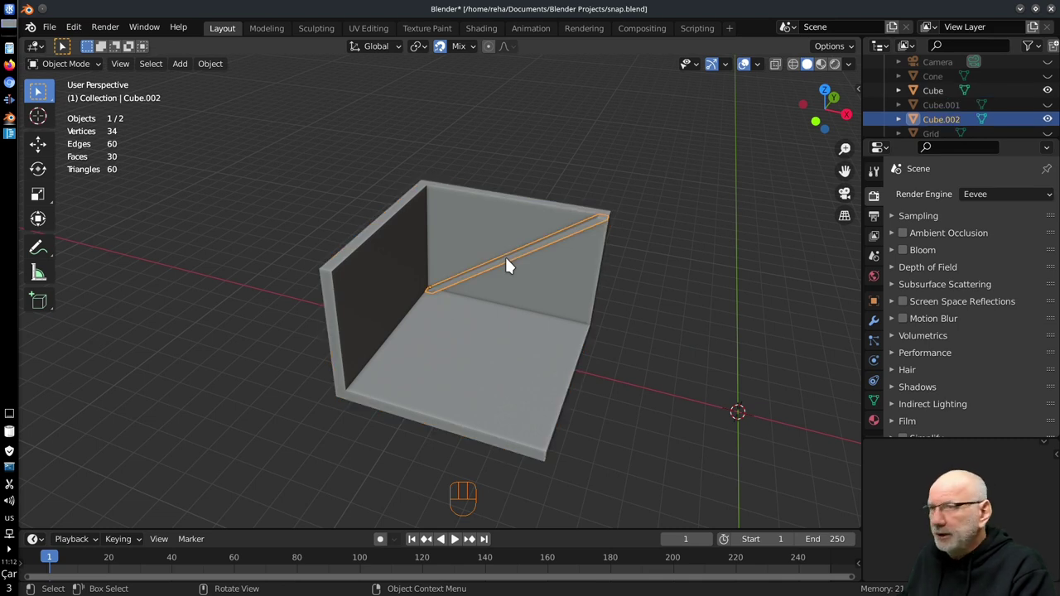
key("g")
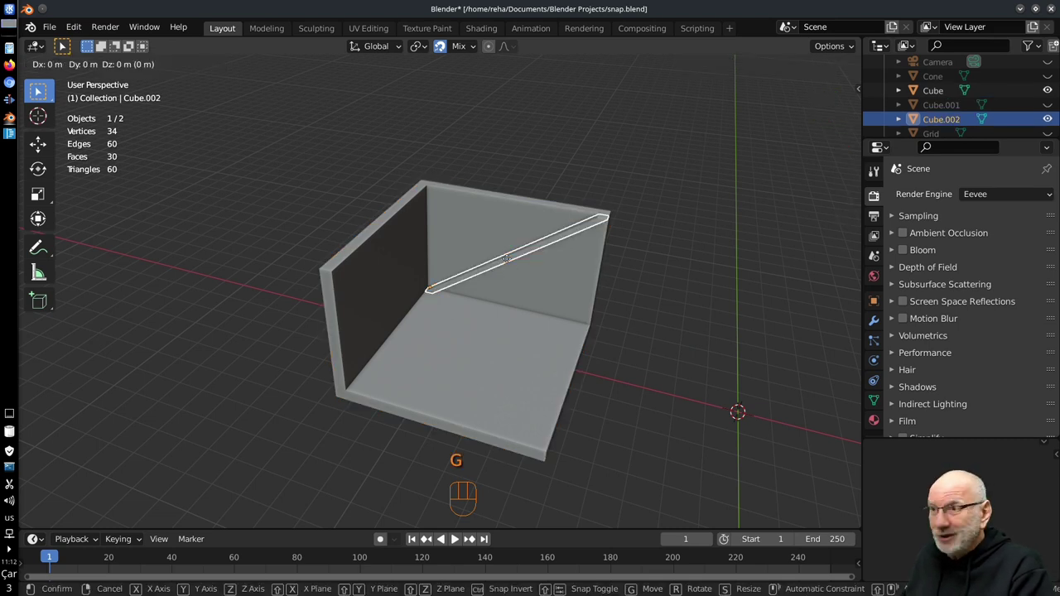
key("x")
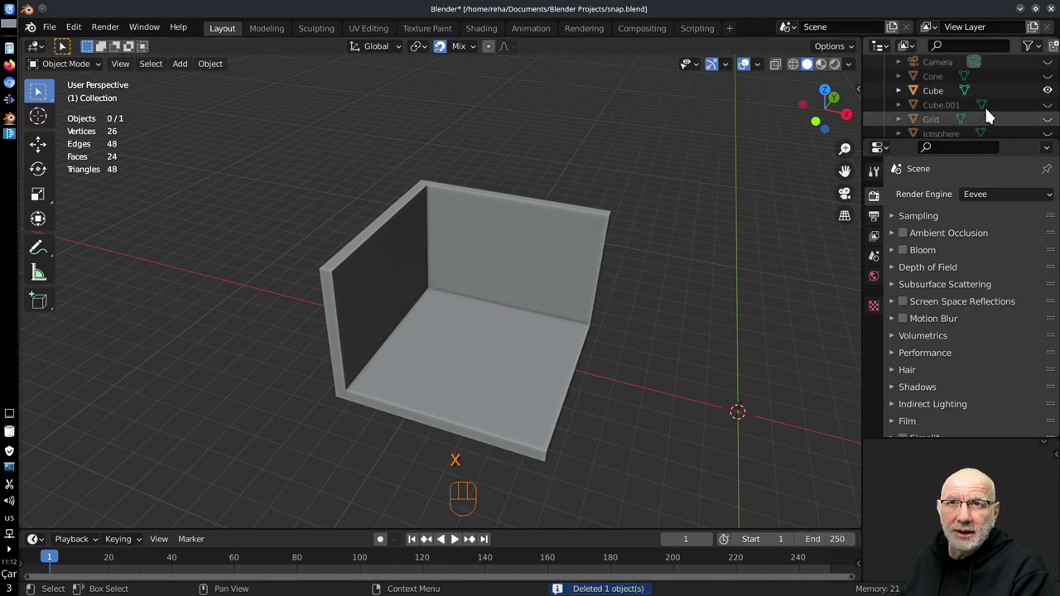
- Unhide Cube.001 (the chair) in the outliner and move it axis-locked toward the room
left_click(1055, 109)
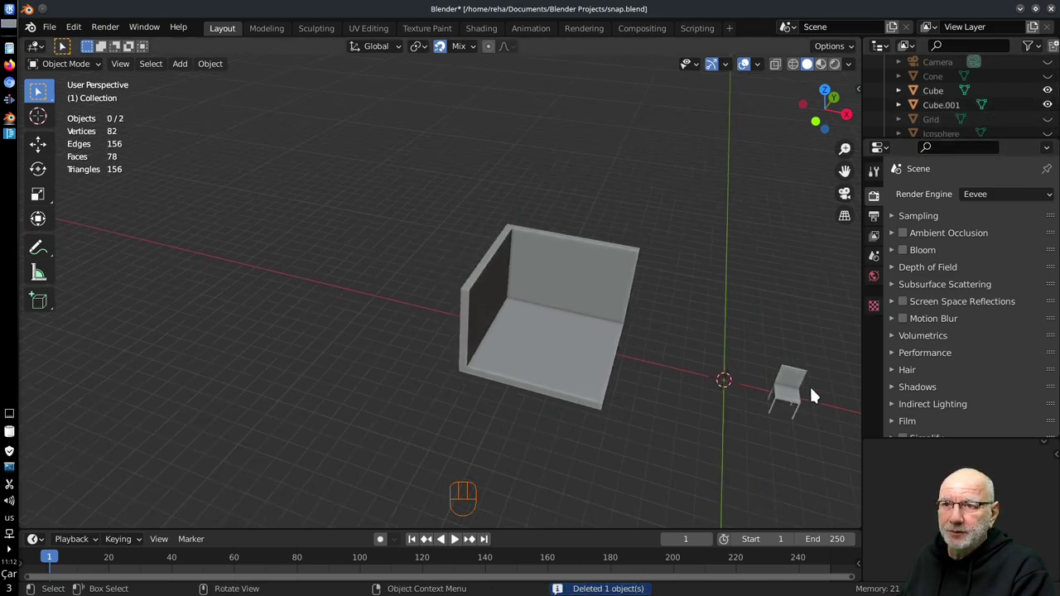
key("g")
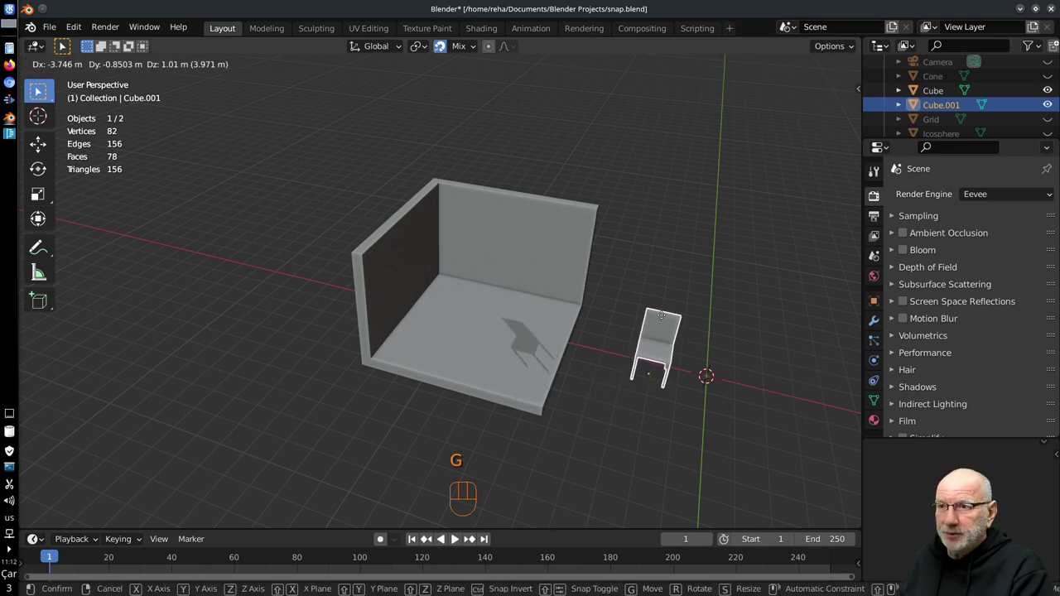
middle_click(658, 383)
middle_click(644, 367)
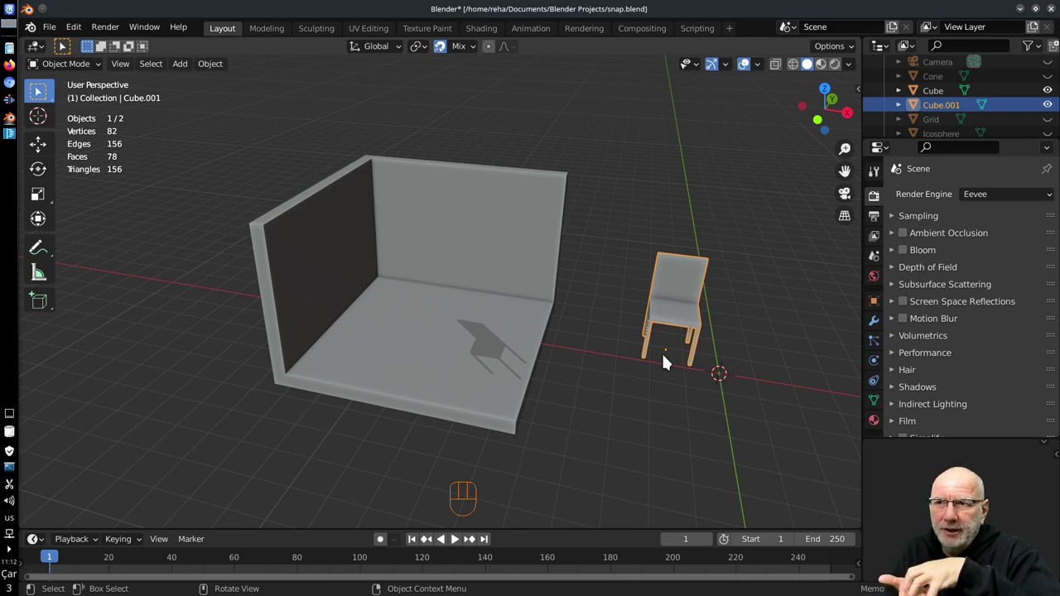
- Check the chair from front orthographic view, then frame the room and chair together
left_click_drag(640, 360, 646, 379)
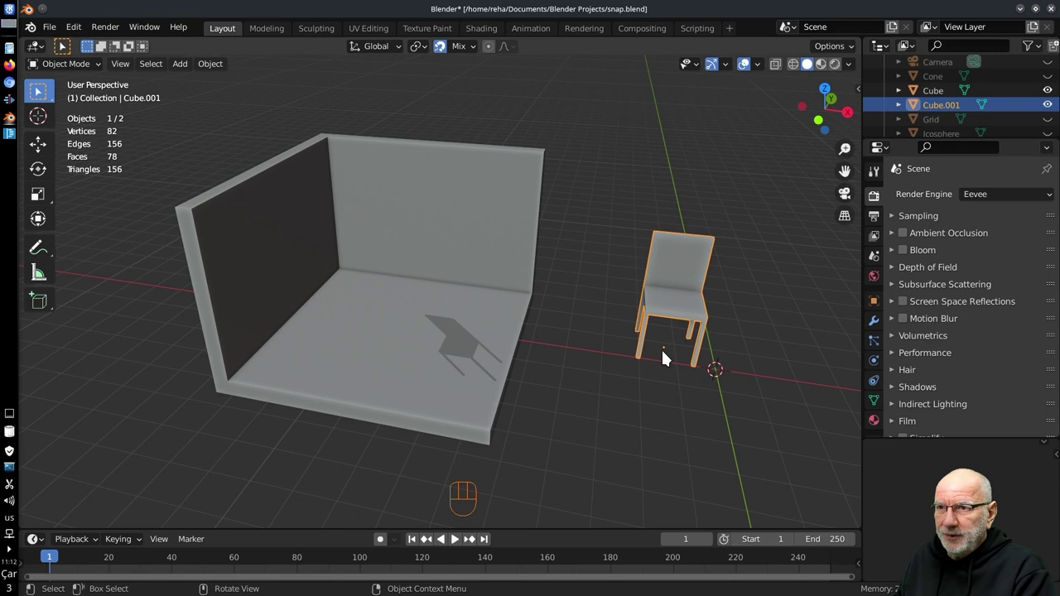
left_click_drag(750, 255, 786, 183)
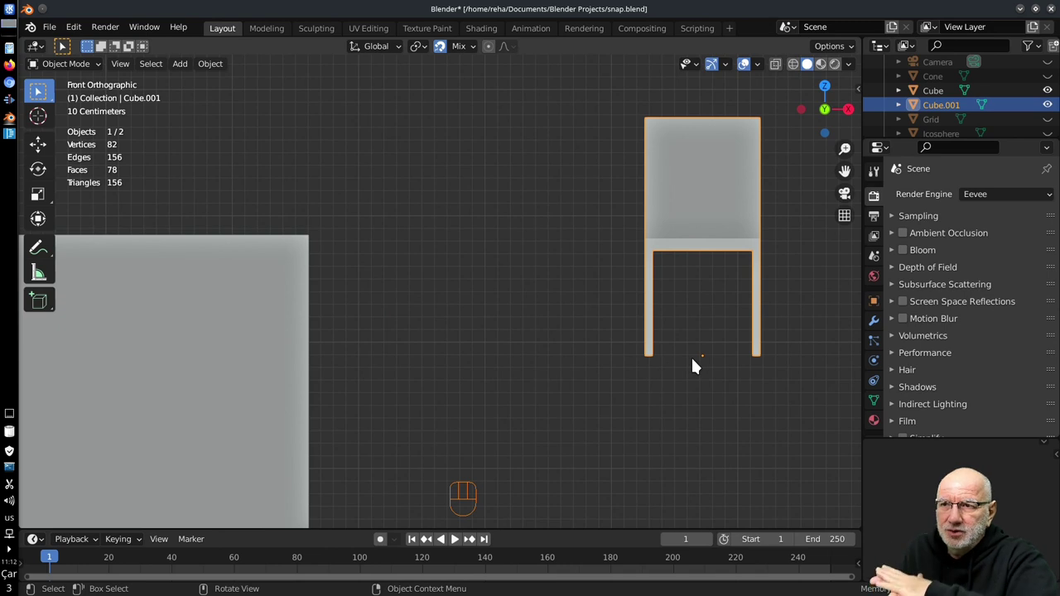
left_click_drag(690, 337, 690, 370)
left_click_drag(637, 352, 614, 336)
left_click_drag(536, 338, 566, 353)
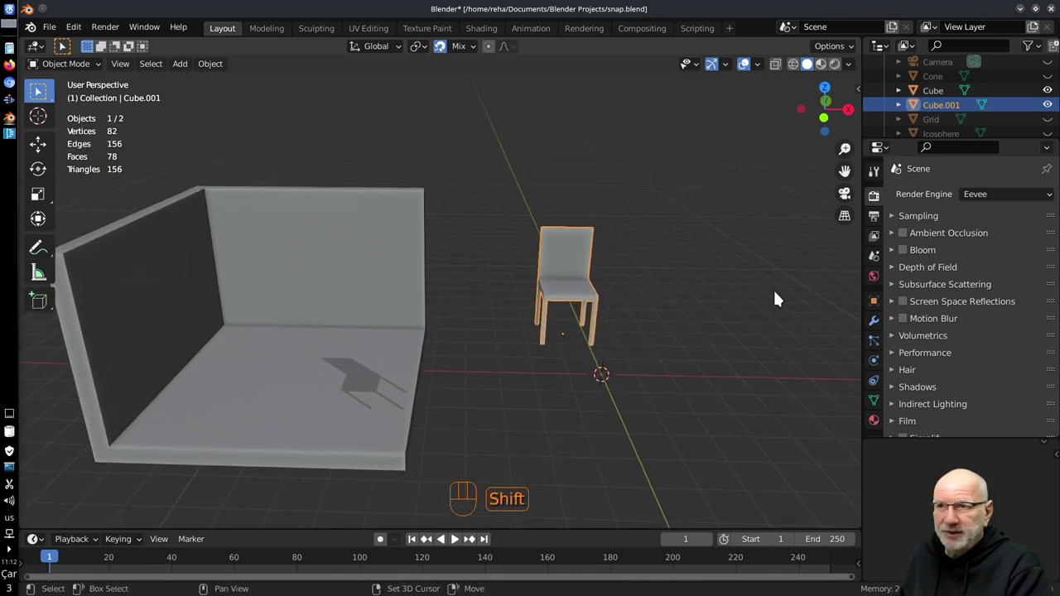
- Add a temporary cube above the chair, move its geometry in Edit Mode, then remove it
key("shift+a")
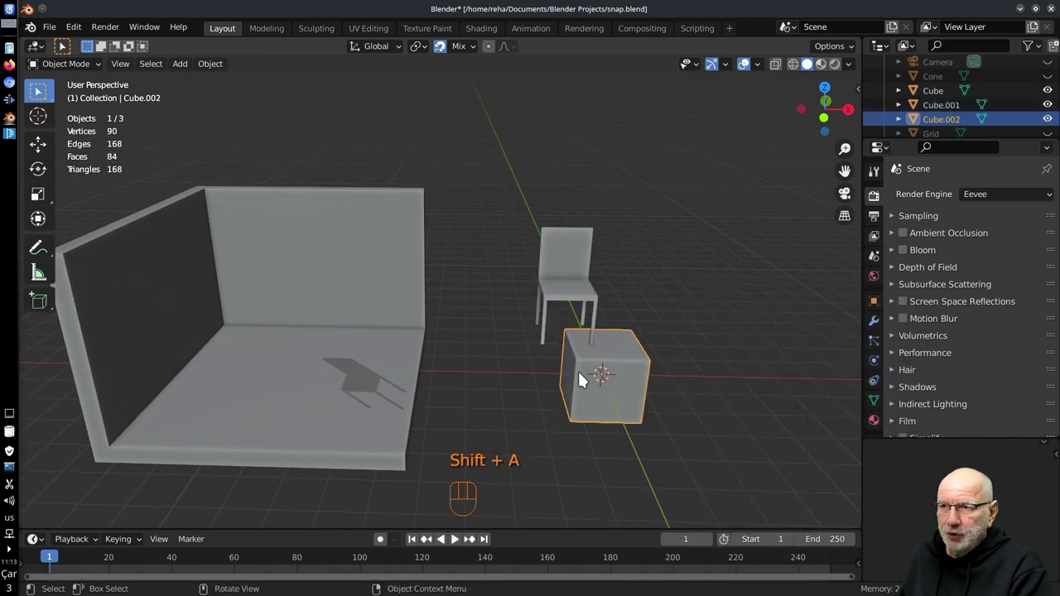
key("g")
middle_click(675, 308)
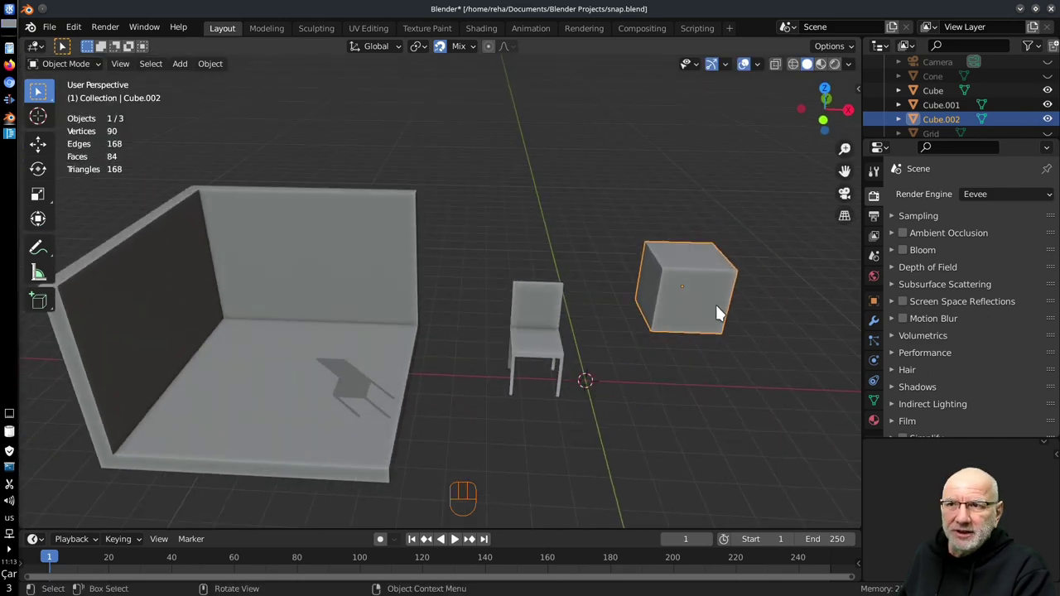
key("Tab")
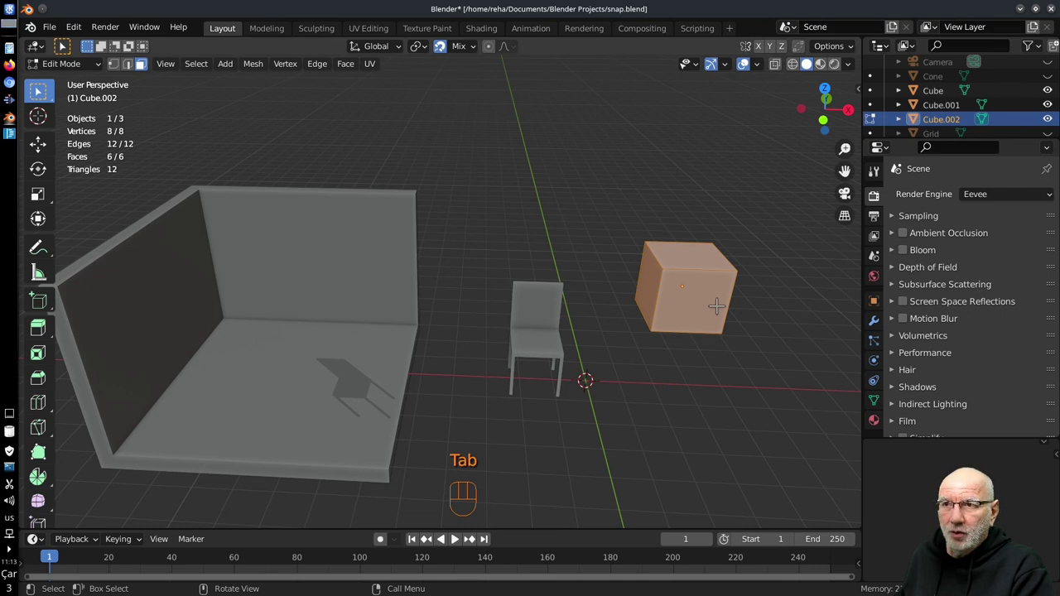
key("g")
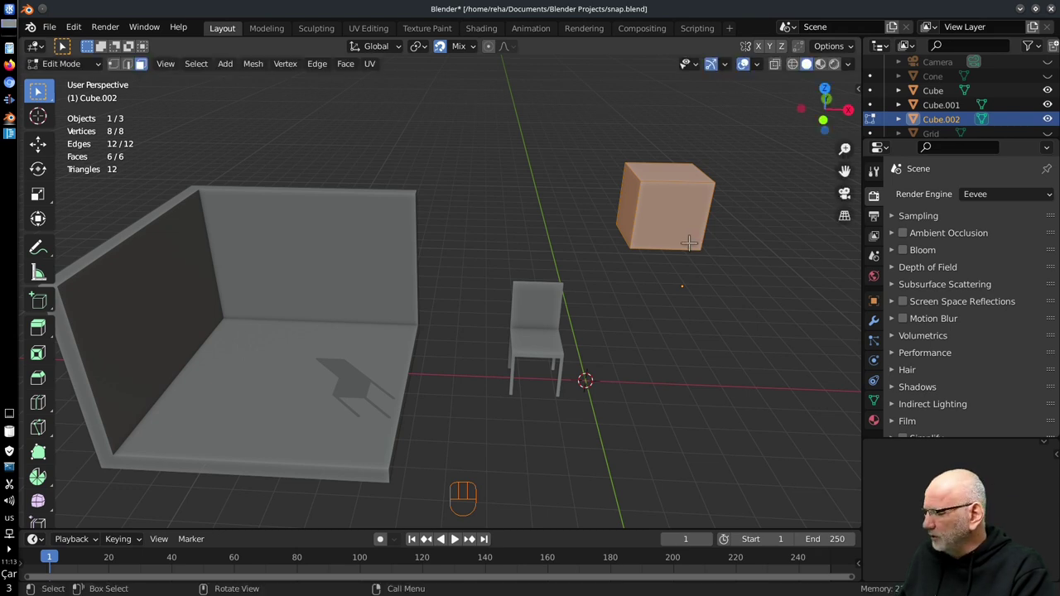
key("Tab")
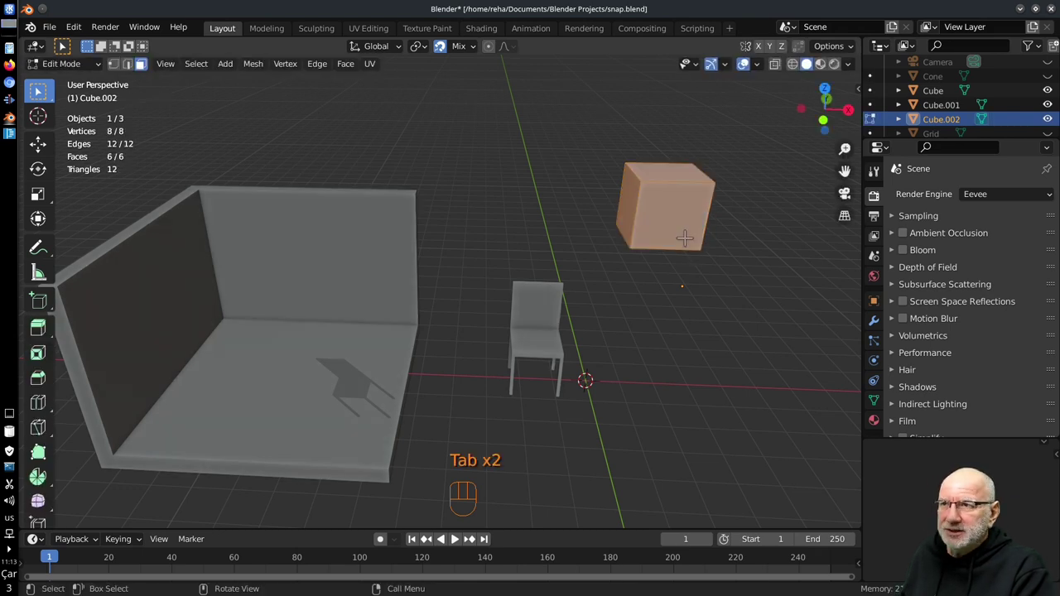
- Delete the cube, select the chair and enable snapping with Snap To set to Face
key("x")
left_click(553, 350)
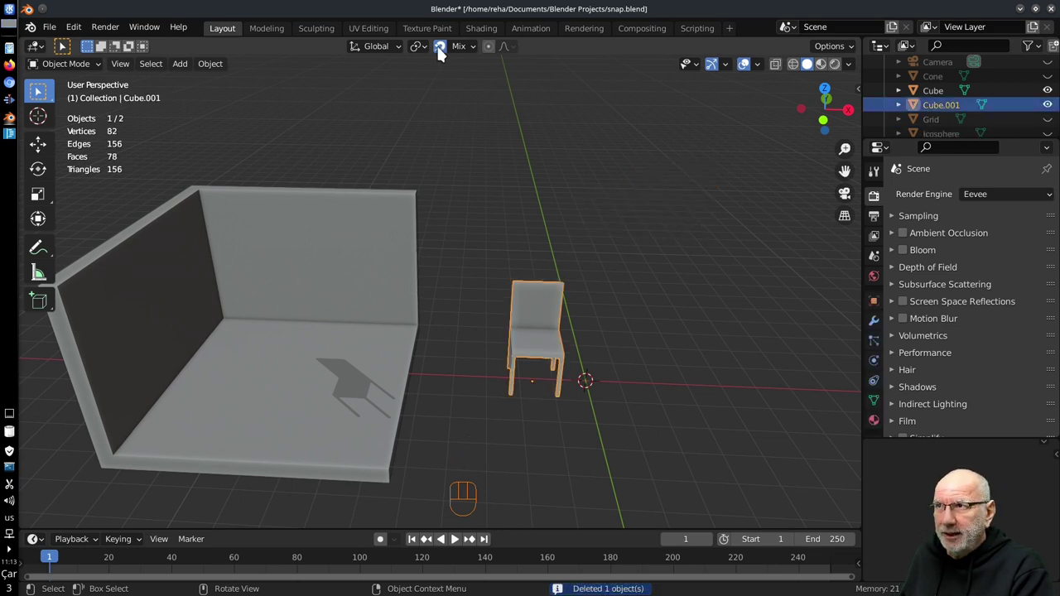
left_click_drag(475, 50, 544, 391)
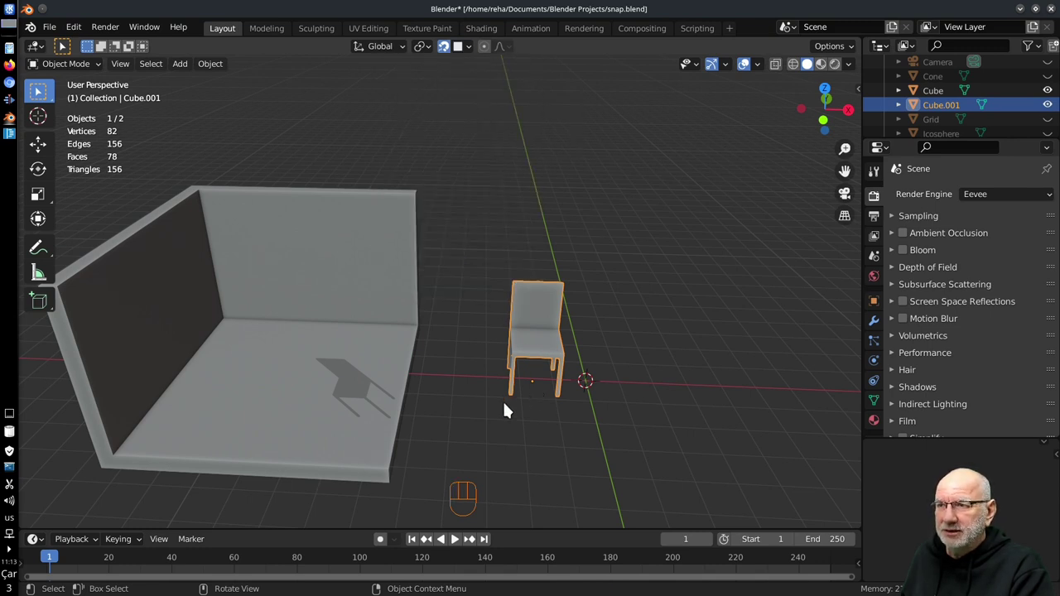
left_click_drag(569, 375, 665, 346)
- Move the chair so it snaps onto the room's floor, then onto the left wall
middle_click(645, 361)
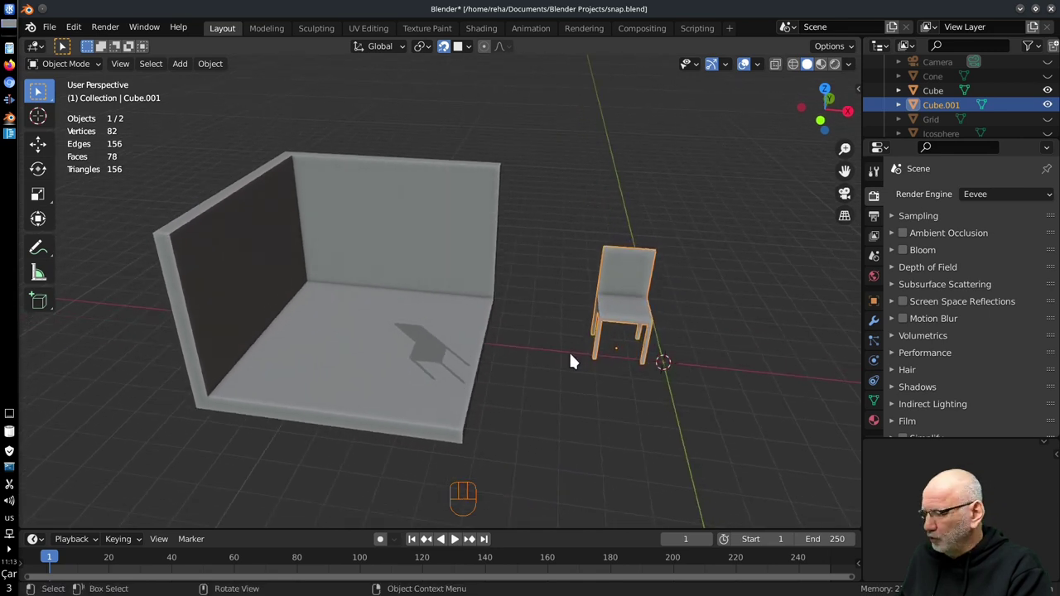
key("g")
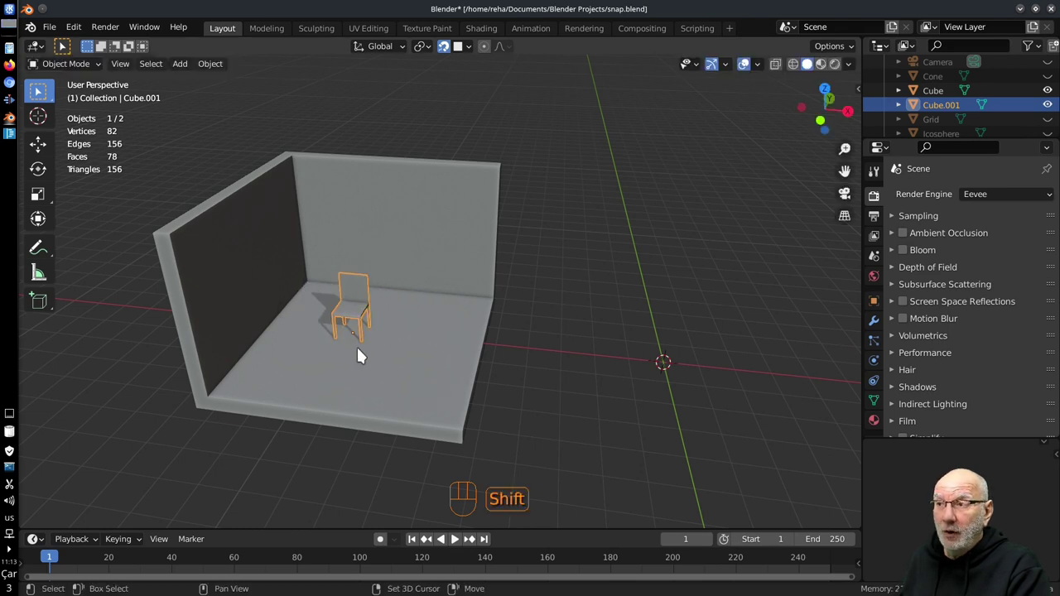
left_click_drag(387, 351, 463, 364)
middle_click(474, 367)
left_click_drag(456, 365, 465, 292)
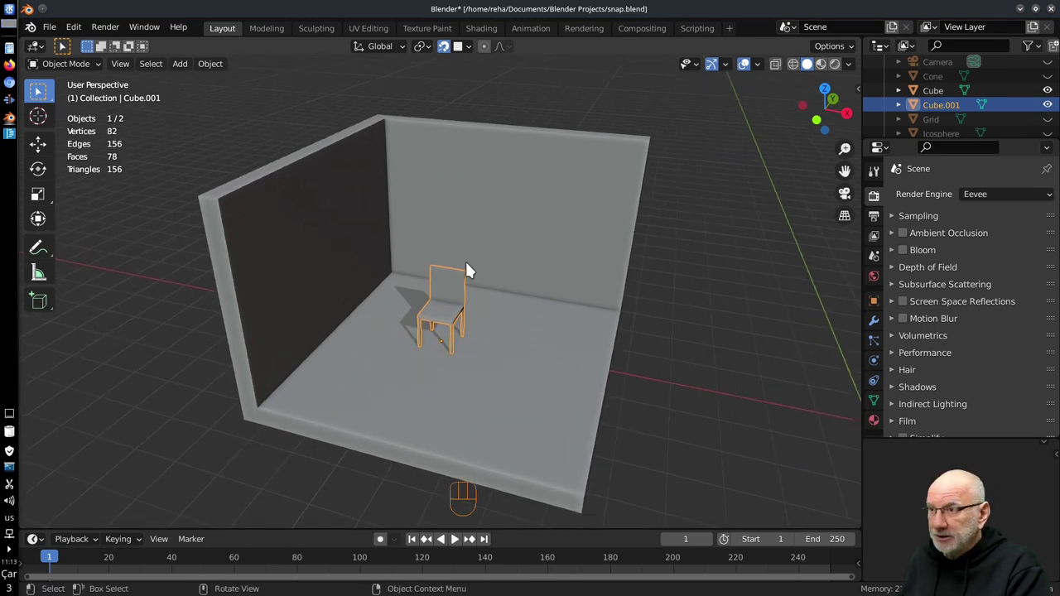
key("g")
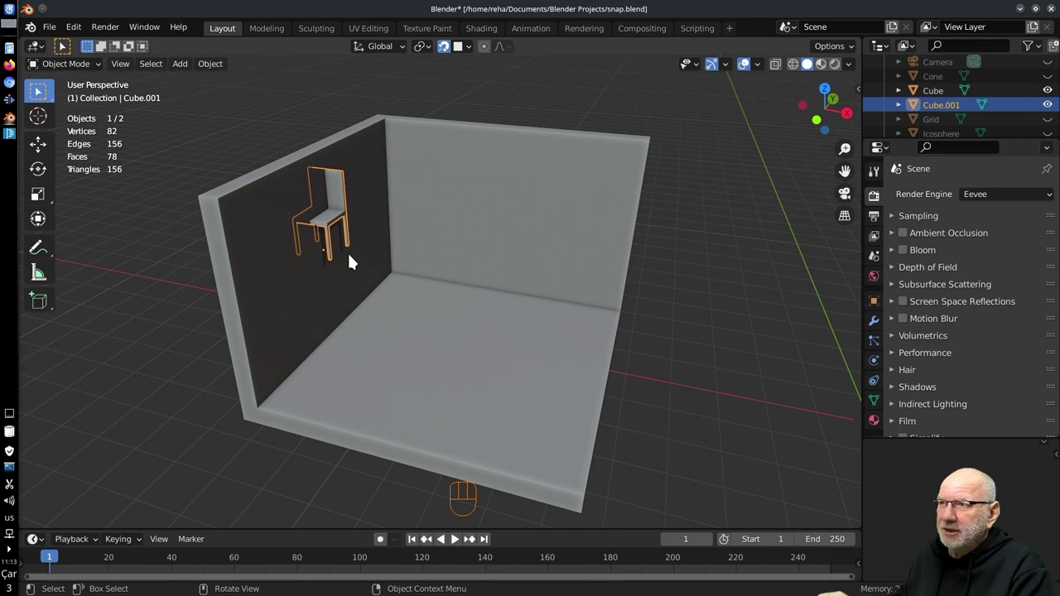
middle_click(357, 258)
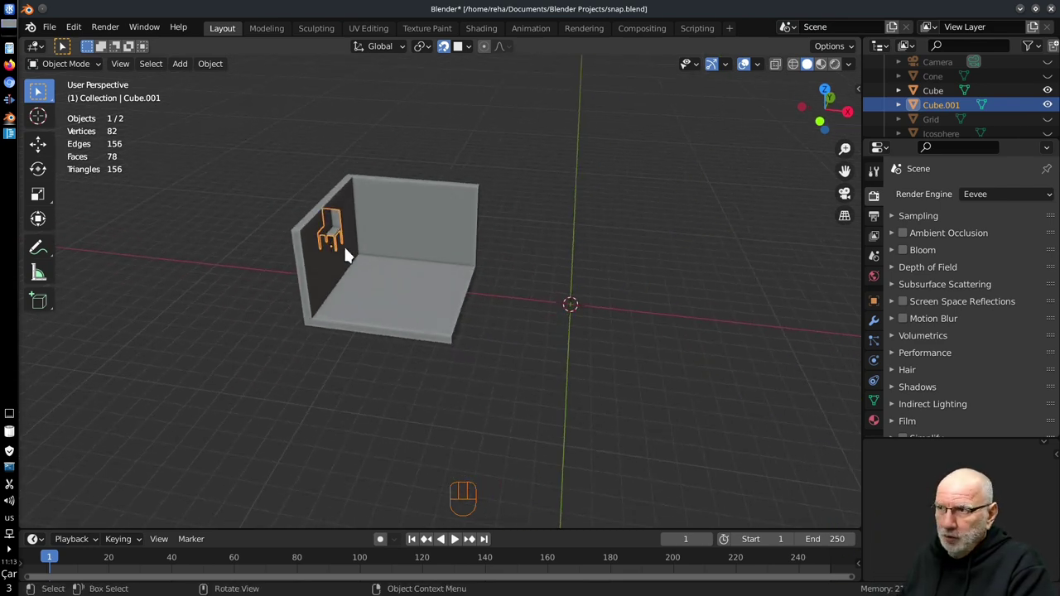
- Undo the wall placement, adjust the snapping options and snap the chair upright onto the floor
key("g")
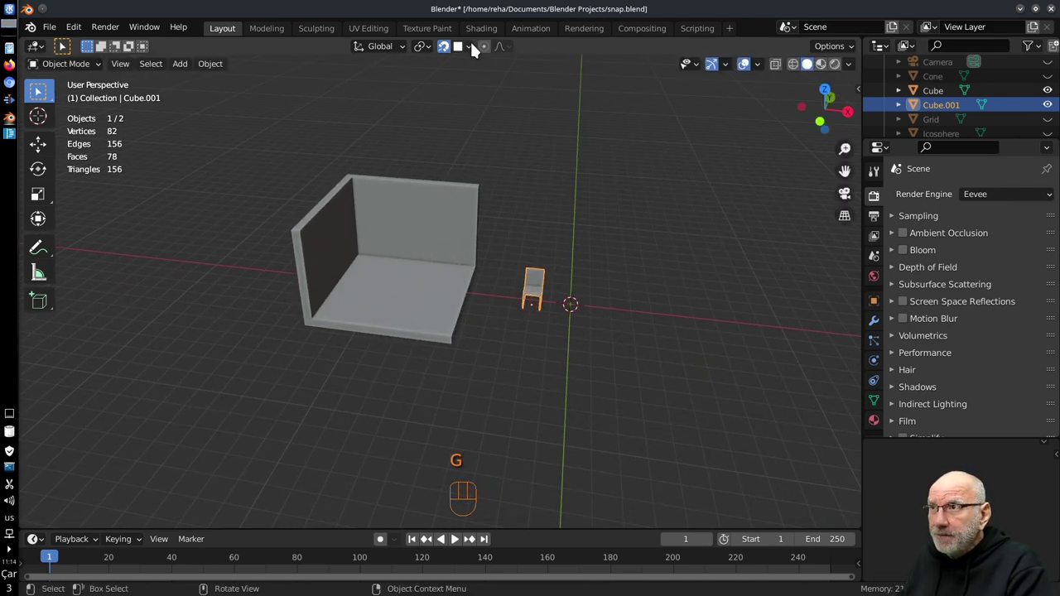
left_click_drag(477, 48, 576, 306)
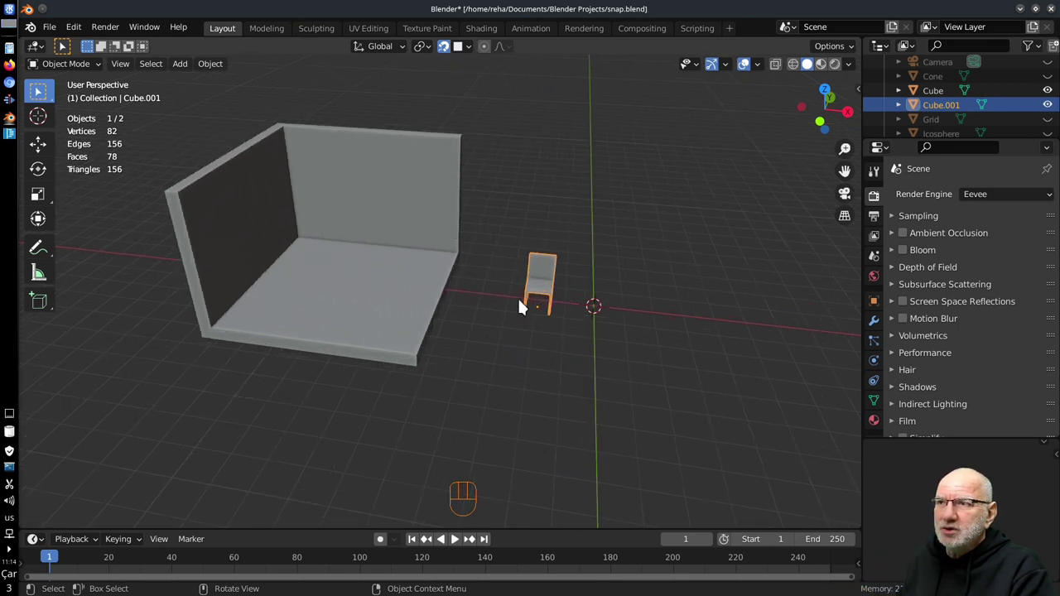
left_click_drag(549, 316, 571, 326)
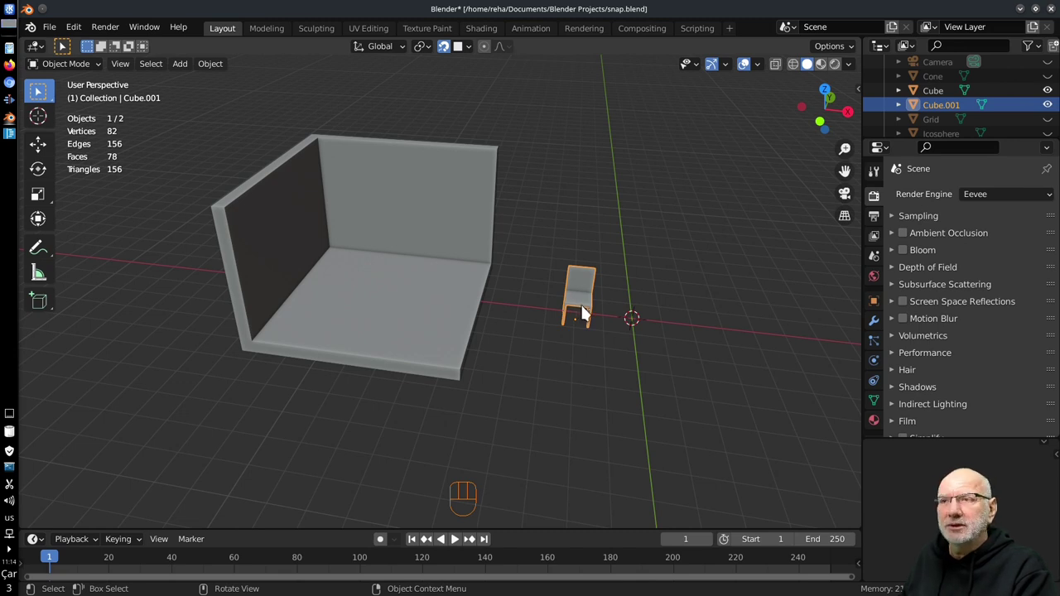
key("g")
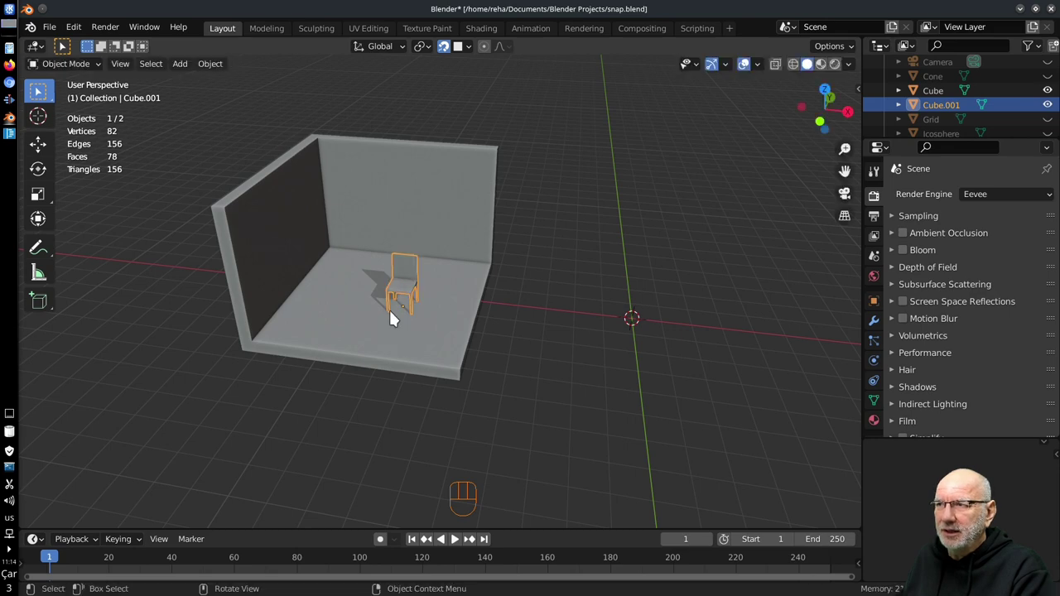
- Move the chair onto the back wall with face snapping and rotate it flush against the surface
key("g")
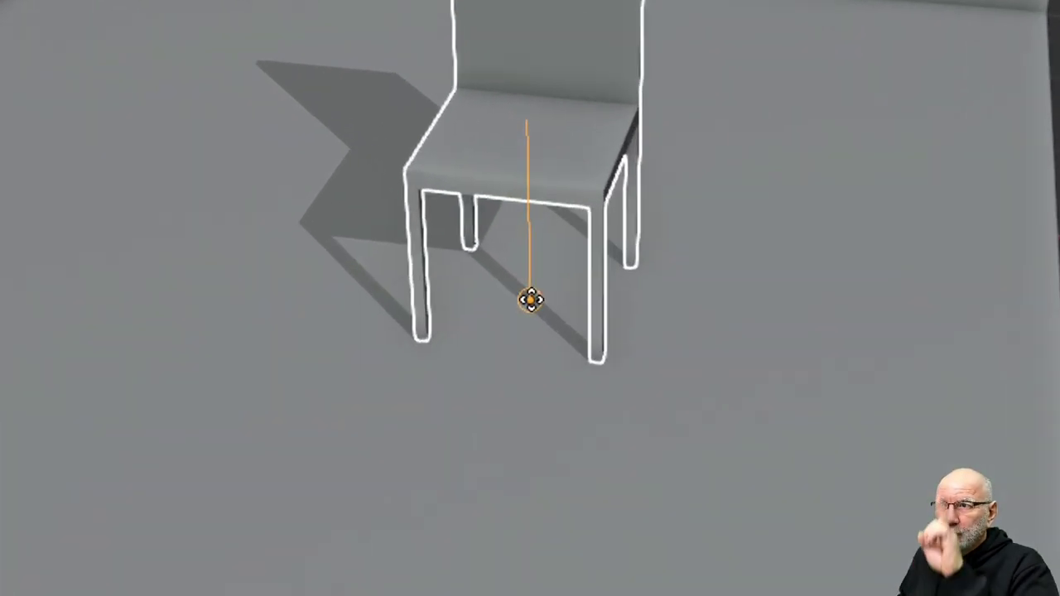
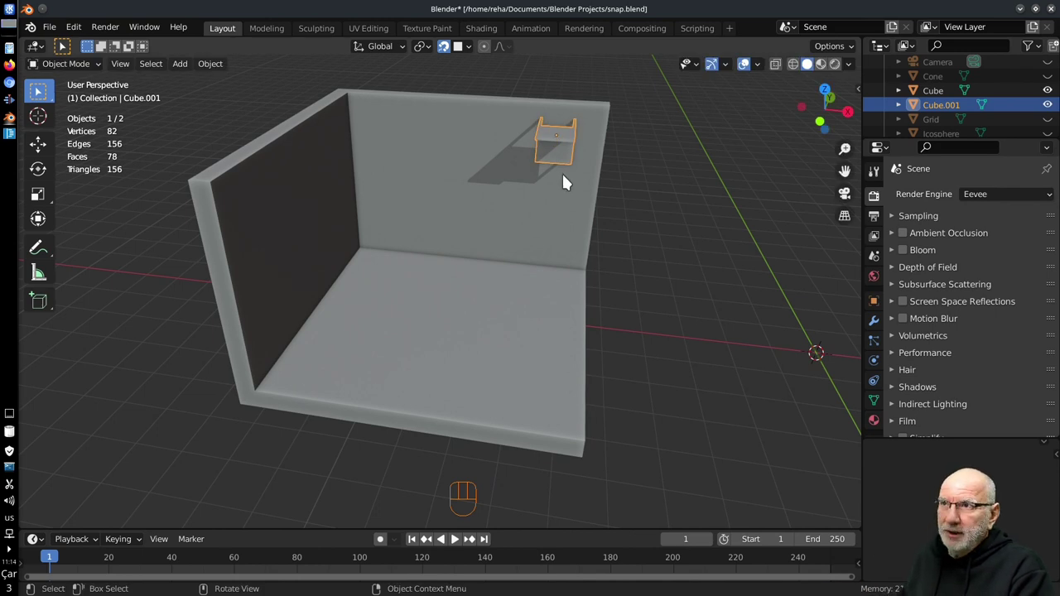
key("r")
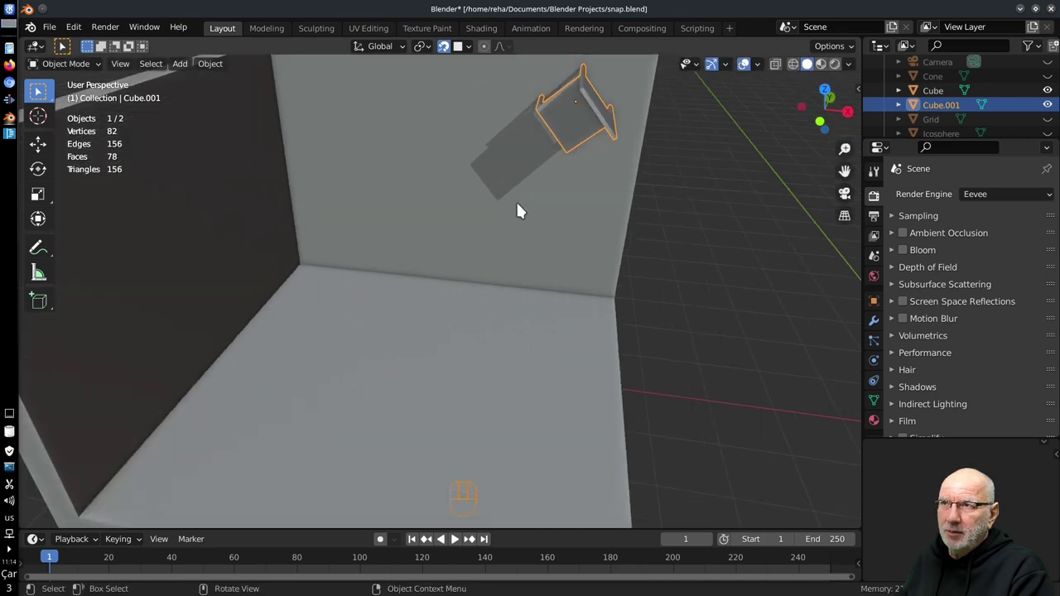
left_click_drag(546, 188, 543, 209)
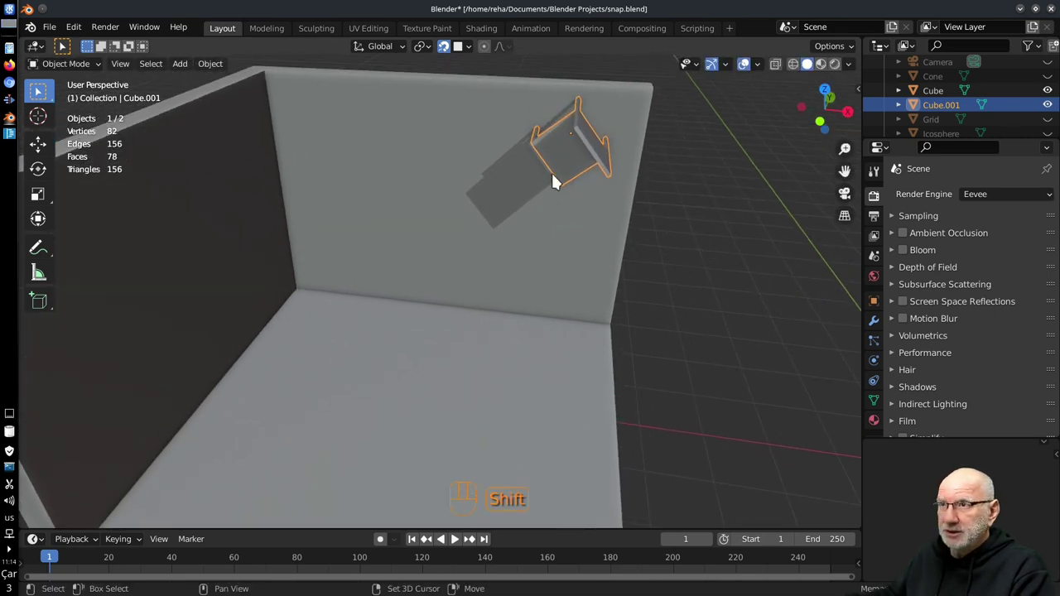
- Duplicate the chair with Shift+D and snap the copies onto the back wall, making four chairs
key("shift+d")
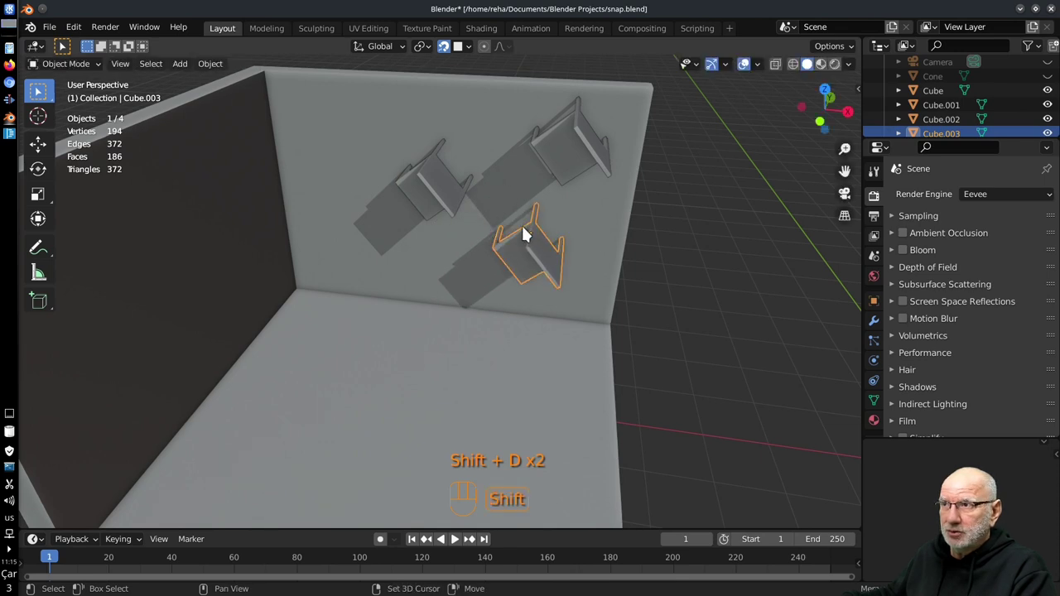
left_click_drag(434, 188, 570, 150)
left_click(537, 250)
middle_click(452, 259)
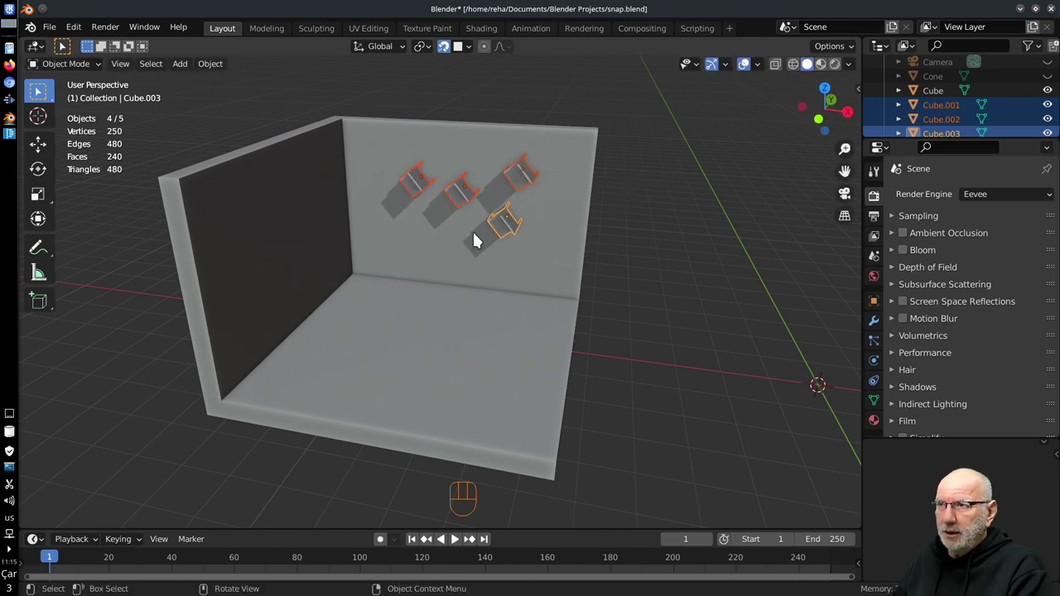
- Duplicate the four chairs to eight, select them all and slide them across the back wall onto the left wall
key("shift+d")
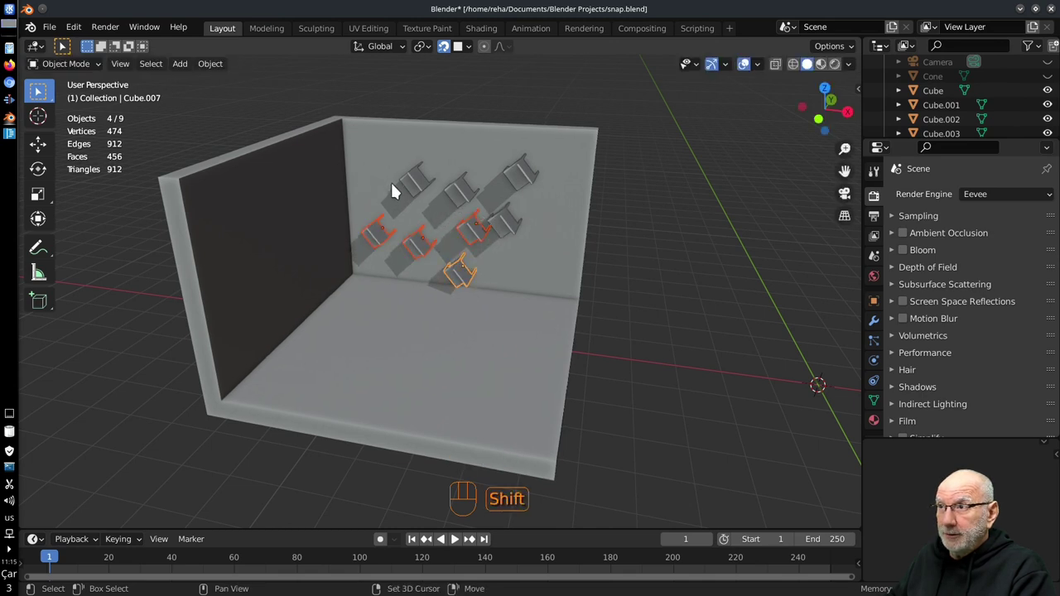
left_click(505, 226)
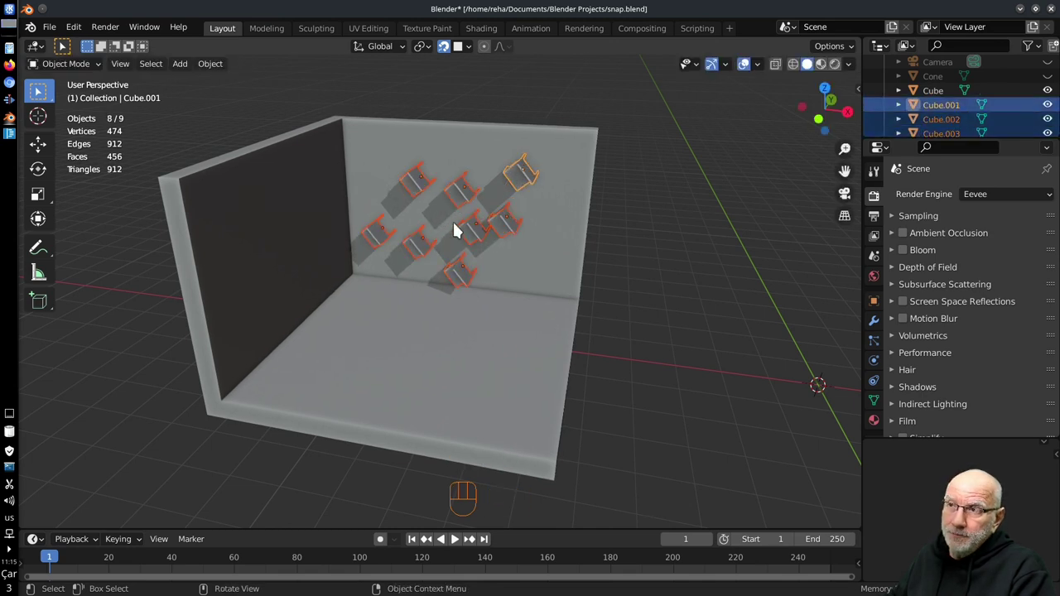
key("g")
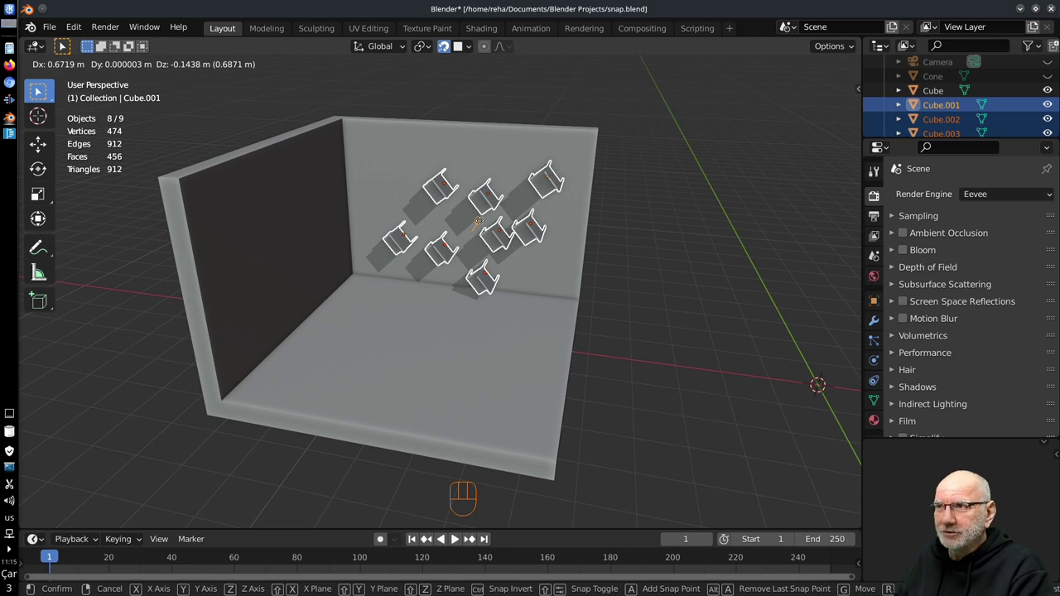
left_click_drag(474, 50, 670, 265)
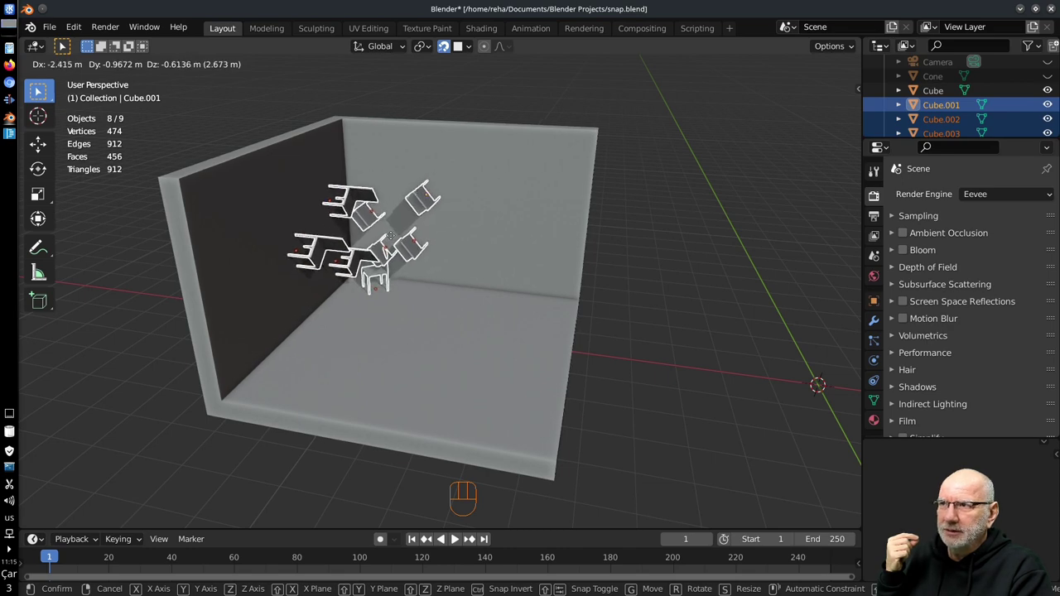
left_click_drag(435, 328, 390, 308)
left_click_drag(428, 258, 448, 262)
left_click_drag(499, 329, 469, 306)
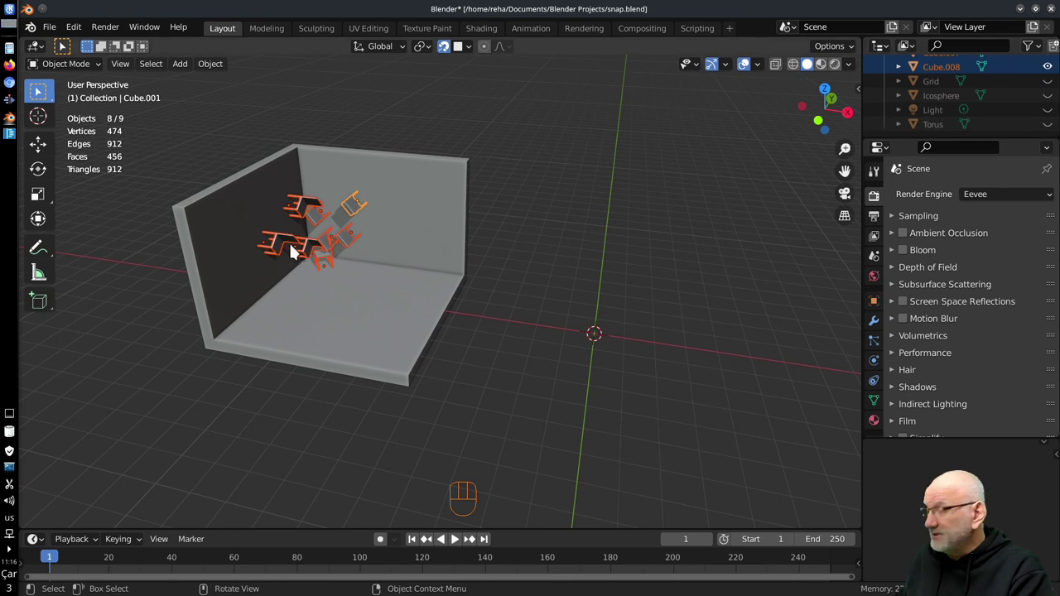
- Delete all the chairs, then unhide the Cone in the Outliner so it appears beside the sphere
key("x")
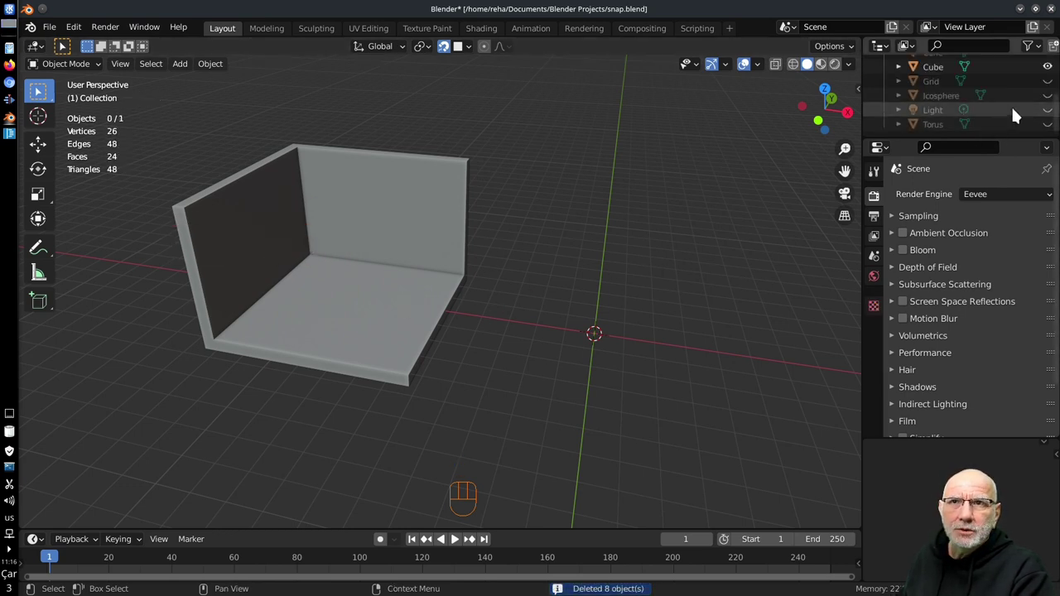
left_click(1052, 104)
left_click_drag(649, 289, 593, 251)
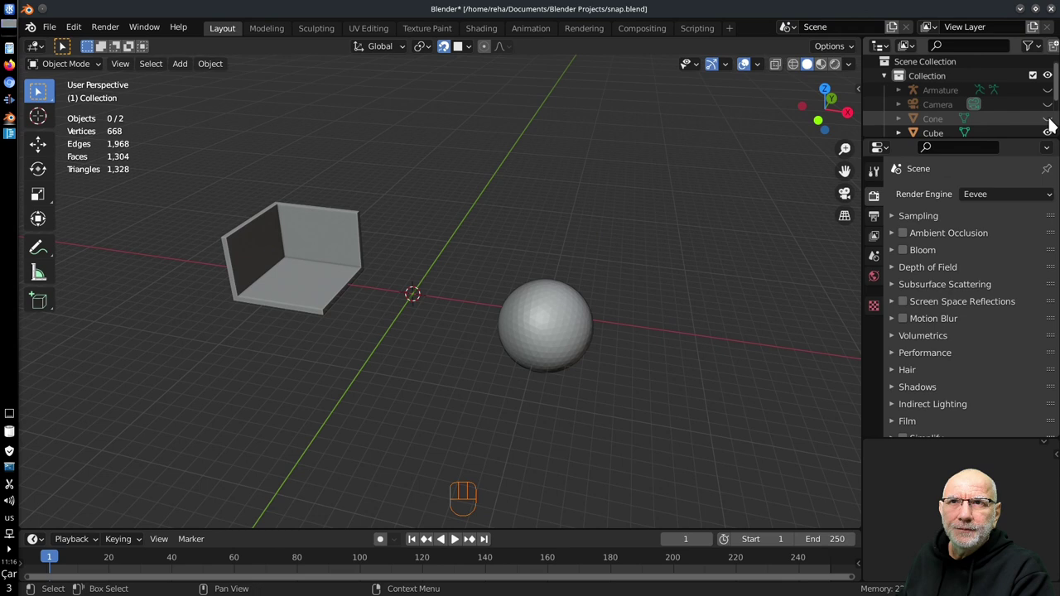
left_click(1059, 124)
left_click_drag(615, 360, 603, 317)
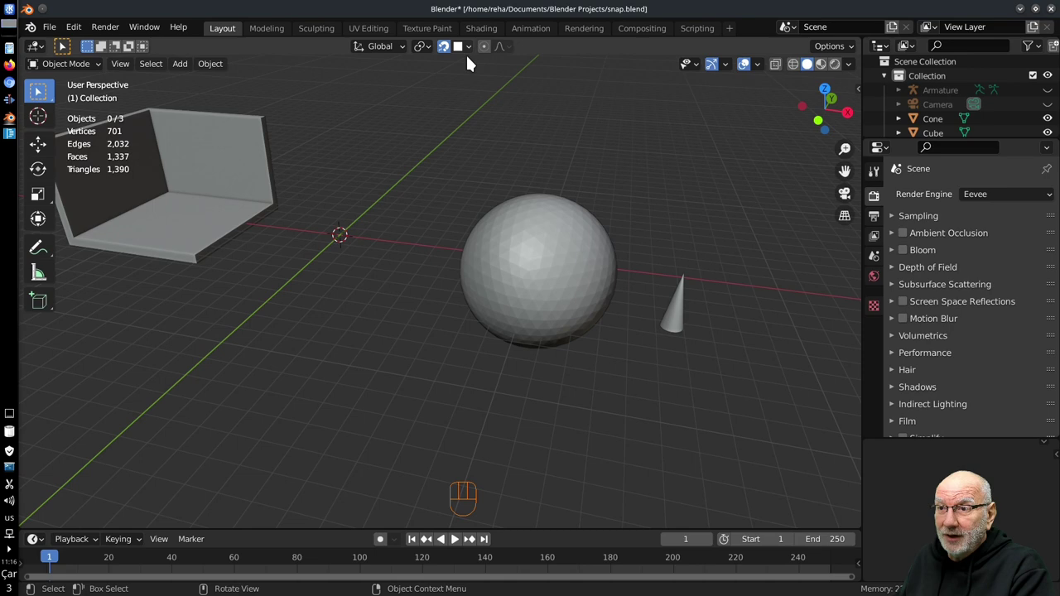
- Snap the cone onto the icosphere's surface with face snapping and Align Rotation so it points outward
left_click_drag(667, 314, 678, 321)
left_click_drag(679, 320, 680, 356)
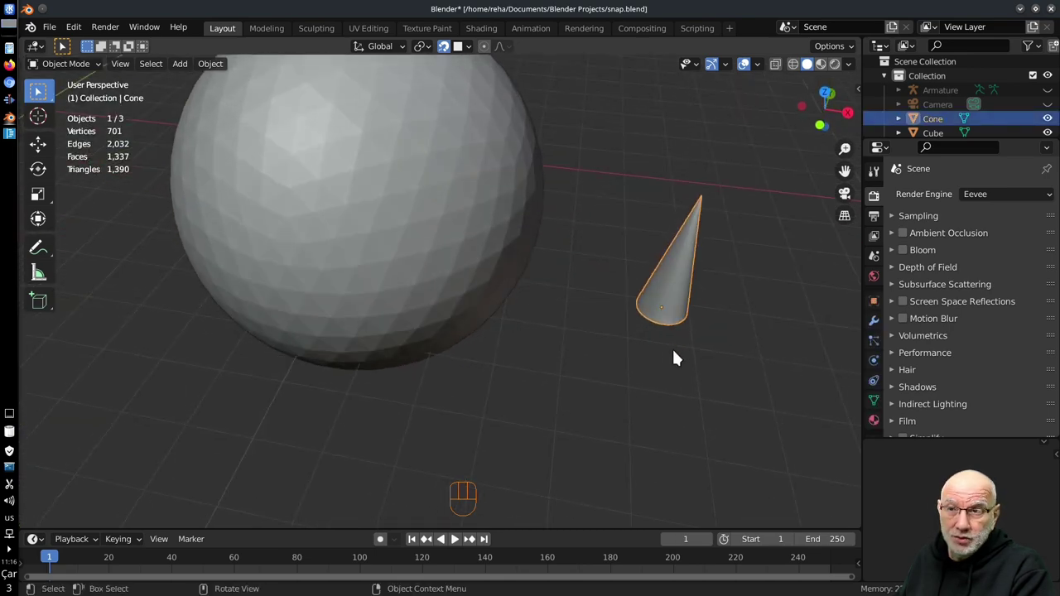
key("g")
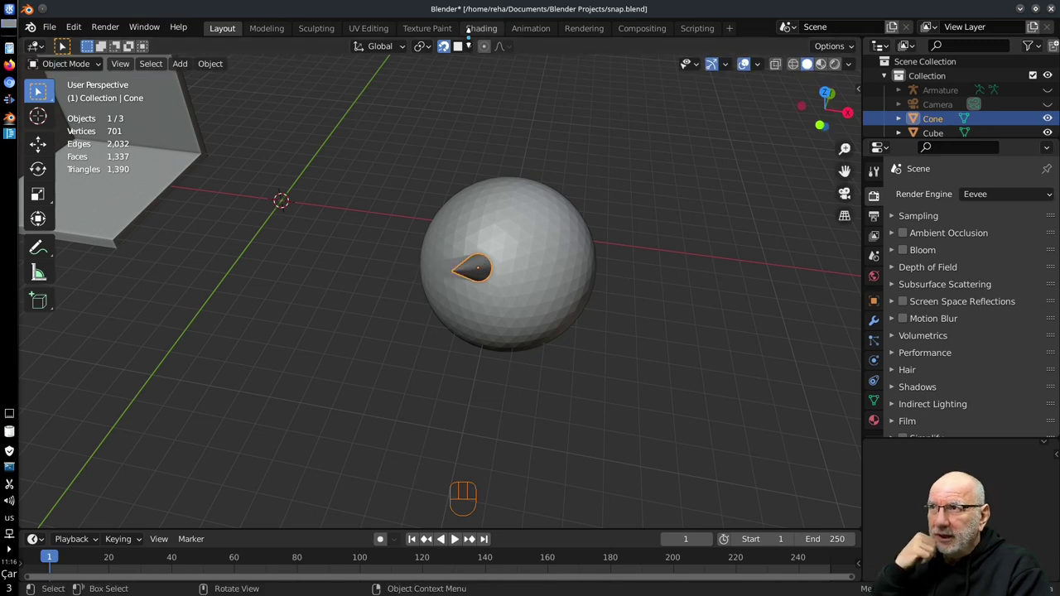
left_click_drag(467, 87, 673, 368)
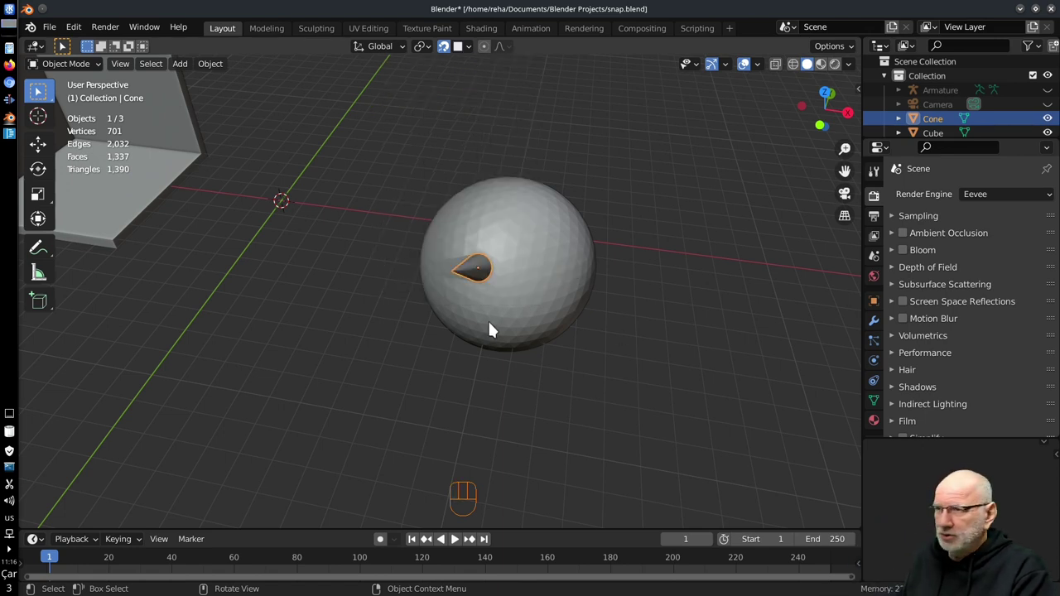
left_click_drag(514, 321, 550, 337)
- Duplicate the cone into five copies snapped across the sphere's surface, all pointing outward
key("shift+d")
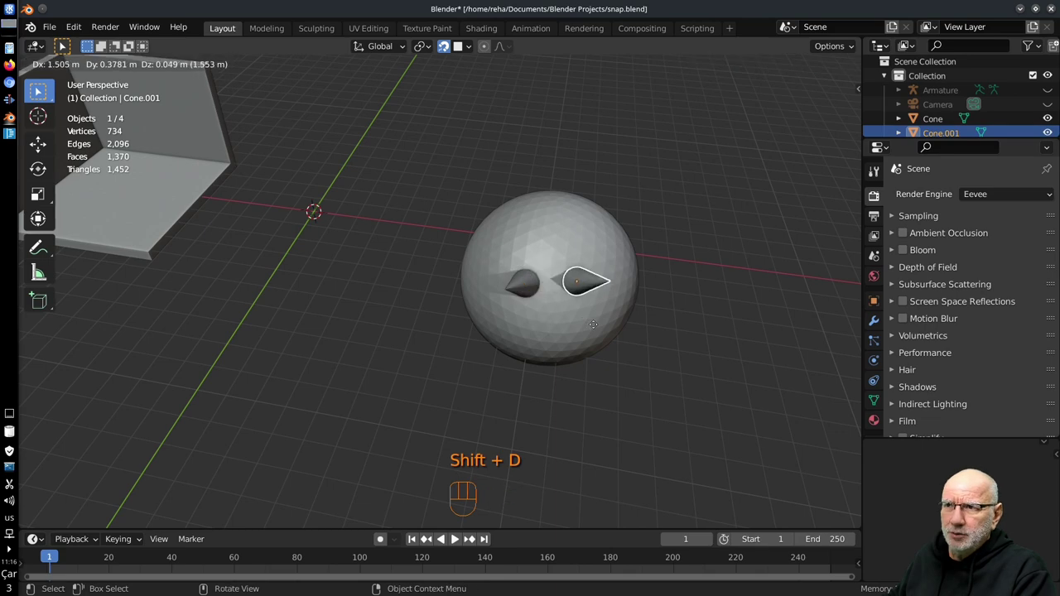
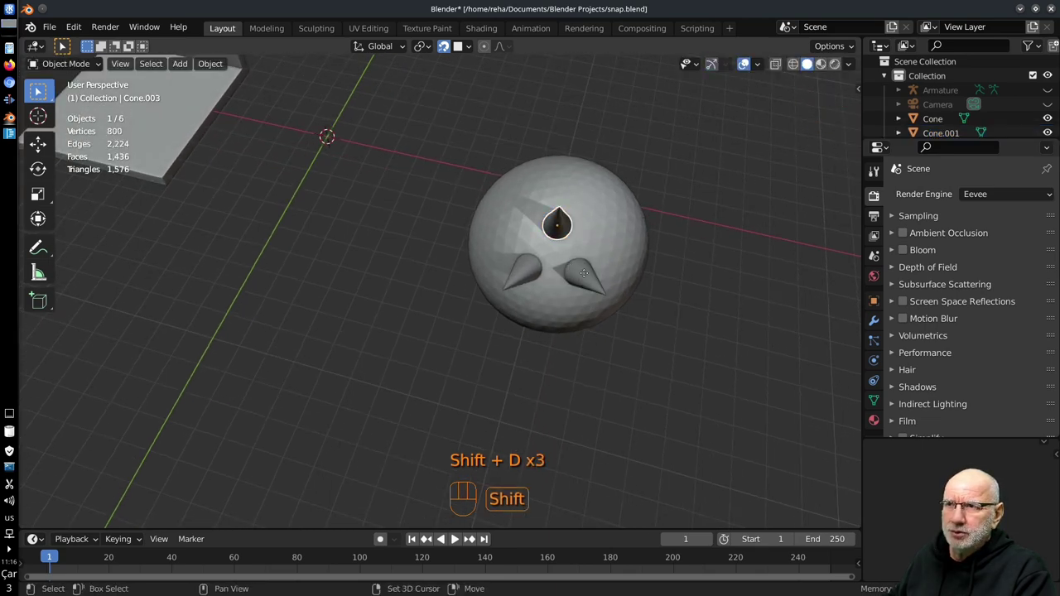
left_click_drag(602, 305, 584, 257)
left_click(541, 262)
key("g")
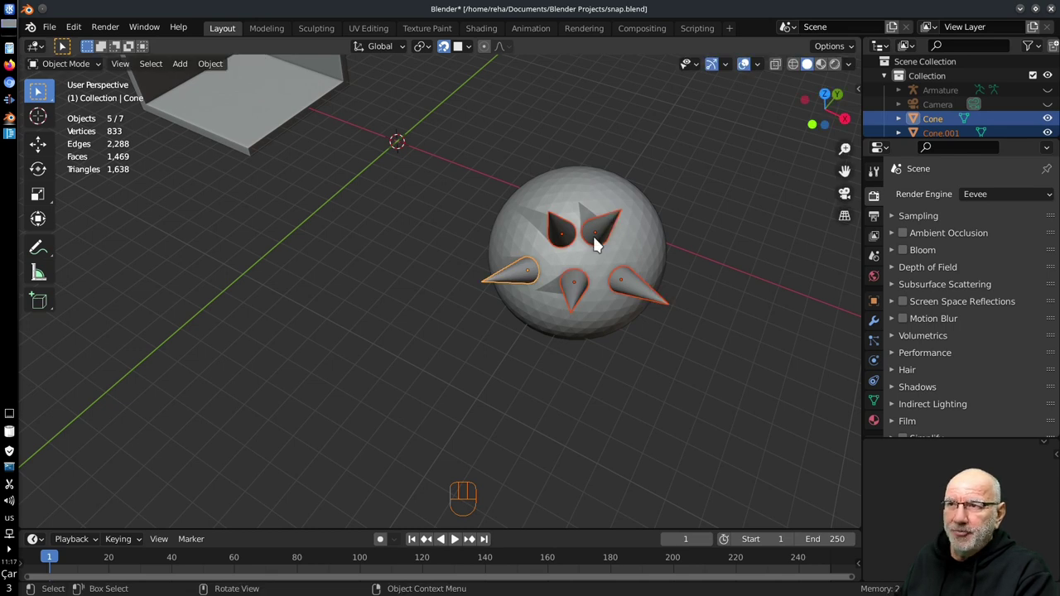
left_click_drag(478, 53, 653, 272)
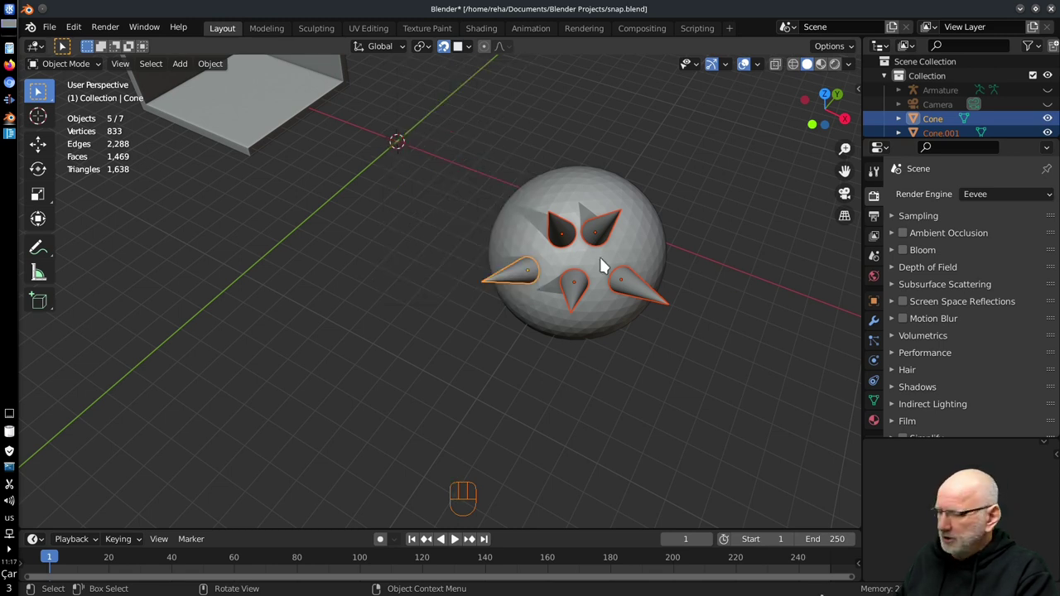
key("g")
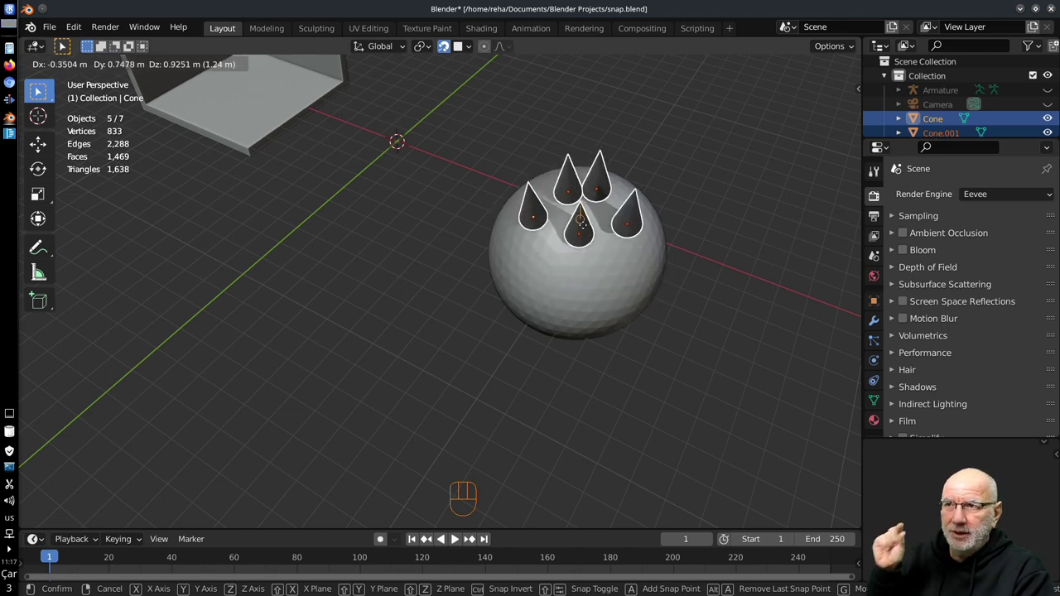
left_click_drag(473, 51, 845, 445)
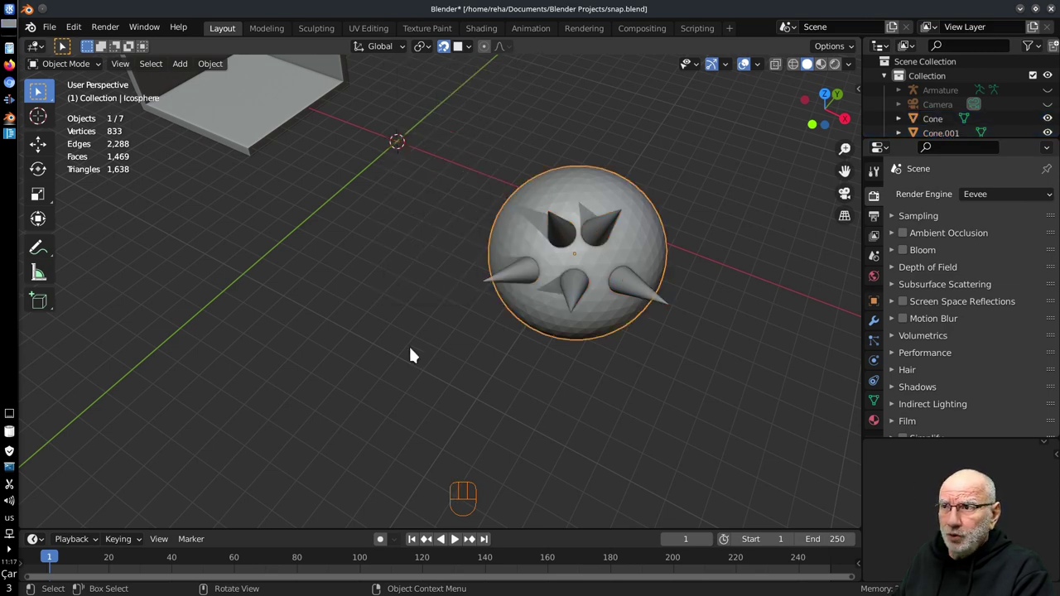
- Duplicate the icosphere and set the copy down beside the original
key("shift+d")
left_click_drag(589, 224, 493, 202)
key("g")
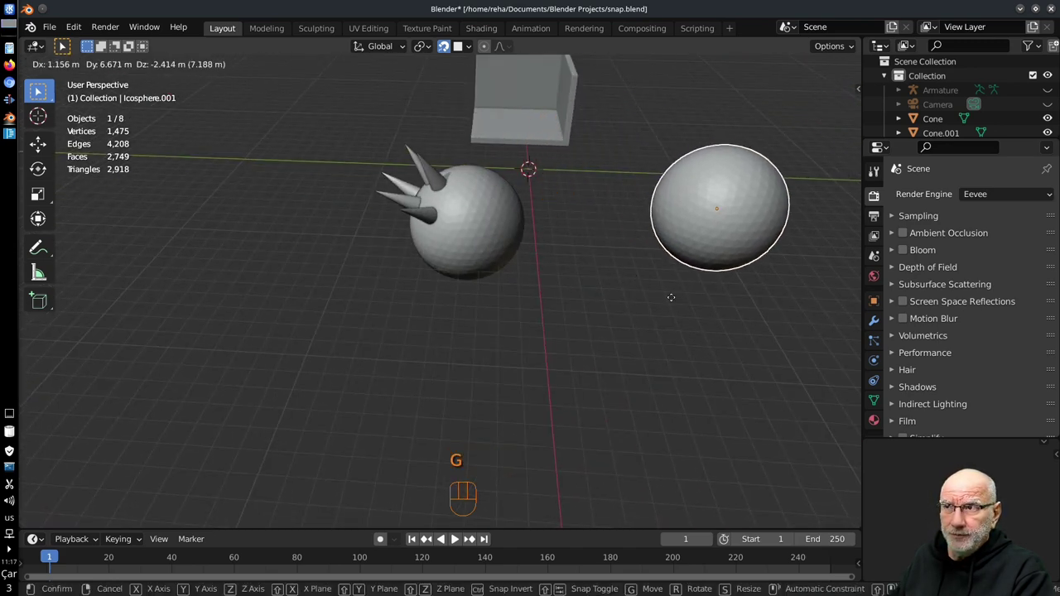
left_click_drag(620, 322, 675, 346)
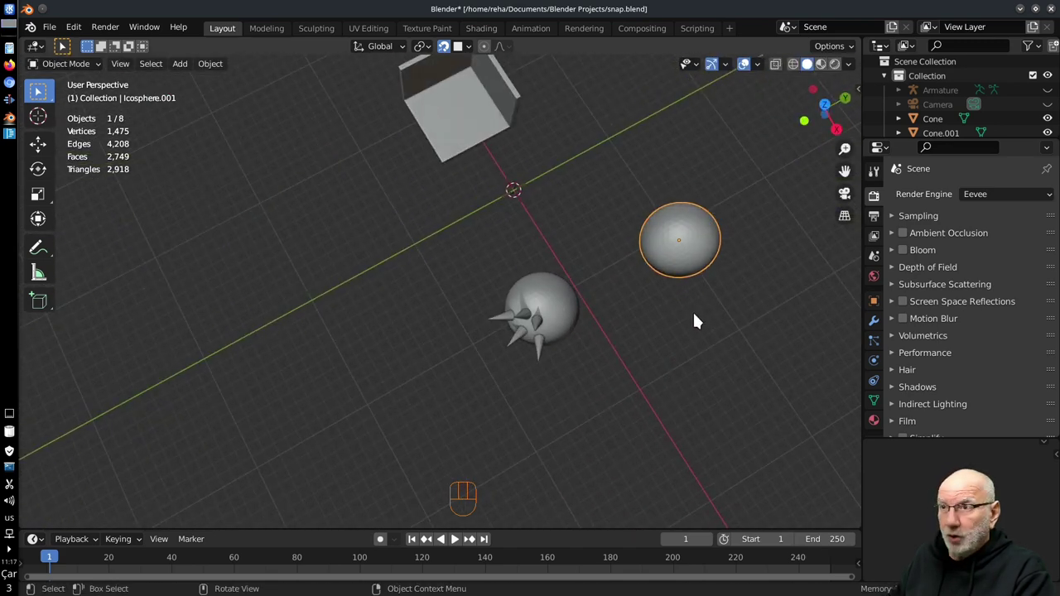
key("g")
left_click_drag(624, 320, 632, 266)
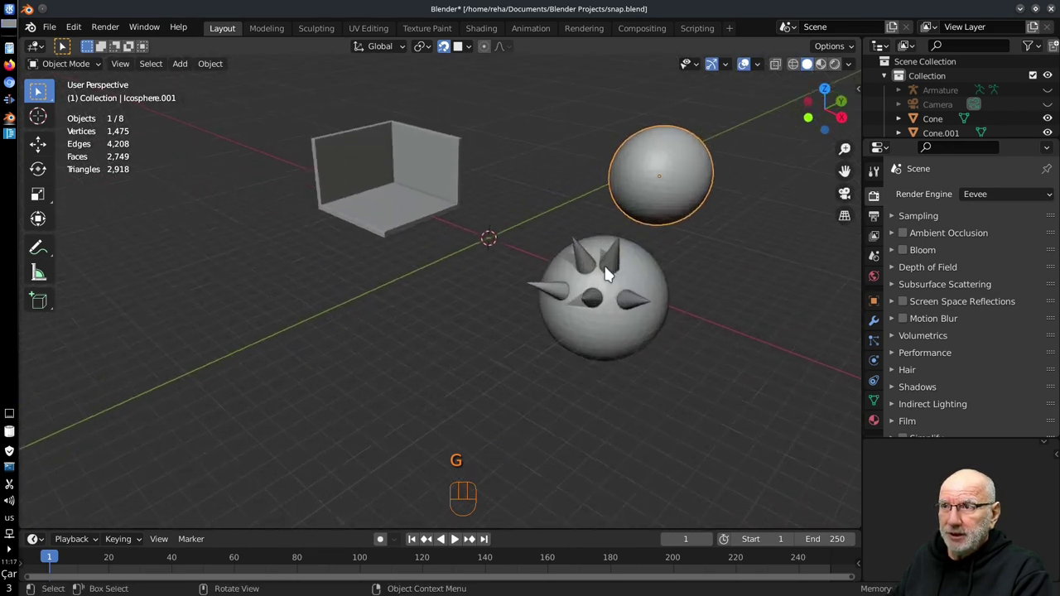
left_click_drag(586, 264, 620, 268)
- Select all the cones on the original sphere
left_click(620, 267)
left_click_drag(642, 318, 577, 306)
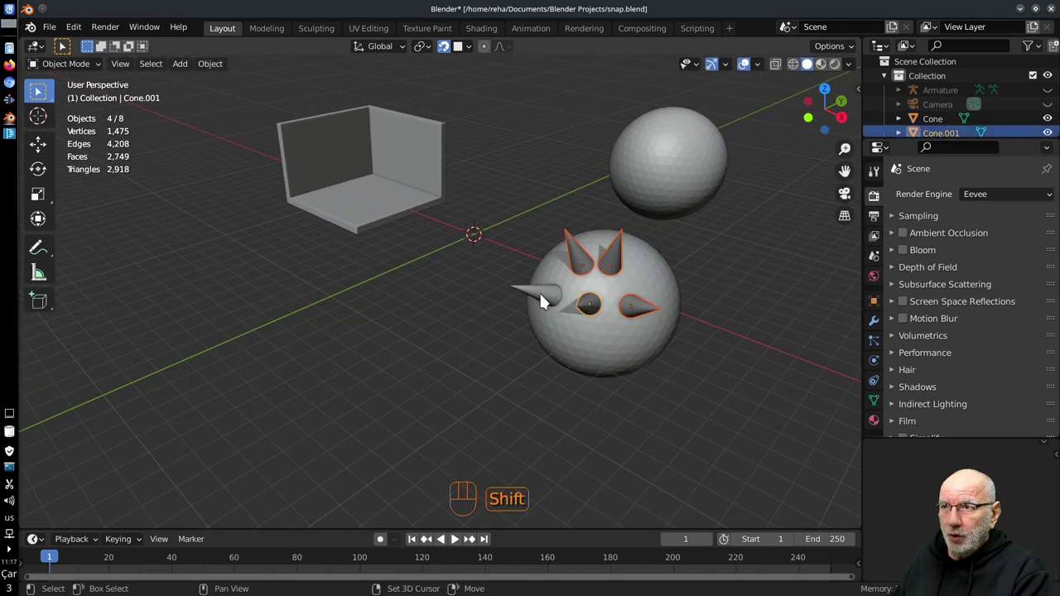
left_click(552, 309)
left_click_drag(582, 324, 597, 321)
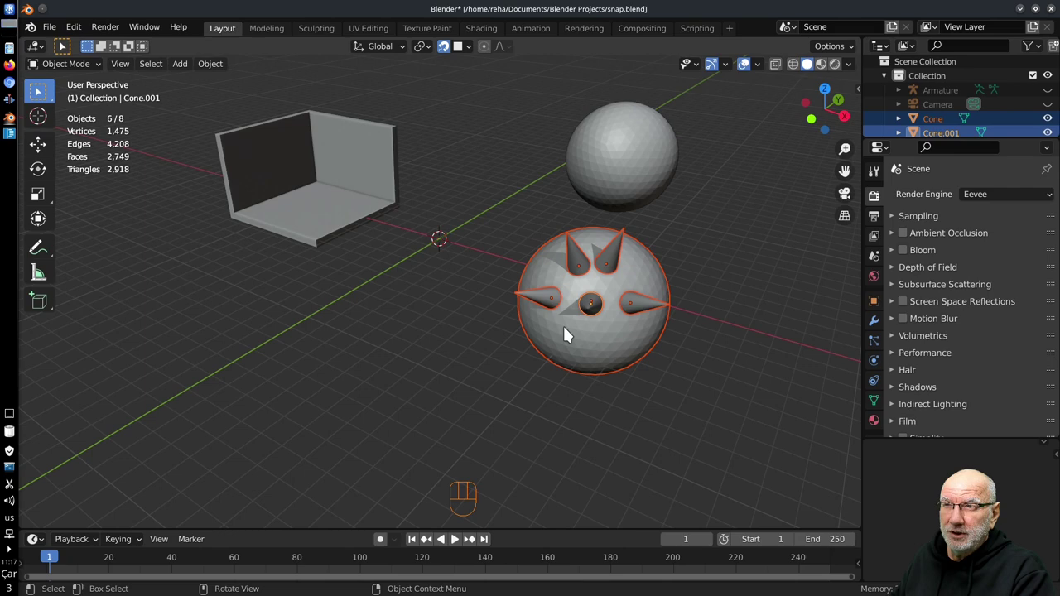
left_click_drag(575, 333, 592, 355)
left_click(454, 421)
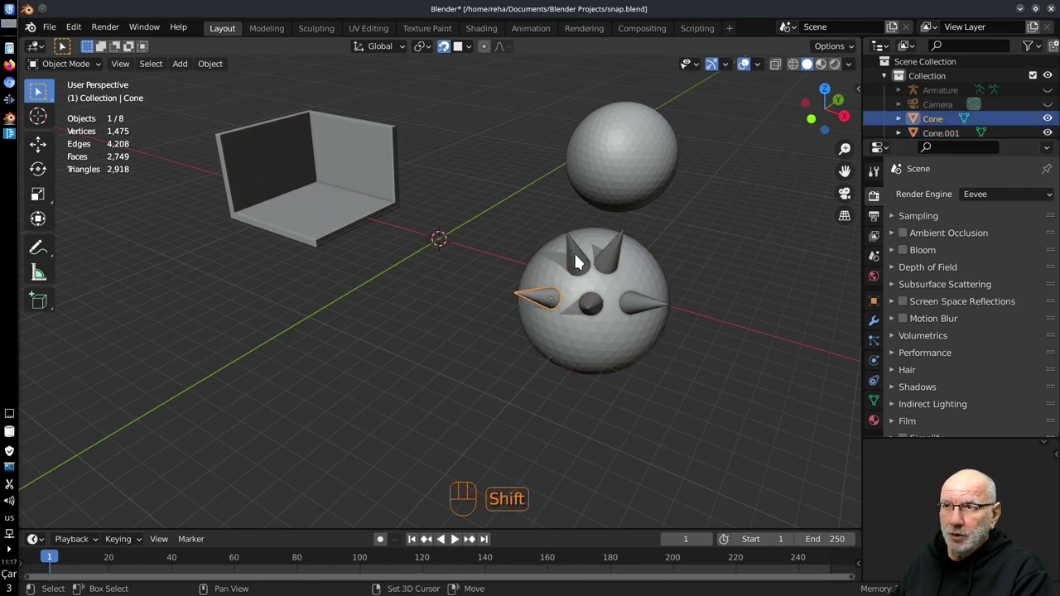
left_click(595, 314)
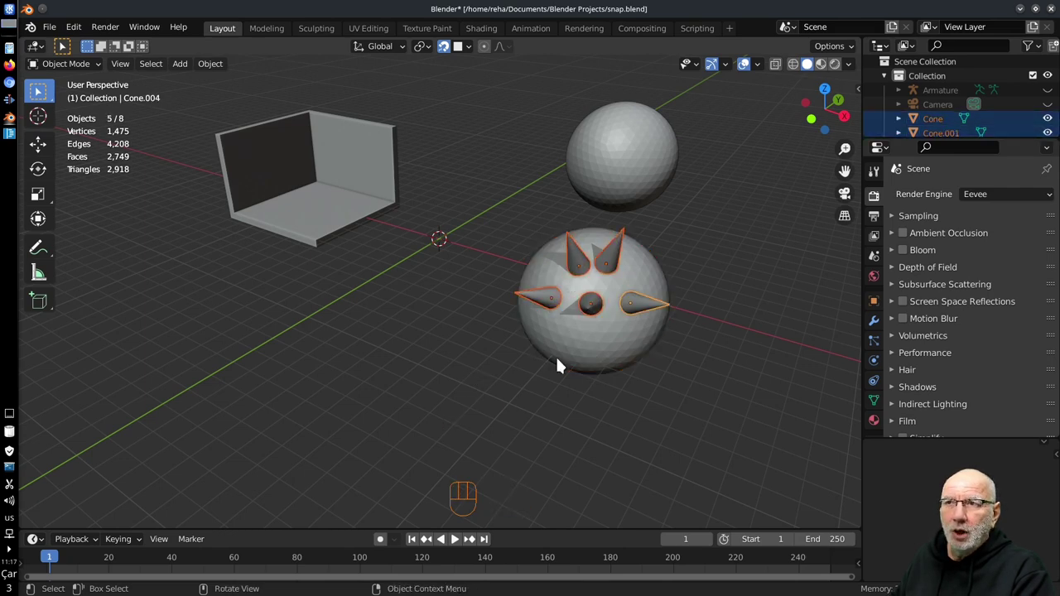
middle_click(582, 362)
left_click_drag(578, 362, 583, 331)
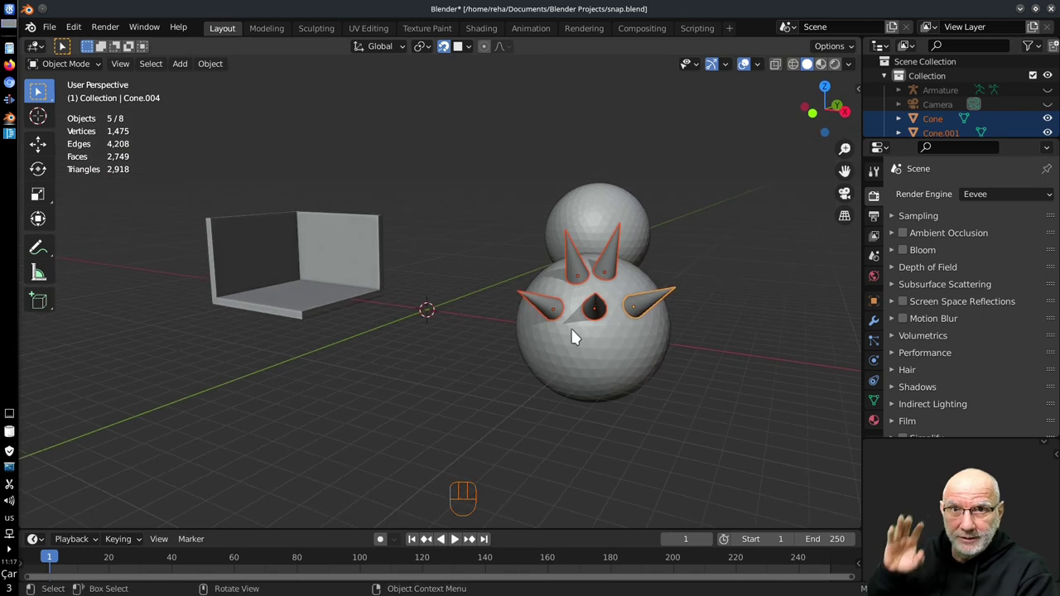
- Move the selected cones onto the new sphere, then slide them back onto the lower sphere
key("g")
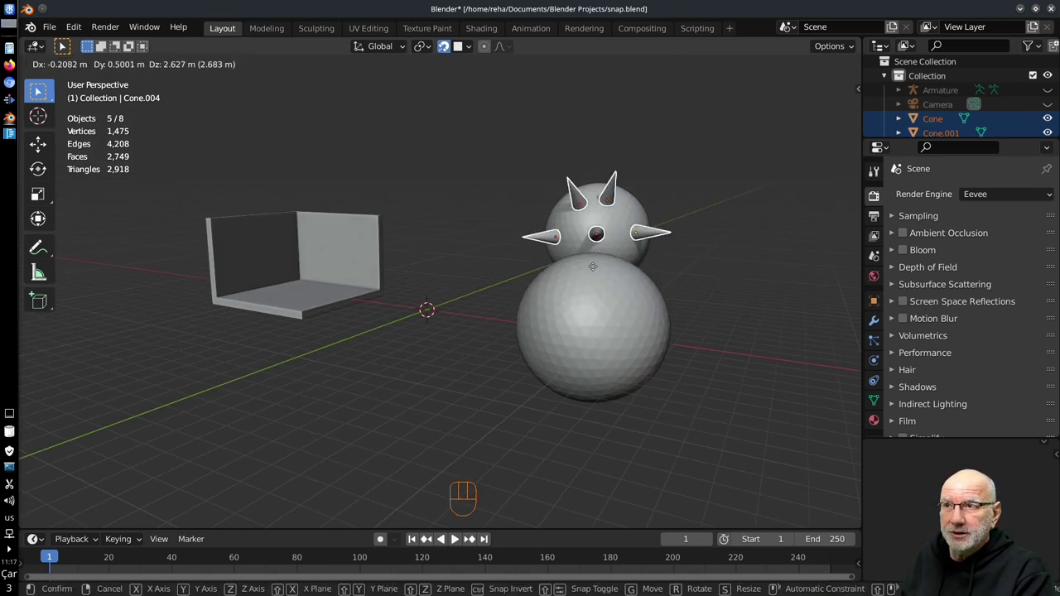
left_click_drag(676, 318, 558, 313)
left_click_drag(511, 322, 660, 330)
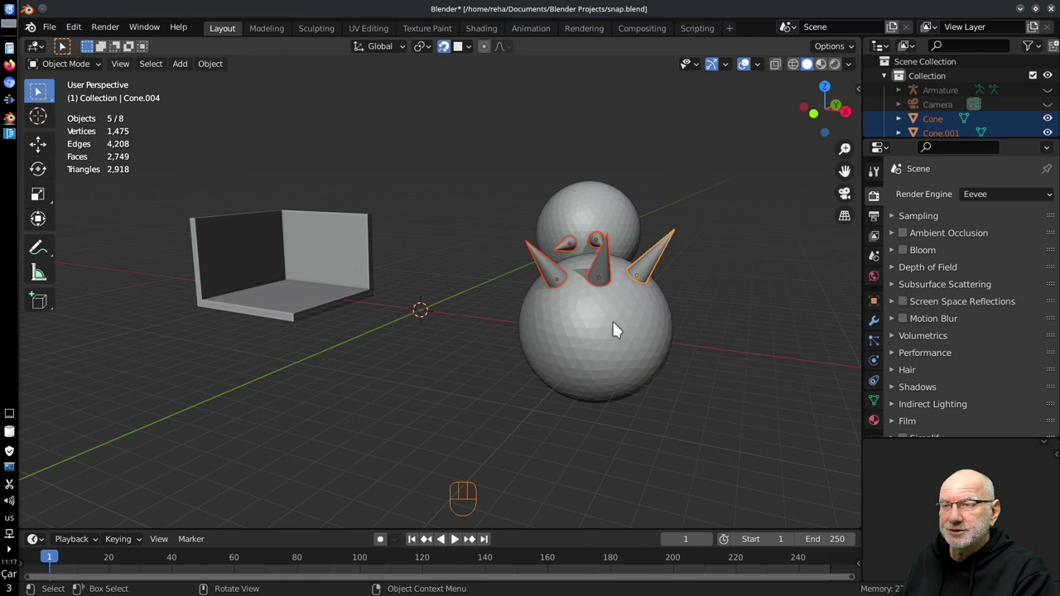
middle_click(533, 303)
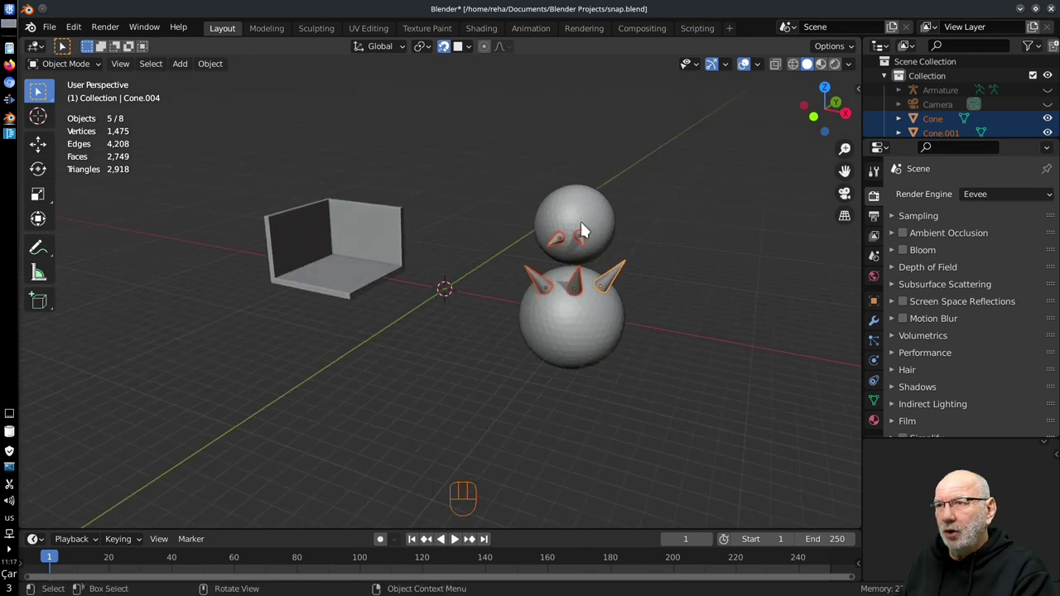
- Remove the extra cones and the second sphere, leaving one sphere and a single cone
left_click(580, 216)
key("x")
left_click(561, 239)
left_click_drag(609, 286, 597, 285)
left_click(578, 287)
- Revert to the single cone and sphere and snap the cone back onto the sphere
key("x")
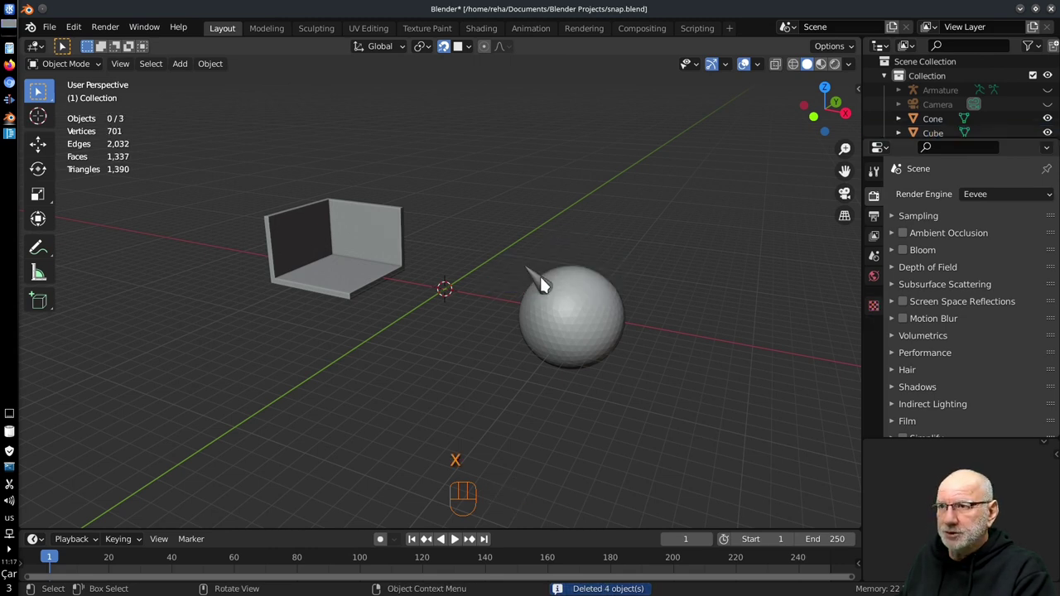
key("g")
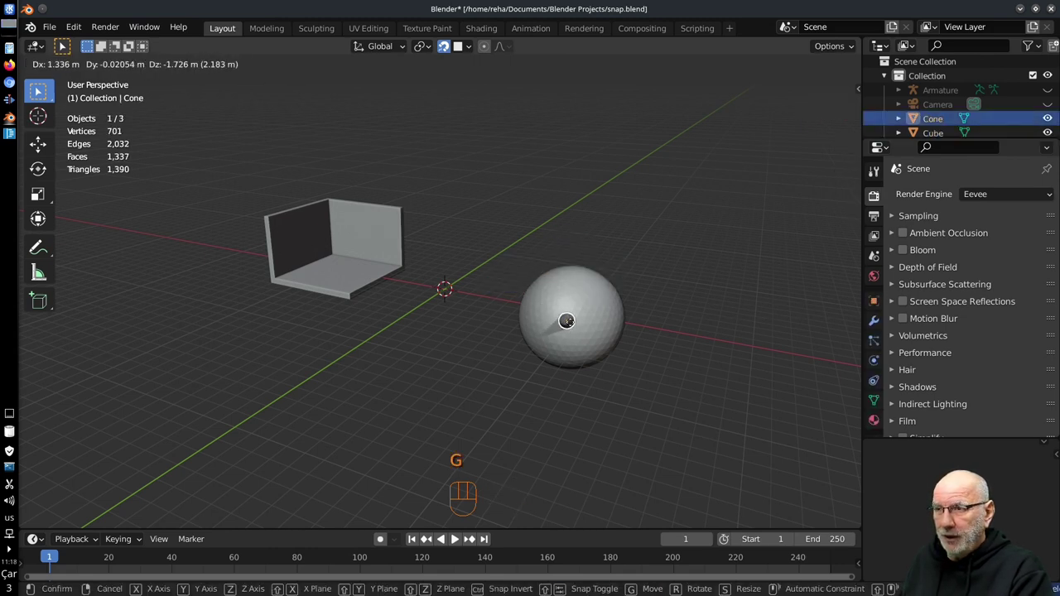
middle_click(575, 342)
middle_click(642, 342)
left_click_drag(682, 347, 629, 334)
middle_click(497, 338)
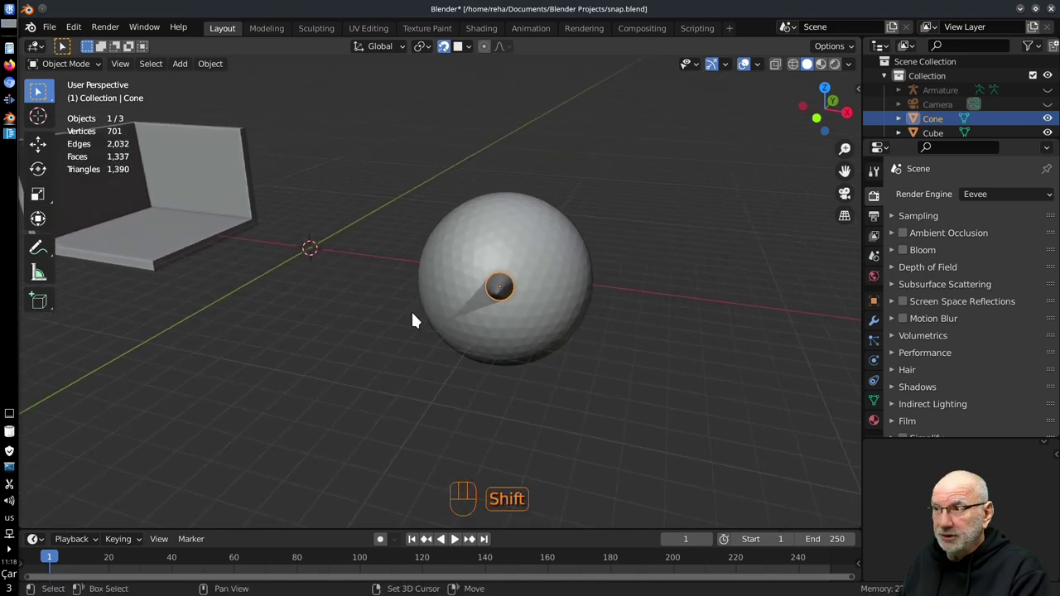
- Add a cylinder via Shift+A, scale it into a small disc and snap it onto the sphere as an eye
key("shift+a")
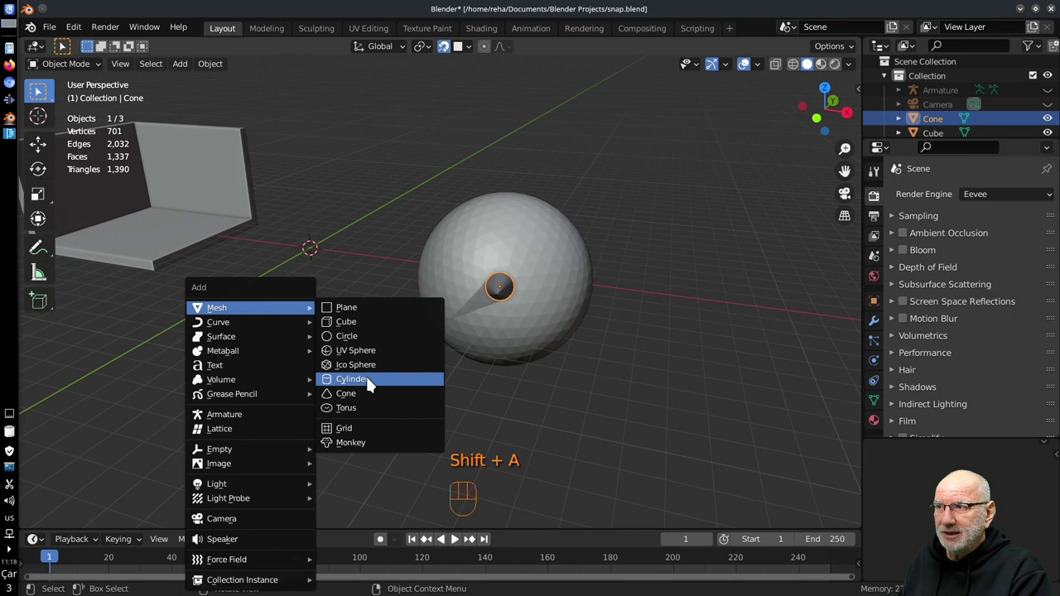
key("s")
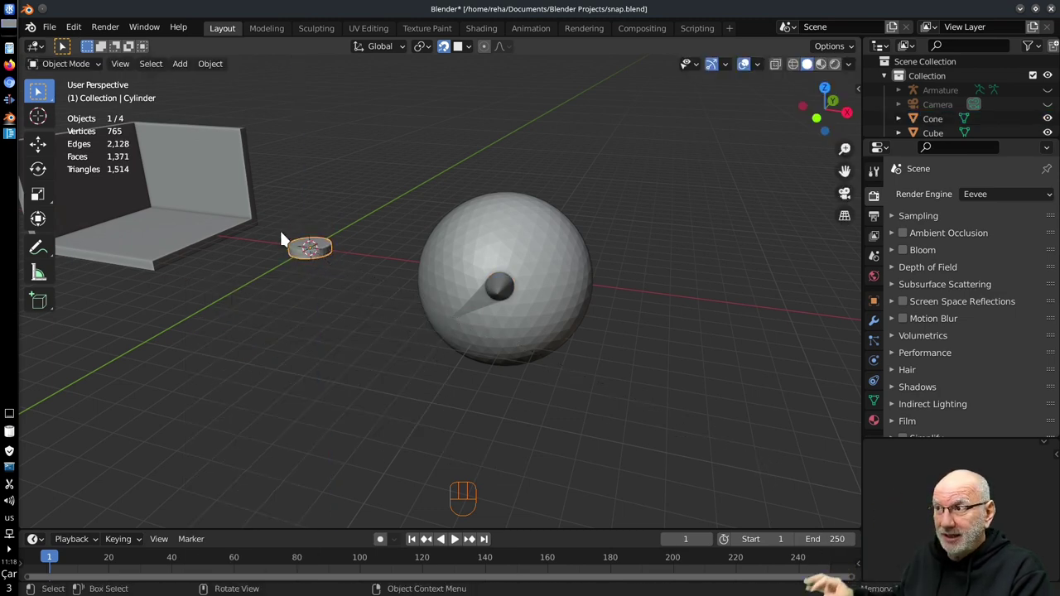
key("s")
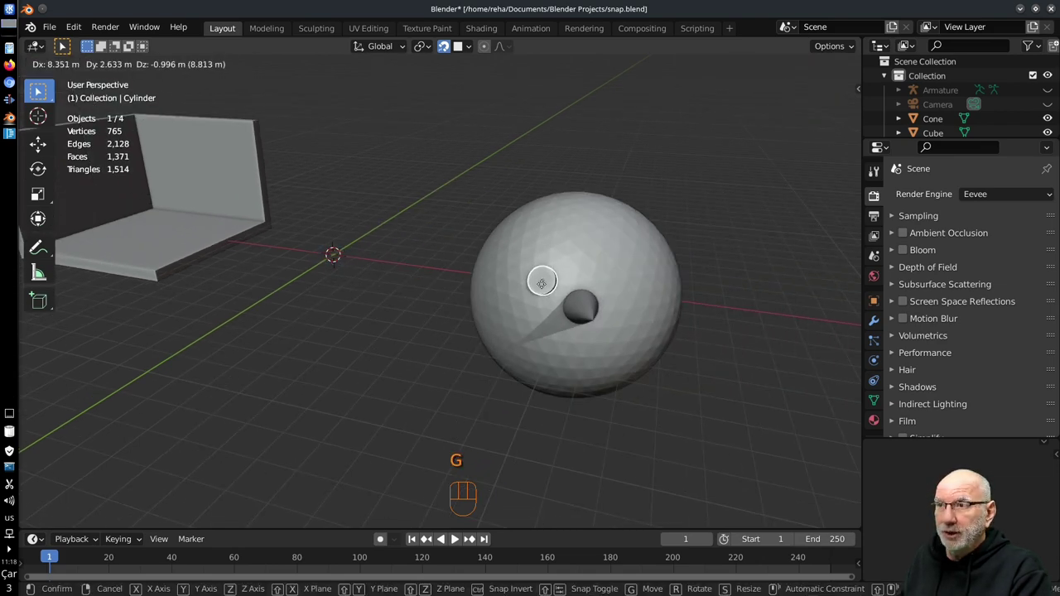
left_click_drag(743, 367, 664, 275)
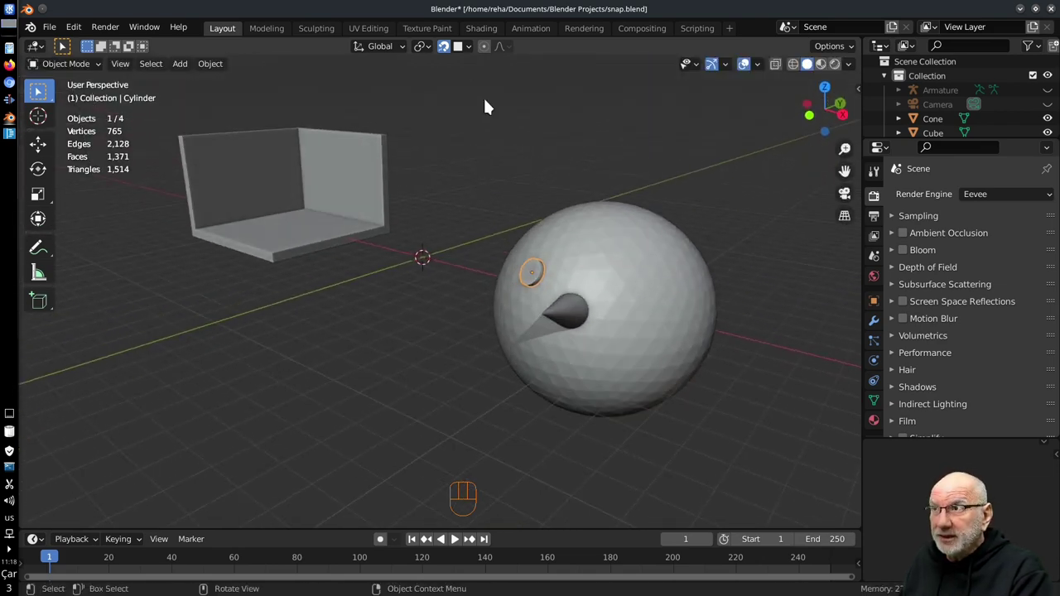
left_click_drag(473, 52, 627, 292)
left_click_drag(502, 338, 527, 319)
- Duplicate the disc into a second eye and a curved row of mouth discs snapped on the sphere
key("shift+d")
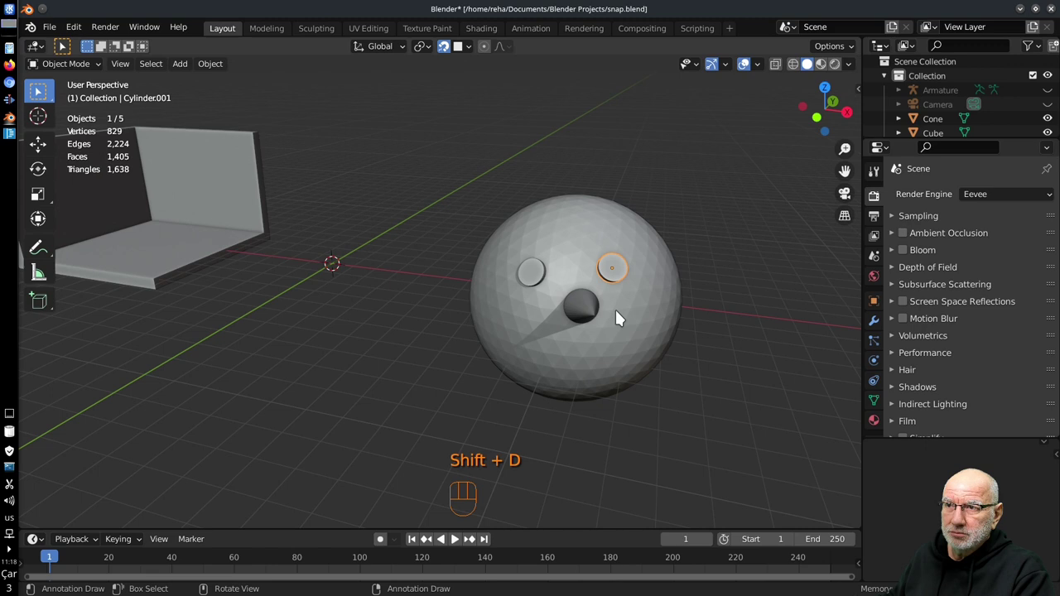
key("shift+d")
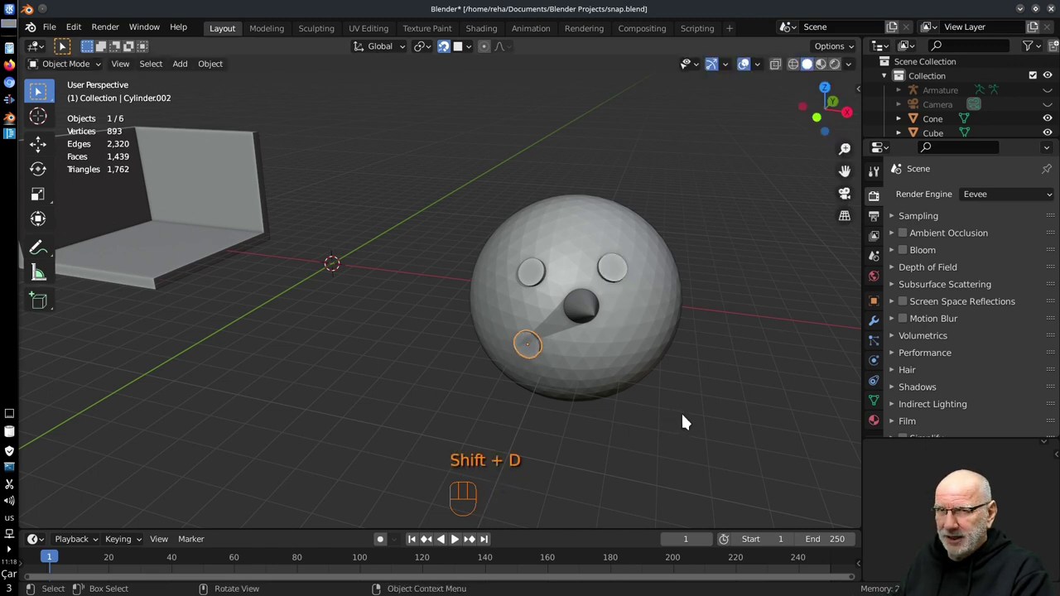
key("s")
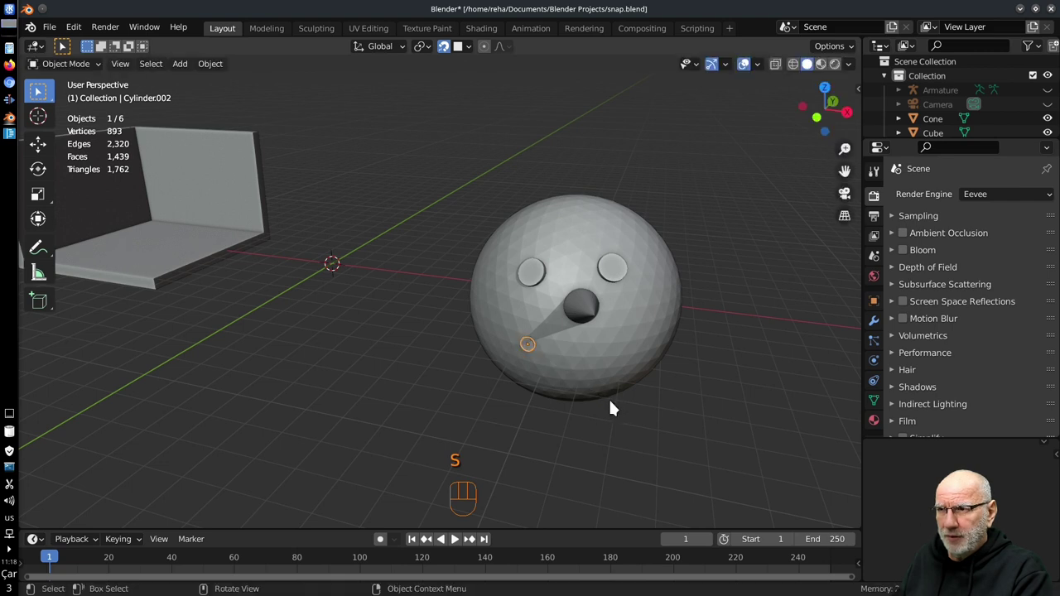
left_click_drag(565, 394, 561, 372)
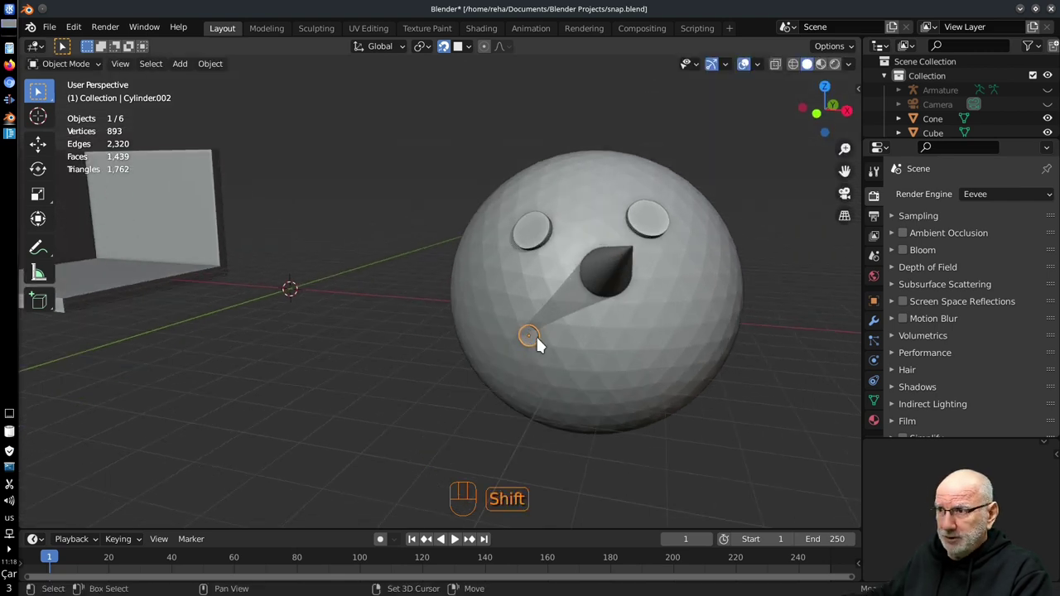
key("shift+d")
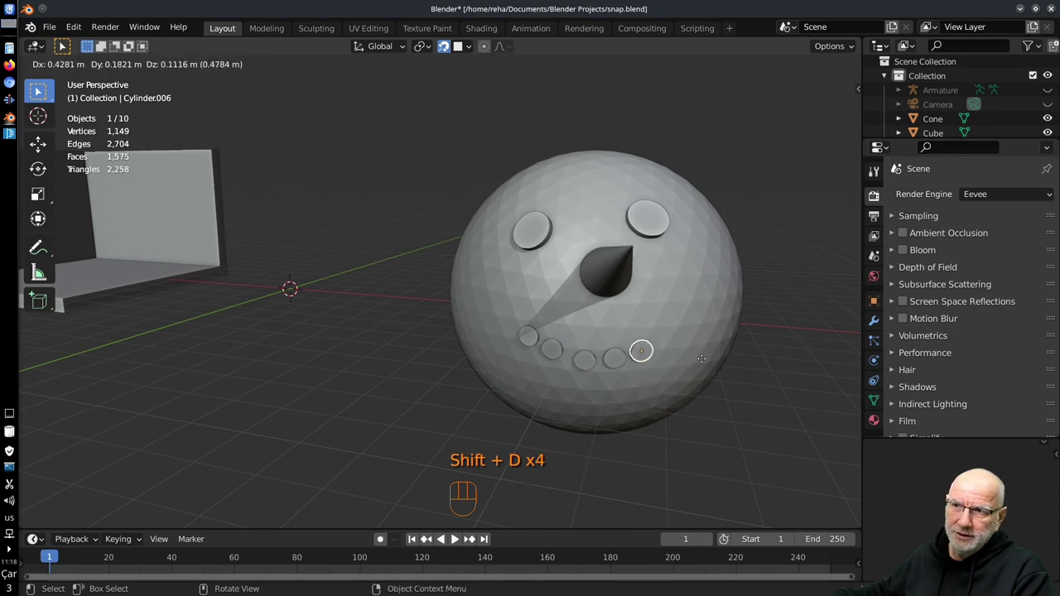
left_click_drag(692, 351, 605, 367)
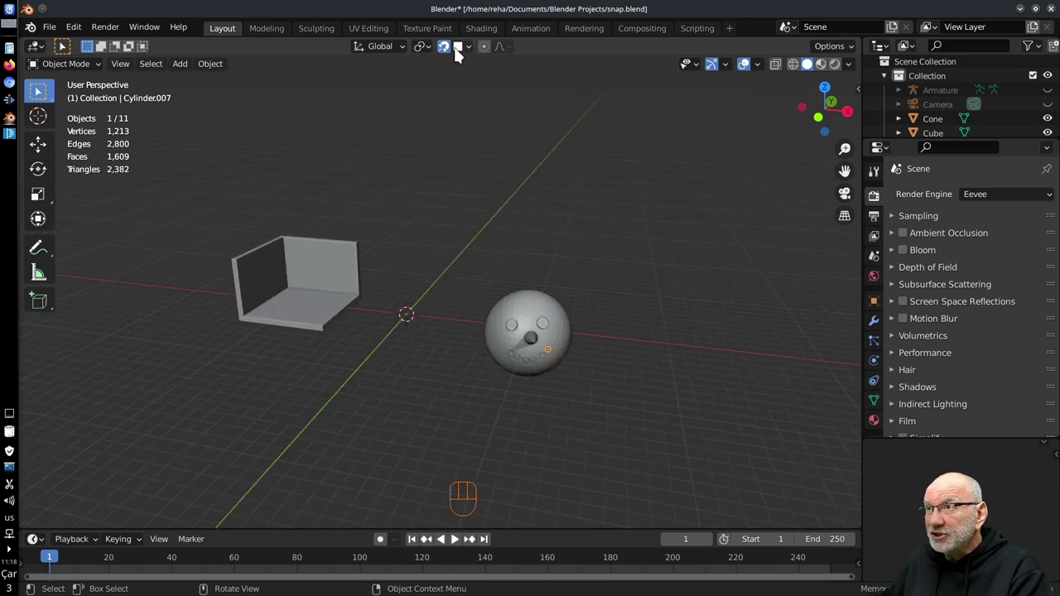
left_click_drag(470, 53, 532, 381)
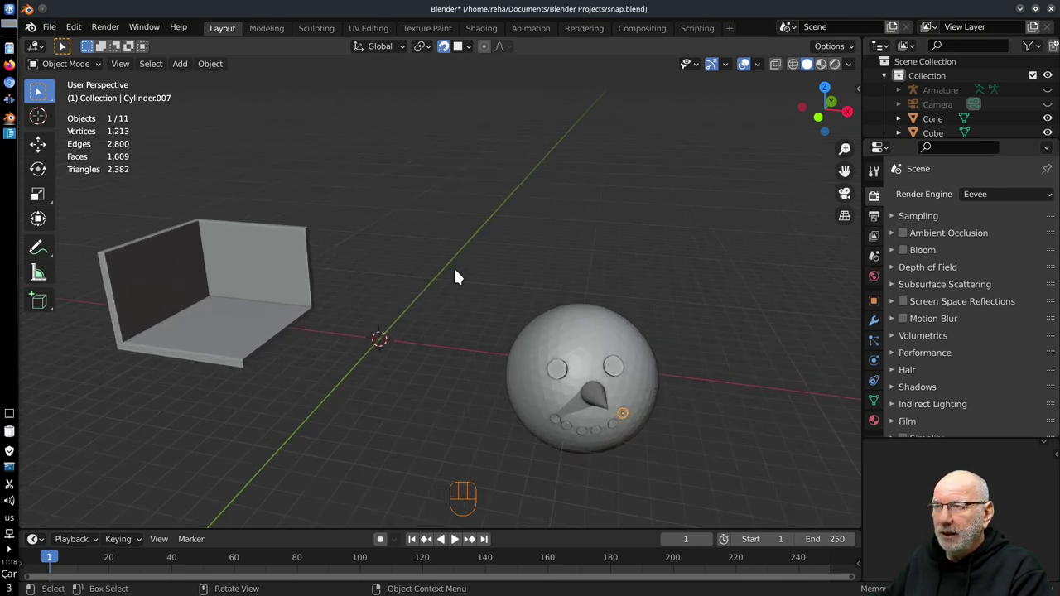
left_click_drag(487, 292, 493, 307)
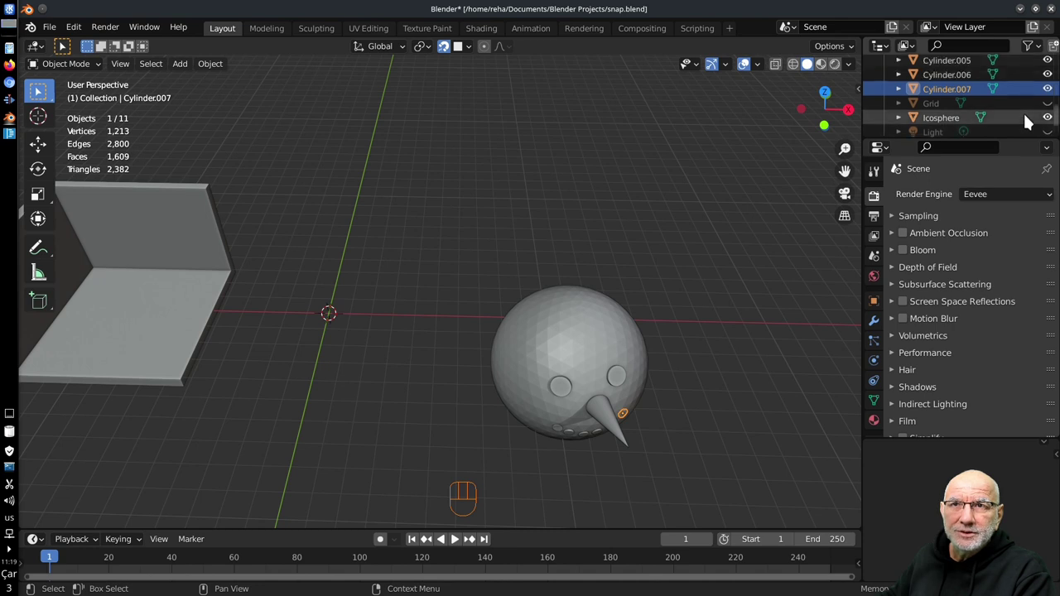
- Unhide the Grid plane in the Outliner, inspect it in Edit Mode and return to Object Mode with it selected
left_click(1056, 105)
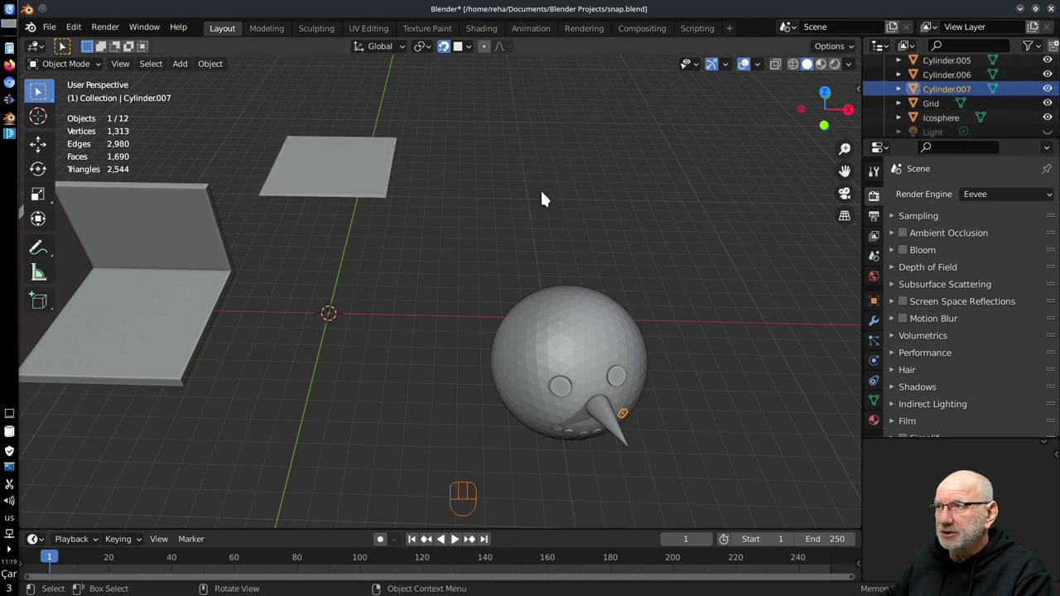
left_click_drag(480, 248, 497, 284)
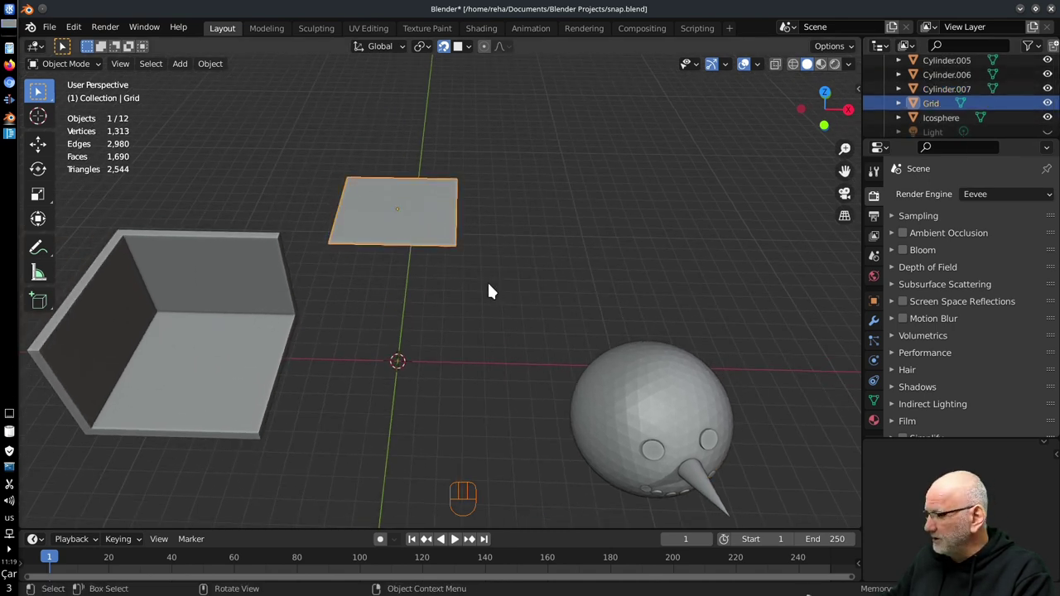
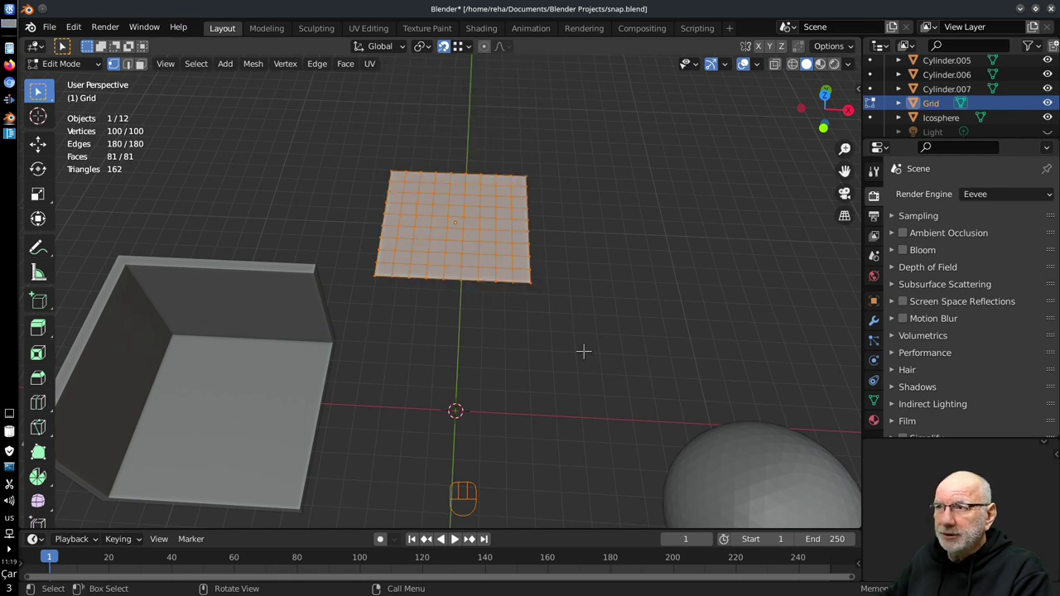
left_click_drag(477, 62, 357, 248)
key("Tab")
middle_click(510, 352)
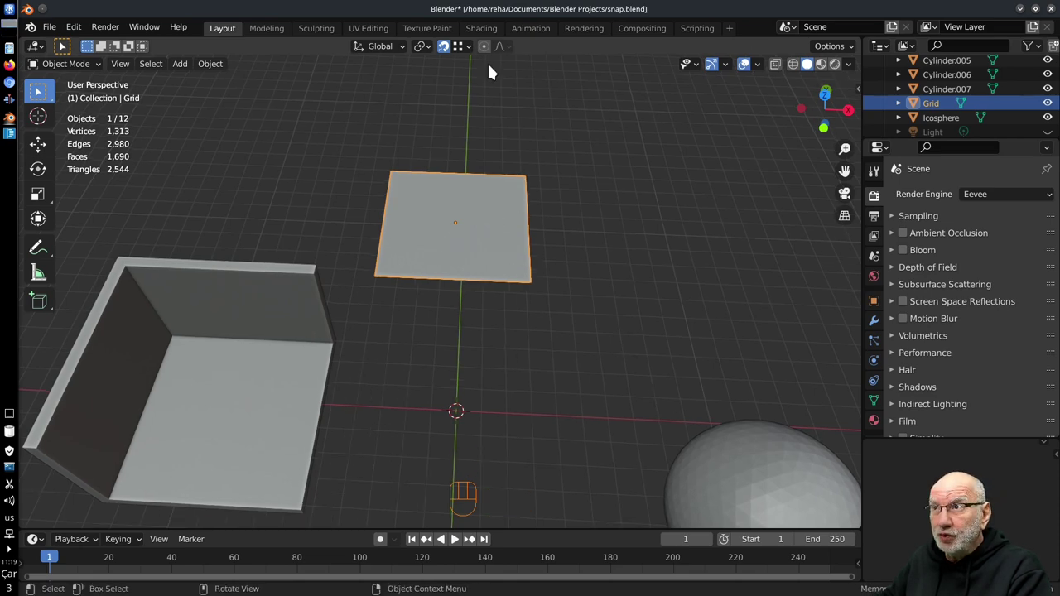
- Snap the disc onto the grid plane surface, then delete the disc
left_click_drag(472, 49, 591, 402)
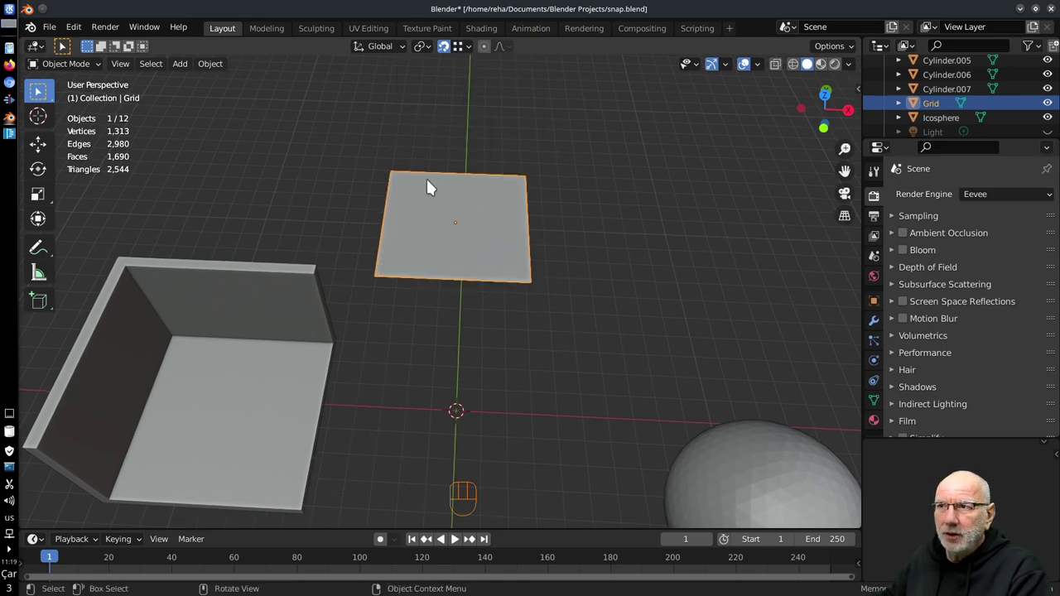
middle_click(547, 374)
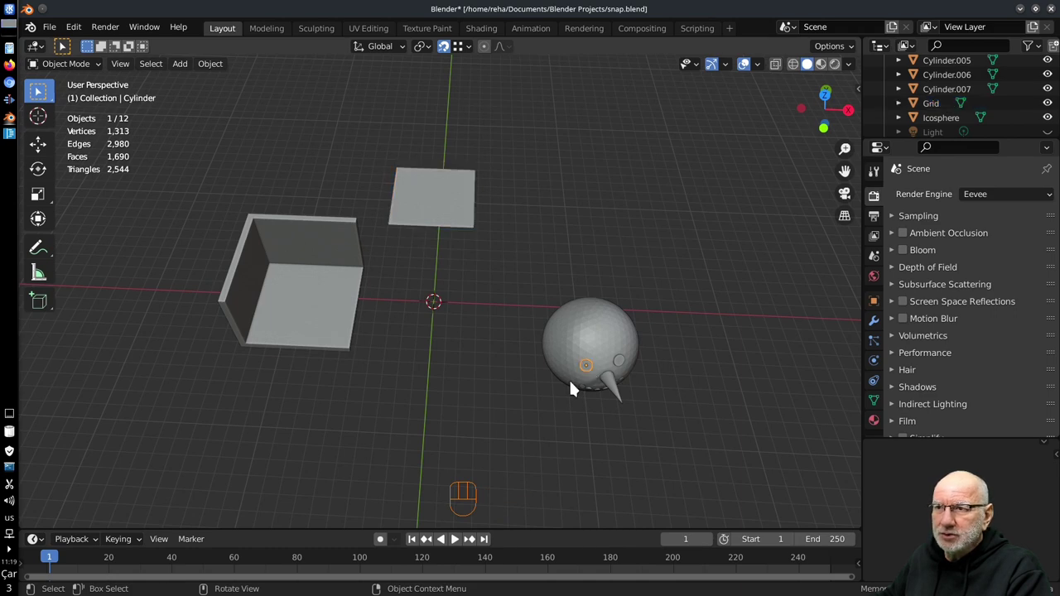
key("g")
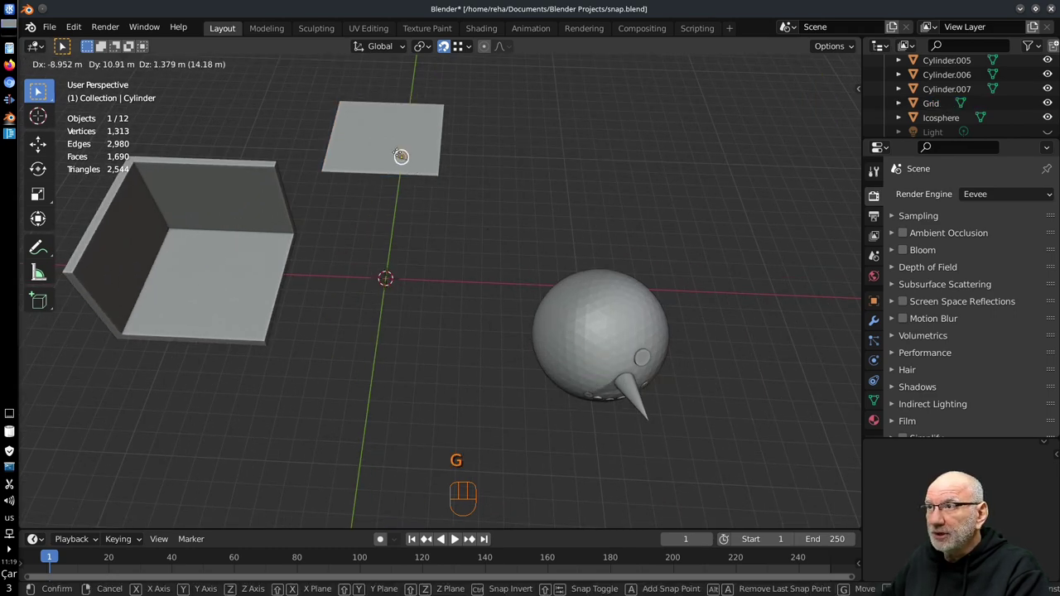
left_click_drag(417, 171, 456, 235)
middle_click(456, 268)
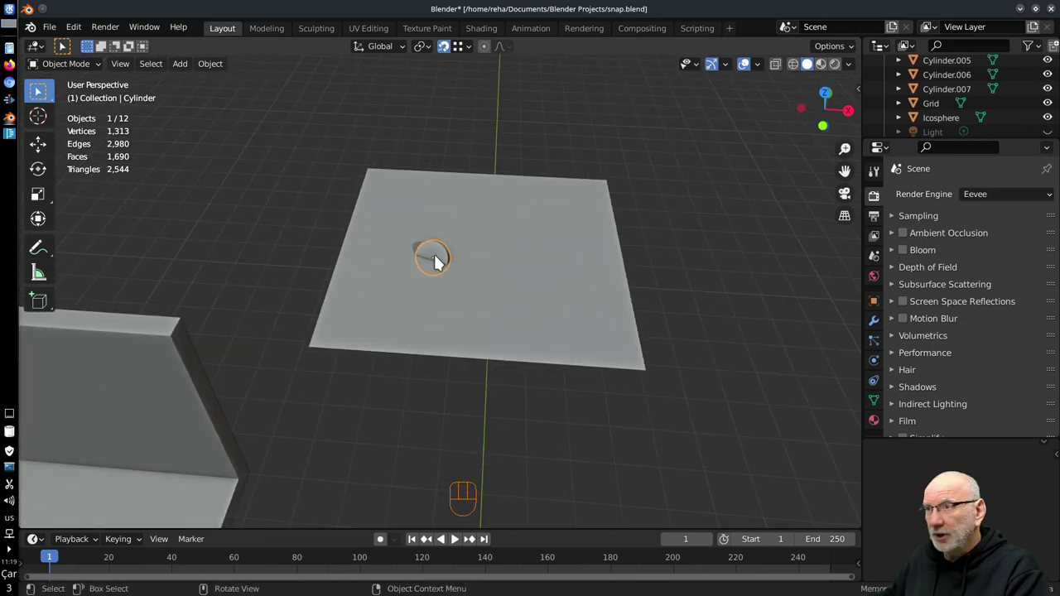
key("x")
key("shift+a")
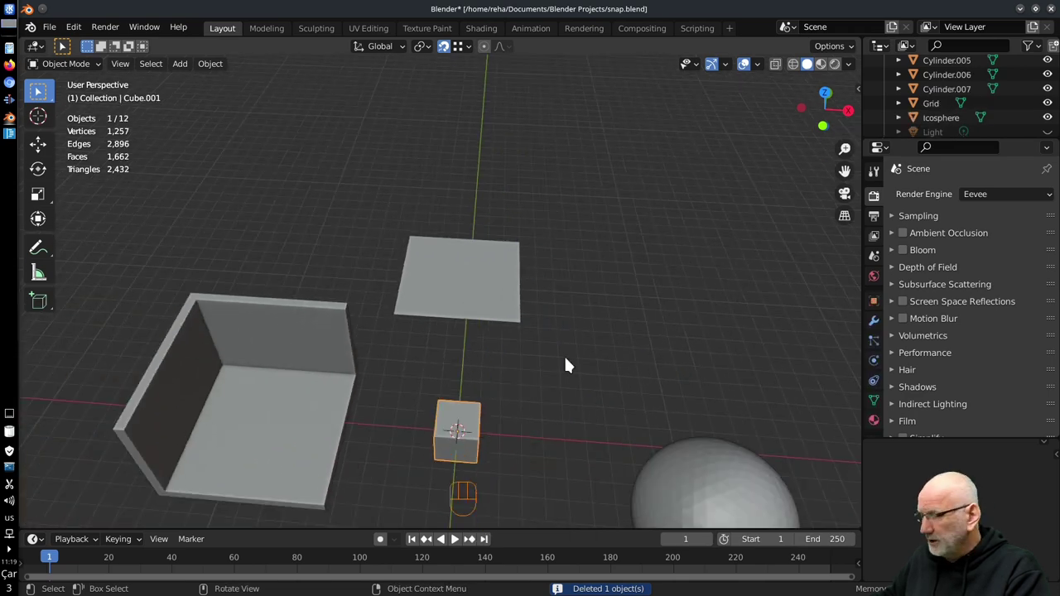
- Move Cube.001 to rest on top of the grid plane and inspect it from several angles
key("s")
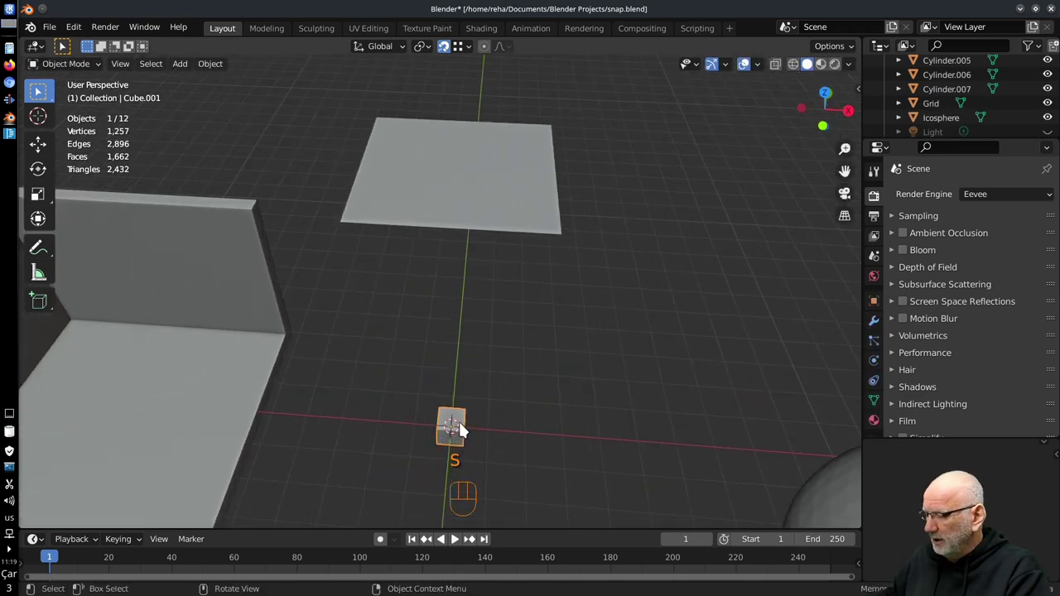
key("g")
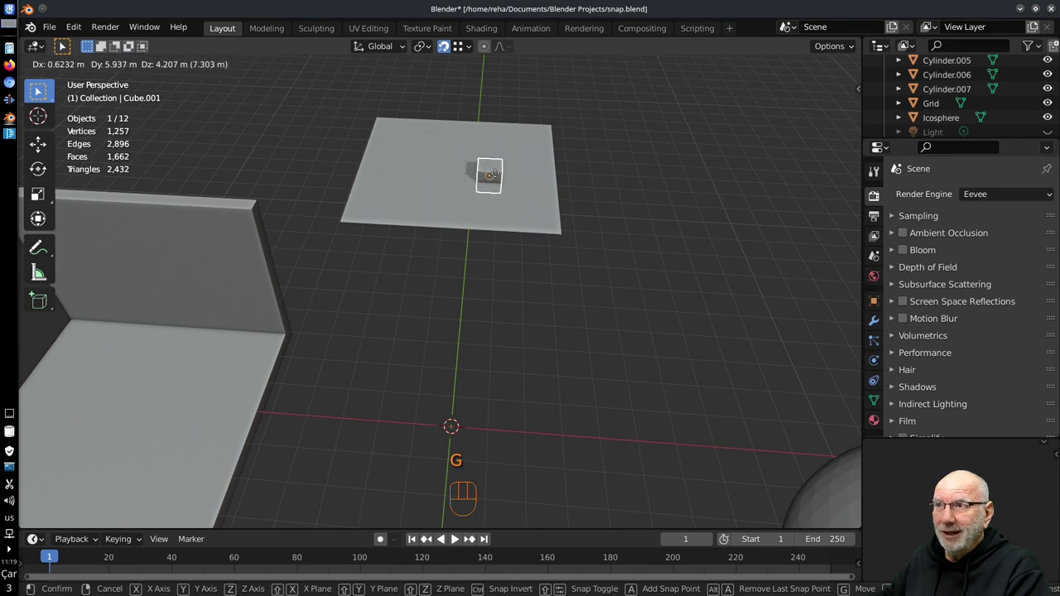
left_click_drag(473, 51, 701, 397)
middle_click(501, 240)
left_click_drag(511, 310, 506, 135)
key("g")
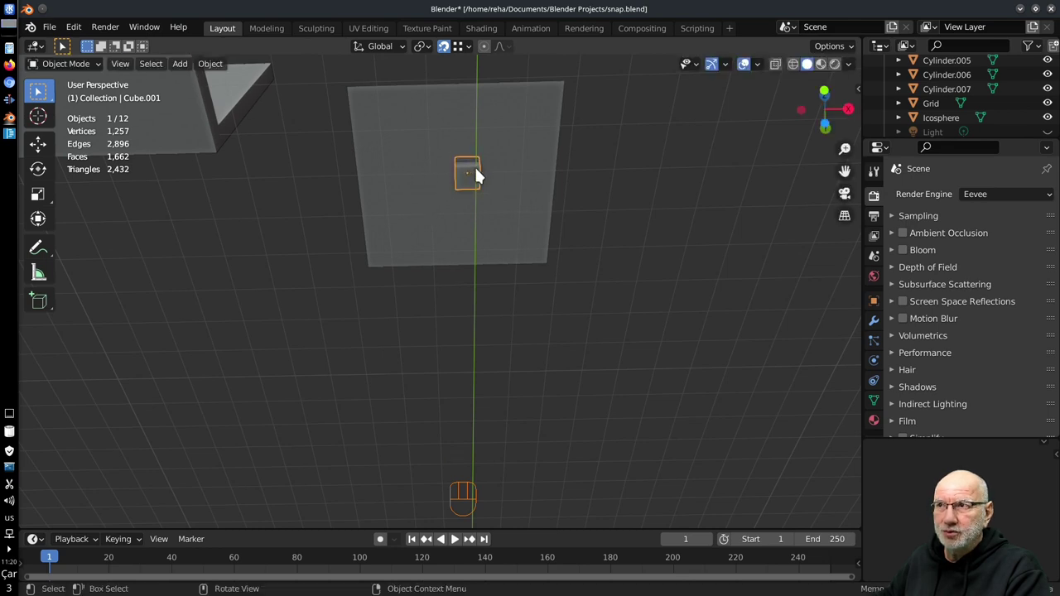
left_click_drag(482, 159, 525, 347)
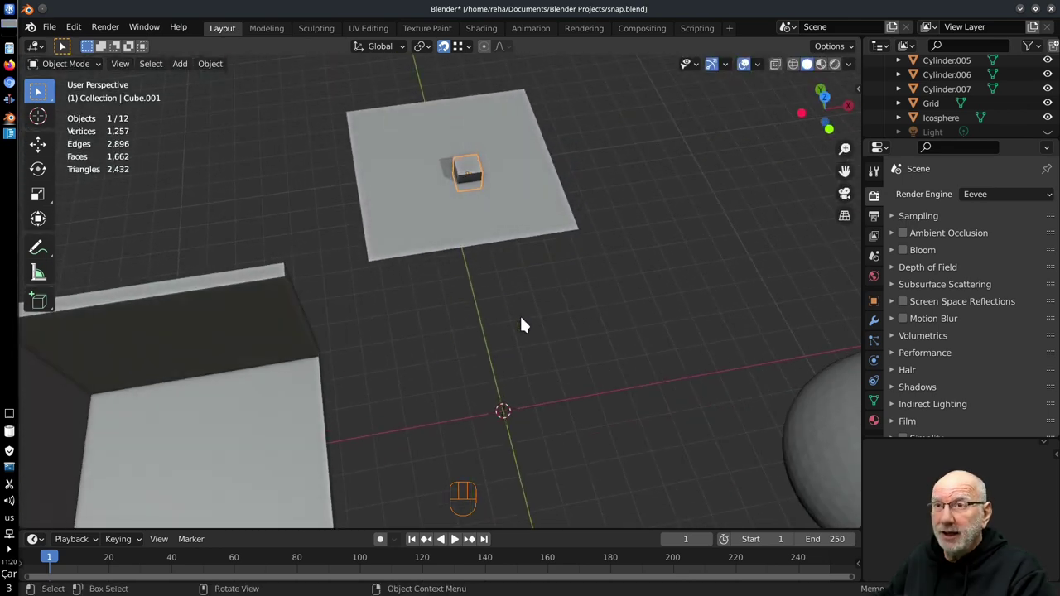
left_click_drag(562, 249, 553, 297)
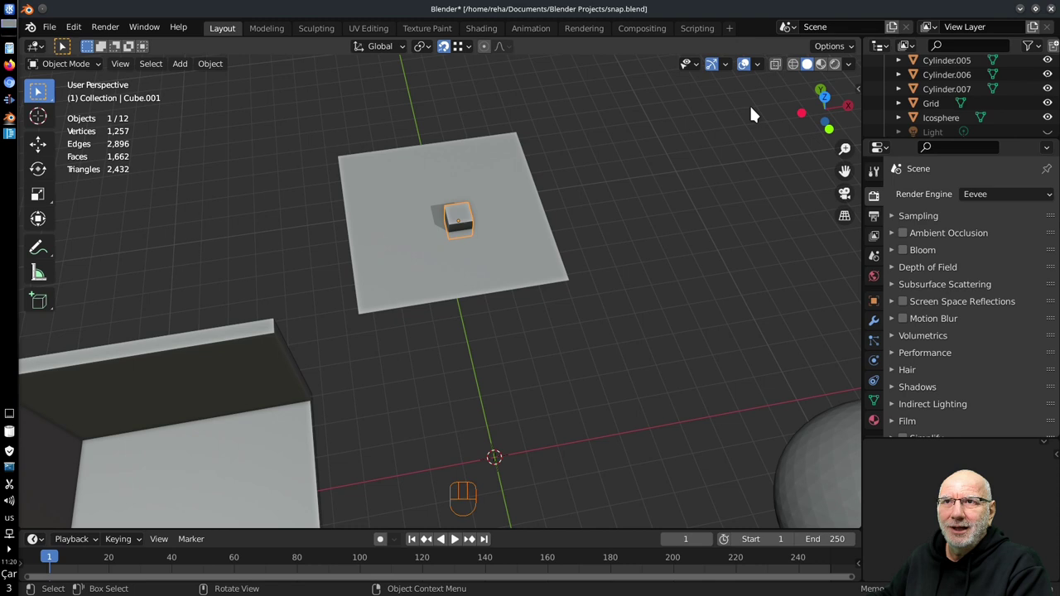
left_click_drag(855, 74, 578, 398)
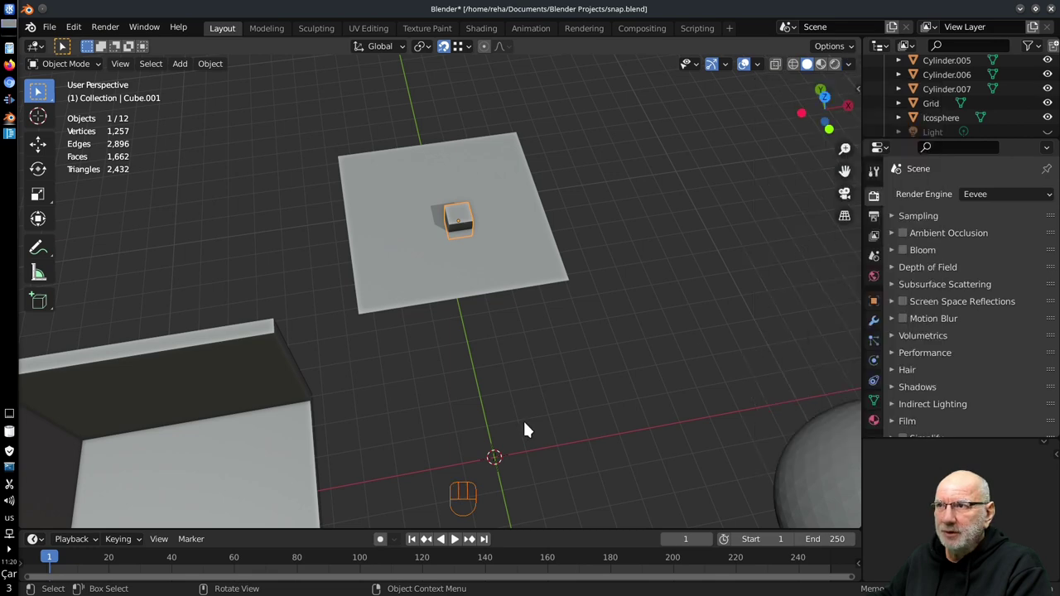
left_click_drag(534, 417, 540, 399)
left_click_drag(559, 483, 551, 469)
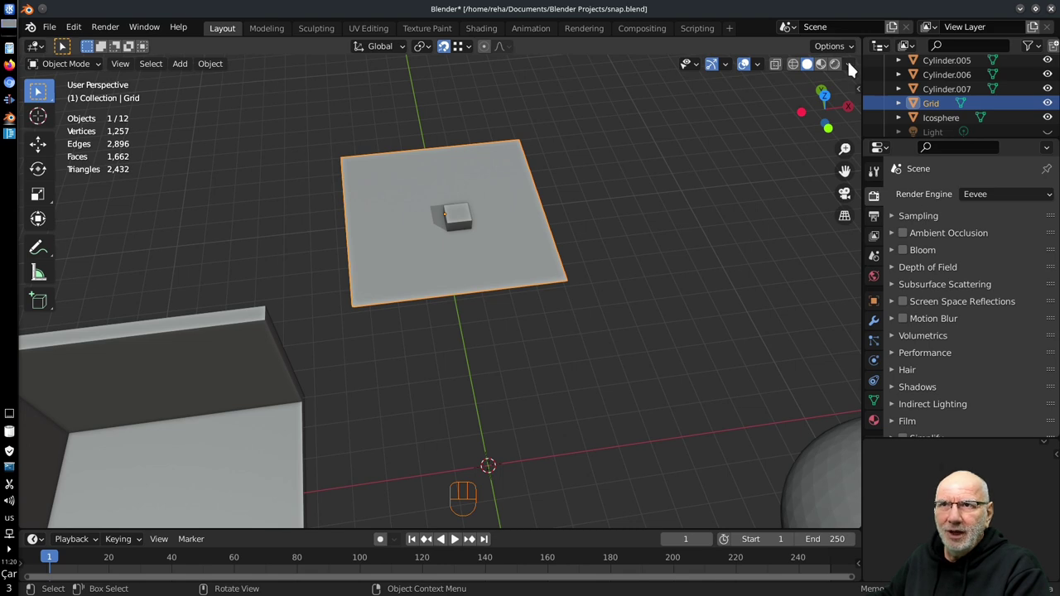
- Try sliding the small cube across the grid plane with face snapping, cancelling the trial moves
left_click_drag(855, 69, 457, 225)
left_click_drag(476, 53, 690, 277)
left_click_drag(449, 225, 455, 237)
middle_click(469, 257)
middle_click(460, 285)
key("g")
key("g")
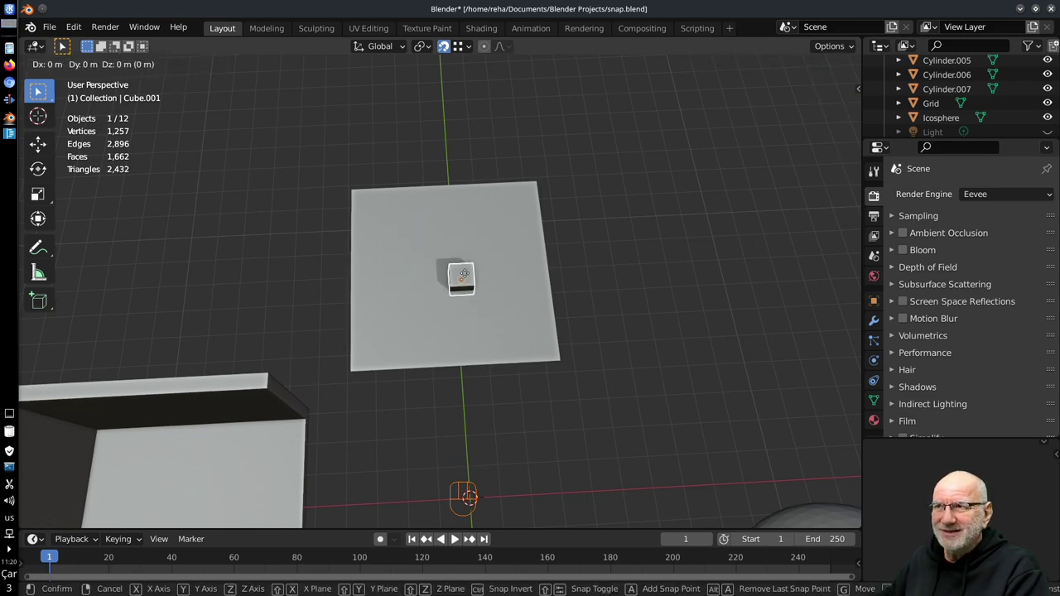
middle_click(516, 354)
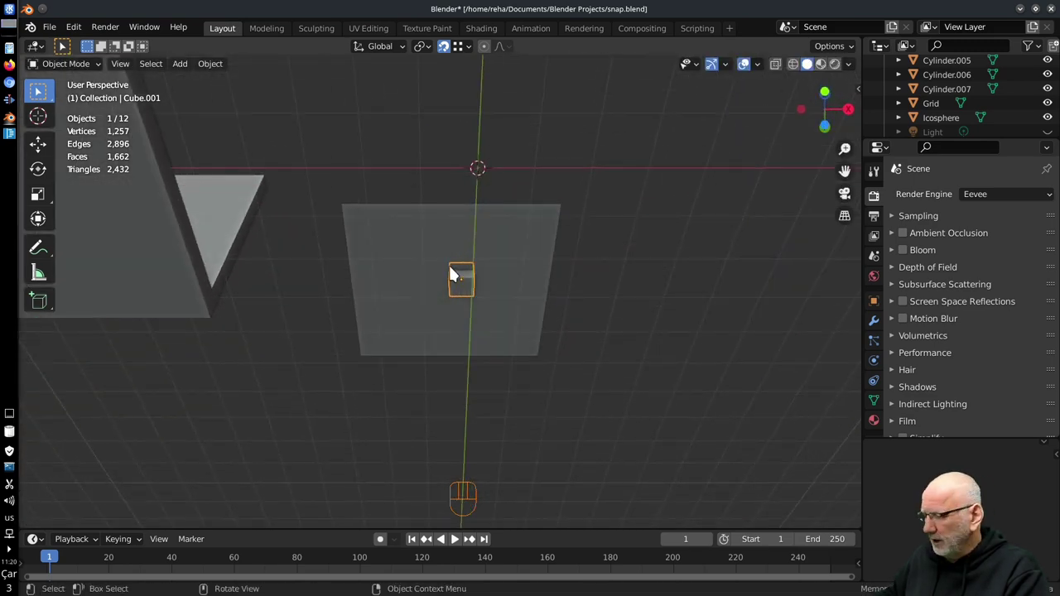
key("g")
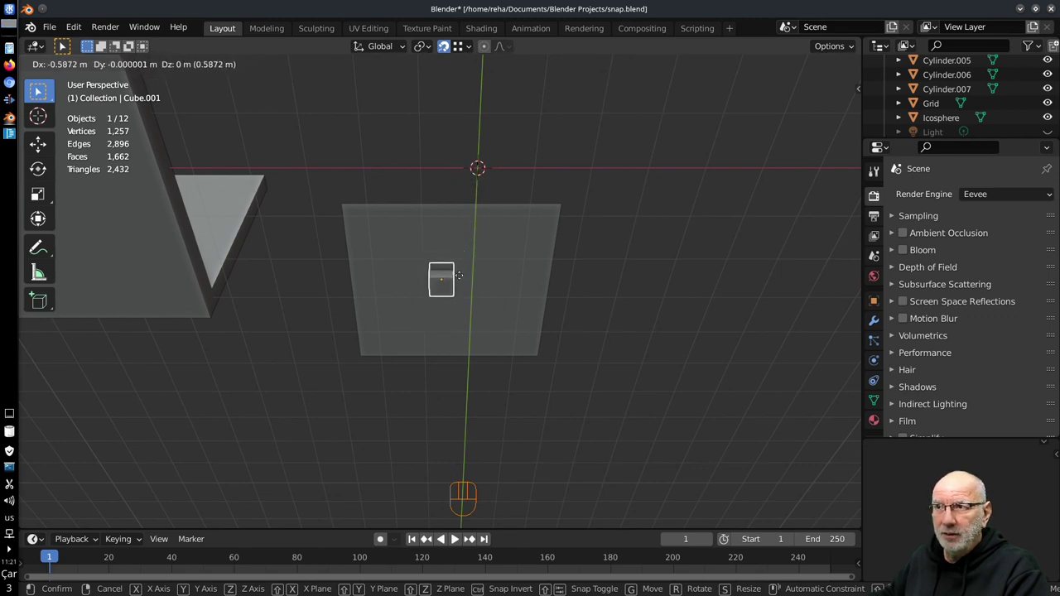
left_click_drag(473, 54, 665, 217)
key("Escape")
left_click_drag(851, 66, 587, 308)
middle_click(488, 281)
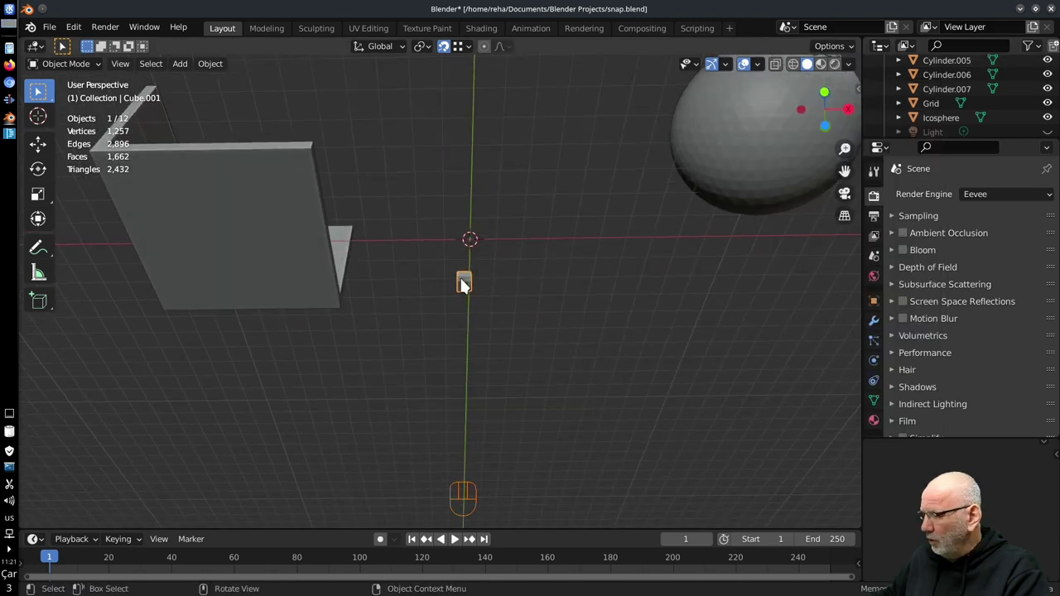
- Slide the small cube over the plane's surface and place it in the middle
key("g")
left_click_drag(491, 246, 486, 343)
key("g")
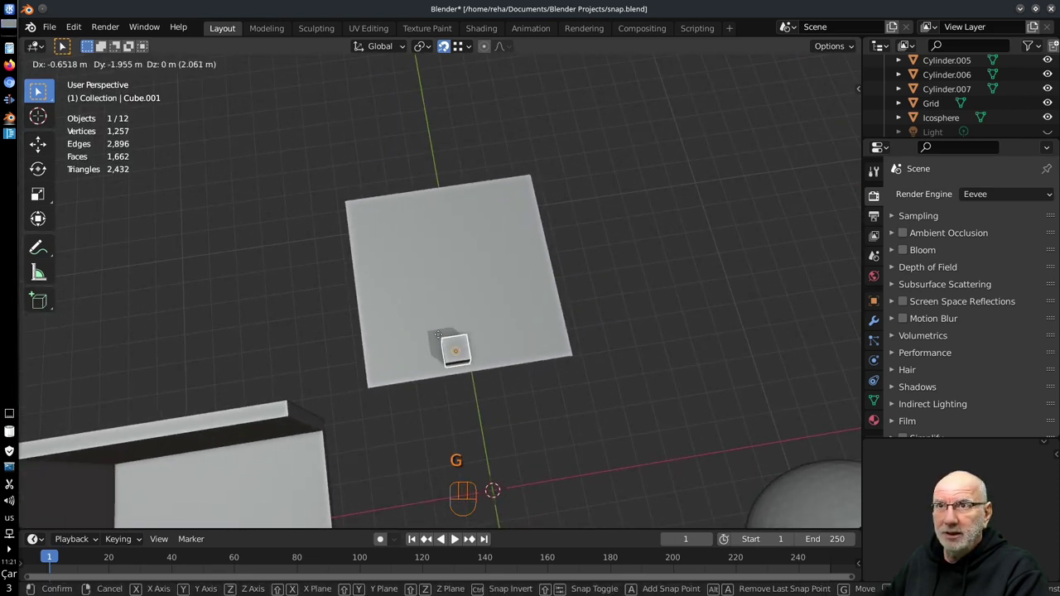
left_click_drag(816, 174, 589, 323)
left_click_drag(475, 336, 471, 318)
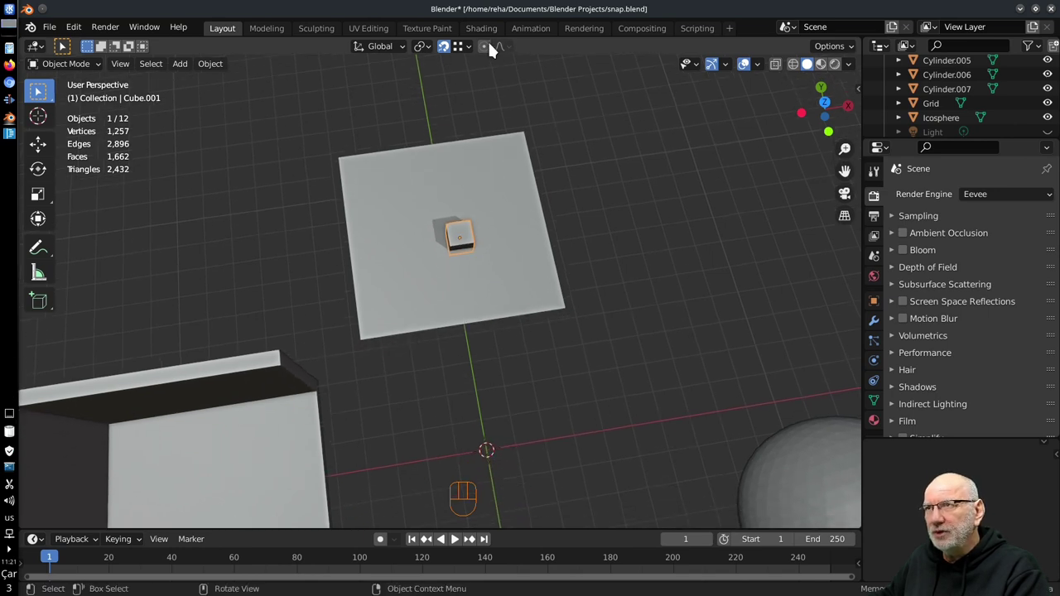
left_click_drag(483, 137, 581, 399)
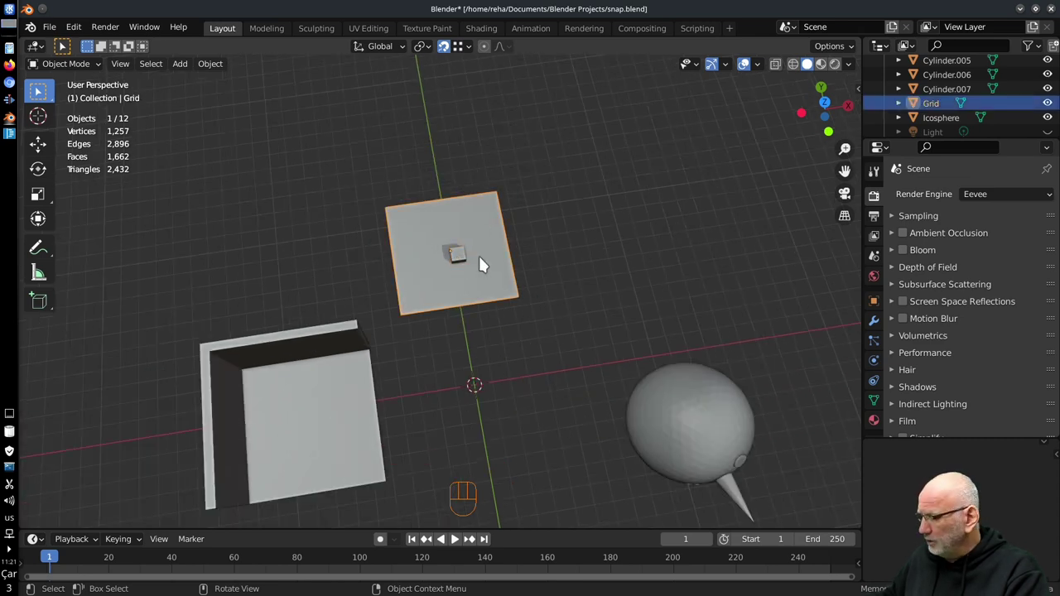
- Bring up the corner-walls scene and view the walls from several sides
key("x")
middle_click(576, 353)
left_click_drag(655, 422, 571, 324)
key("x")
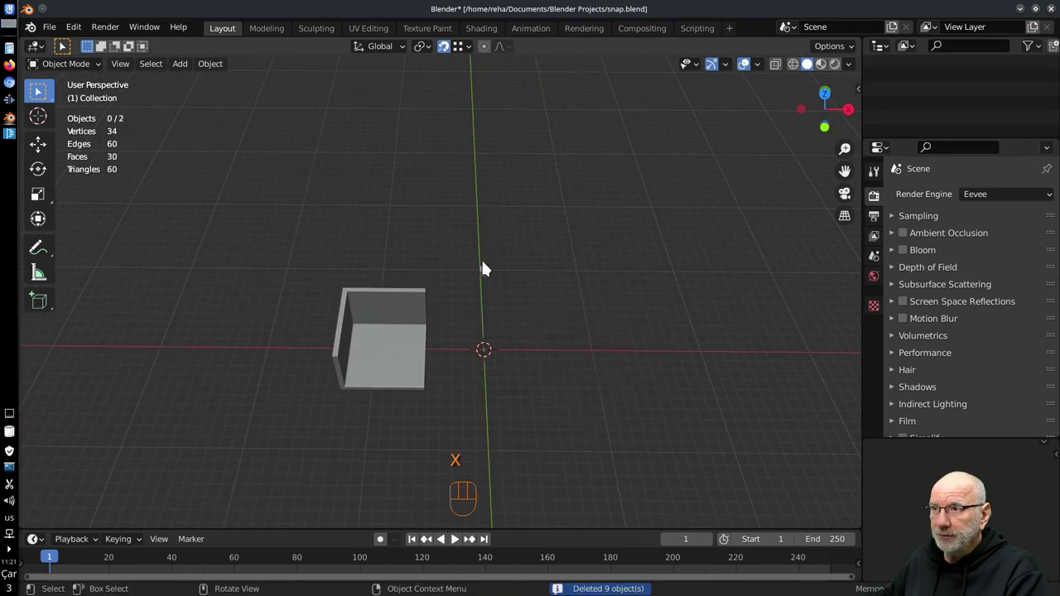
left_click_drag(483, 287, 520, 314)
left_click_drag(517, 310, 503, 271)
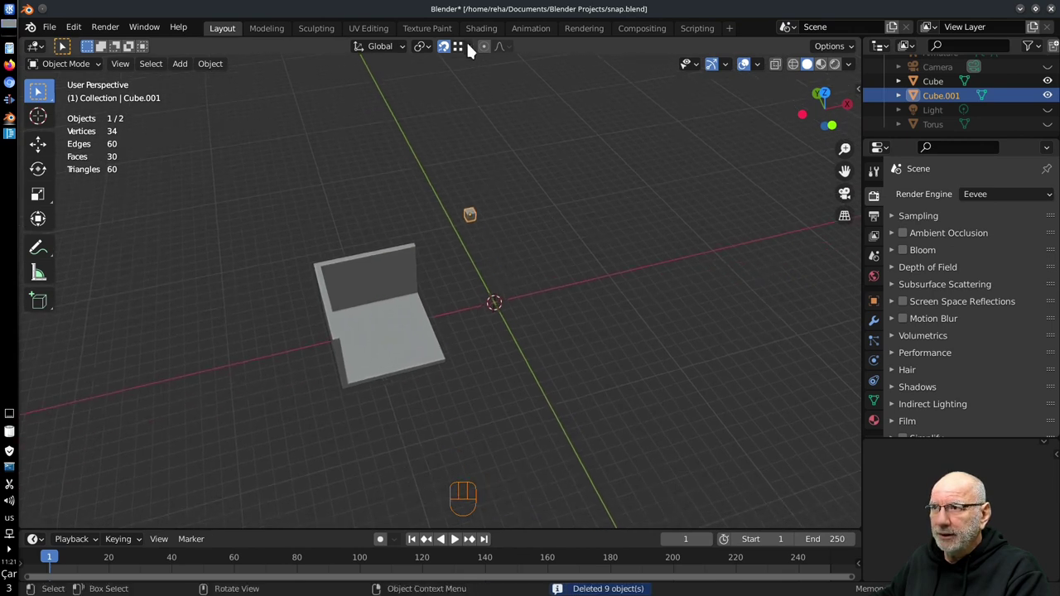
left_click_drag(478, 61, 254, 389)
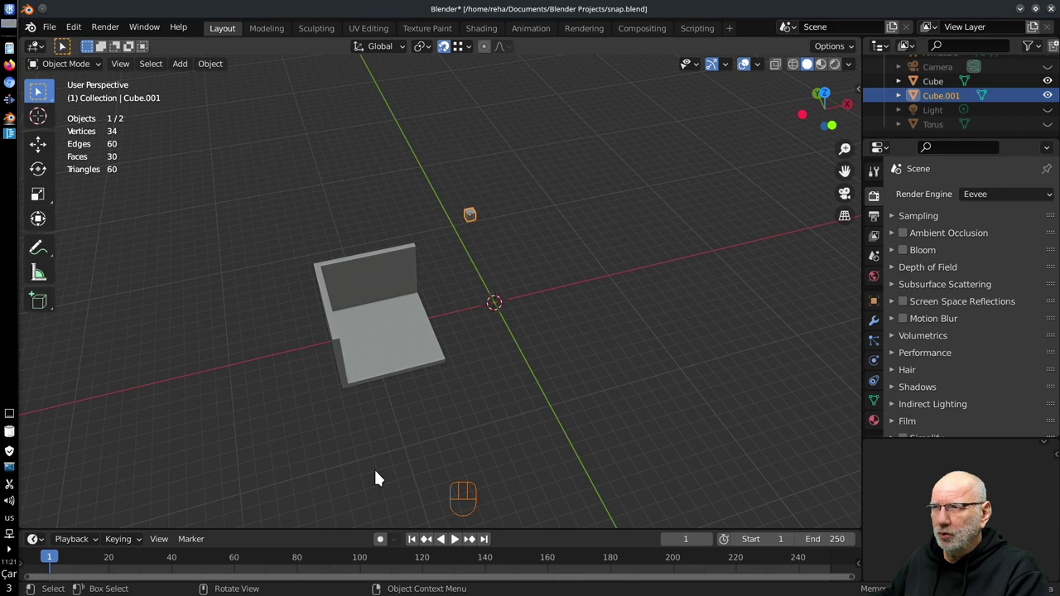
left_click_drag(434, 394, 521, 383)
- Move the small cube with its motion constrained to one axis at a time
key("g")
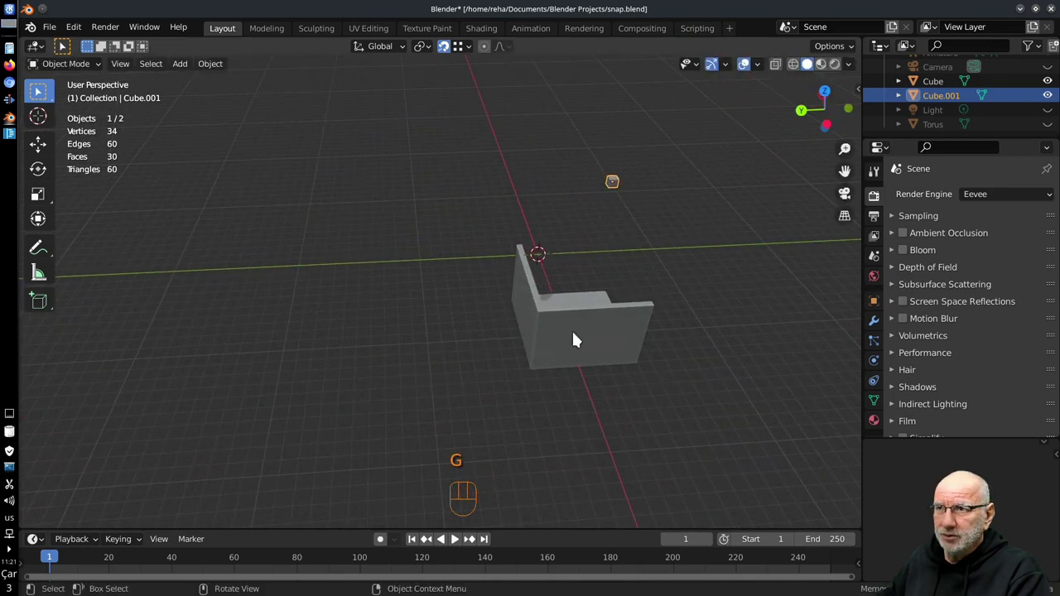
left_click_drag(607, 298, 541, 268)
left_click_drag(556, 258, 639, 299)
key("g")
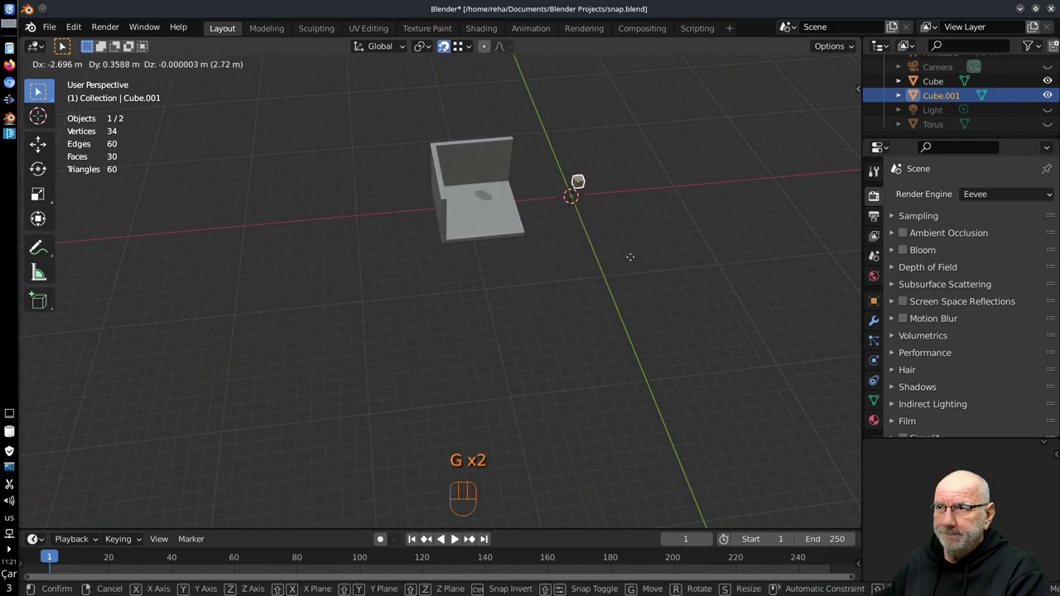
middle_click(620, 260)
left_click_drag(592, 174, 651, 252)
left_click_drag(654, 269, 636, 275)
middle_click(607, 237)
left_click_drag(612, 261, 609, 323)
middle_click(609, 328)
- Move the small cube along toward the corner walls with edge snapping, leaving it just outside
key("g")
left_click_drag(624, 278, 581, 215)
key("g")
left_click_drag(630, 306, 730, 337)
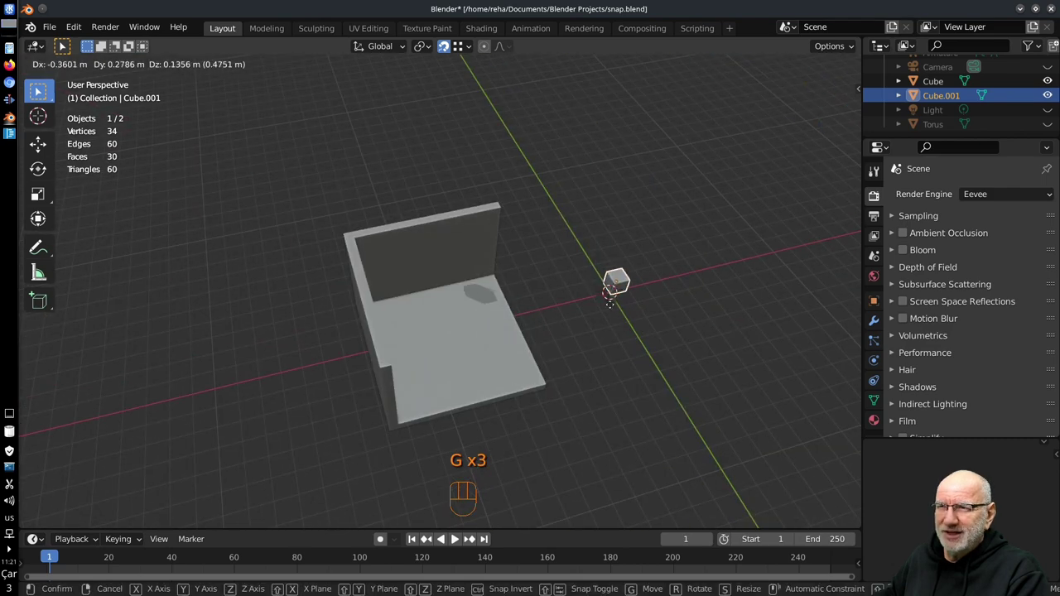
left_click_drag(475, 51, 586, 334)
left_click_drag(586, 349, 527, 309)
middle_click(573, 305)
key("g")
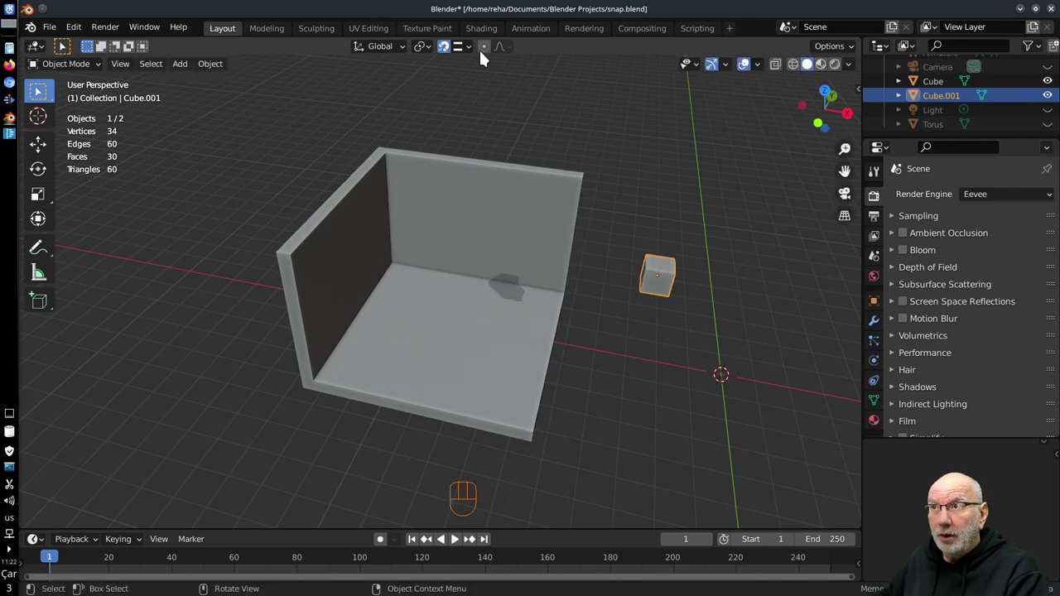
- Slide the small cube onto and along the floor between the walls, without confirming
left_click_drag(472, 123, 595, 340)
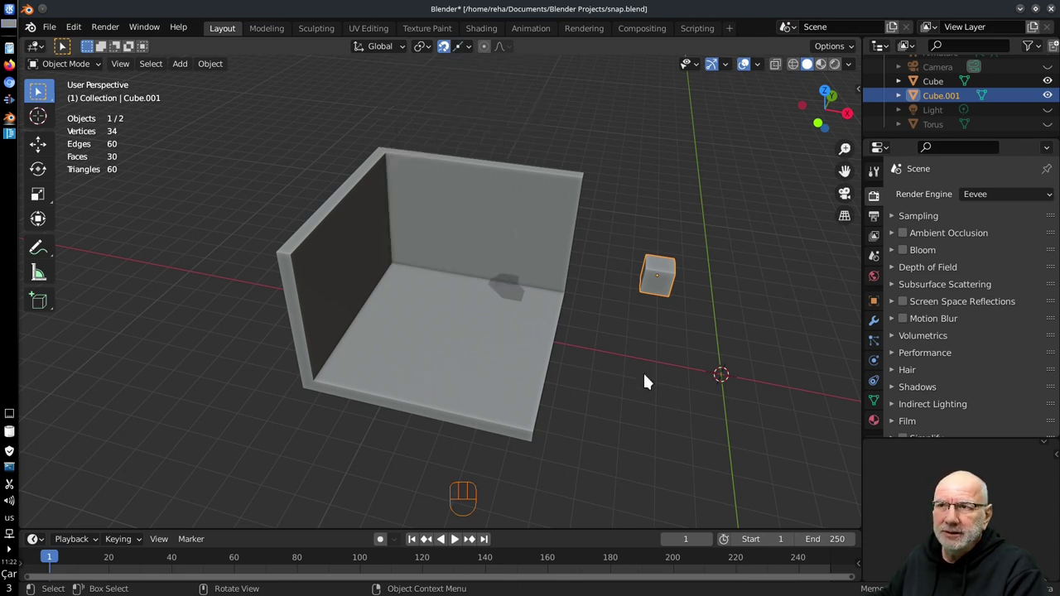
key("g")
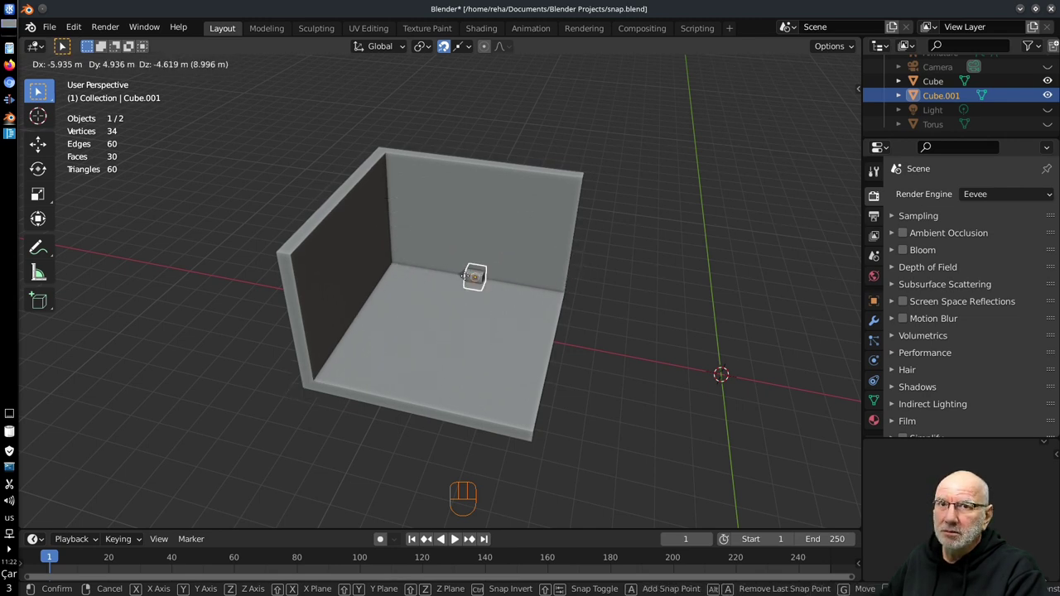
left_click_drag(475, 52, 530, 350)
left_click_drag(568, 390, 597, 470)
left_click_drag(591, 384, 589, 385)
left_click_drag(582, 382, 603, 381)
- Set Snap To edge perpendicular in the snapping popover and begin a fresh move of the cube
middle_click(609, 379)
left_click_drag(616, 392, 628, 305)
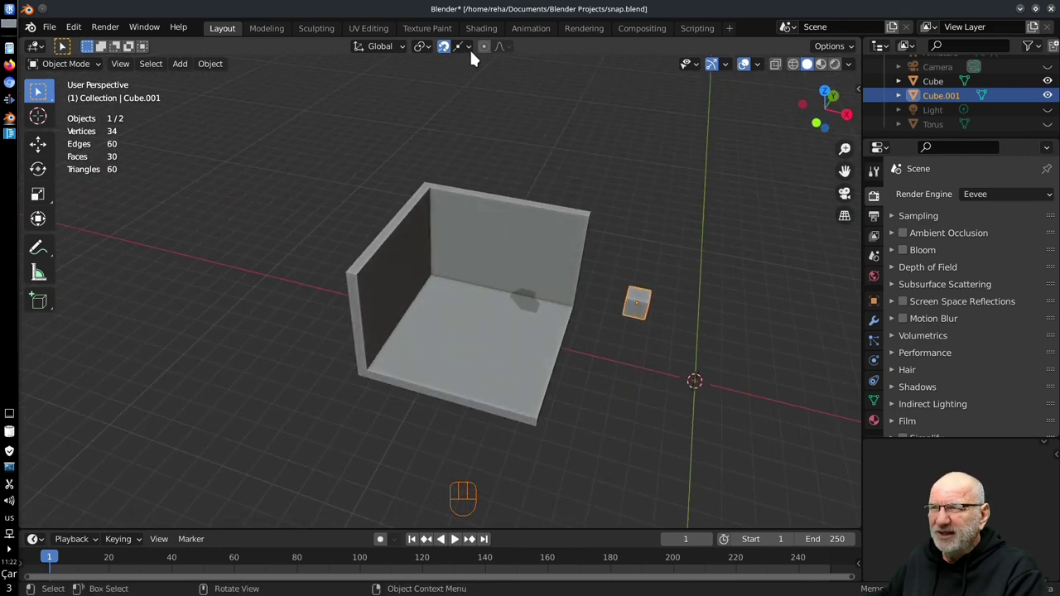
left_click_drag(474, 47, 482, 372)
left_click_drag(513, 373, 474, 382)
left_click_drag(582, 368, 624, 373)
middle_click(587, 336)
- Move the small cube around near the walls with the new snap element, viewing from different angles
key("g")
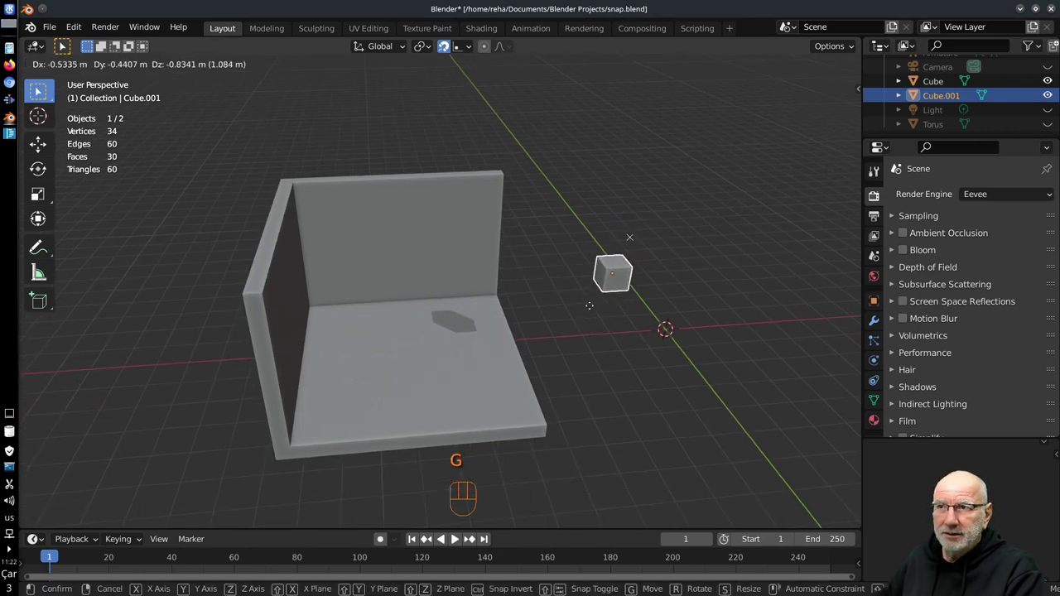
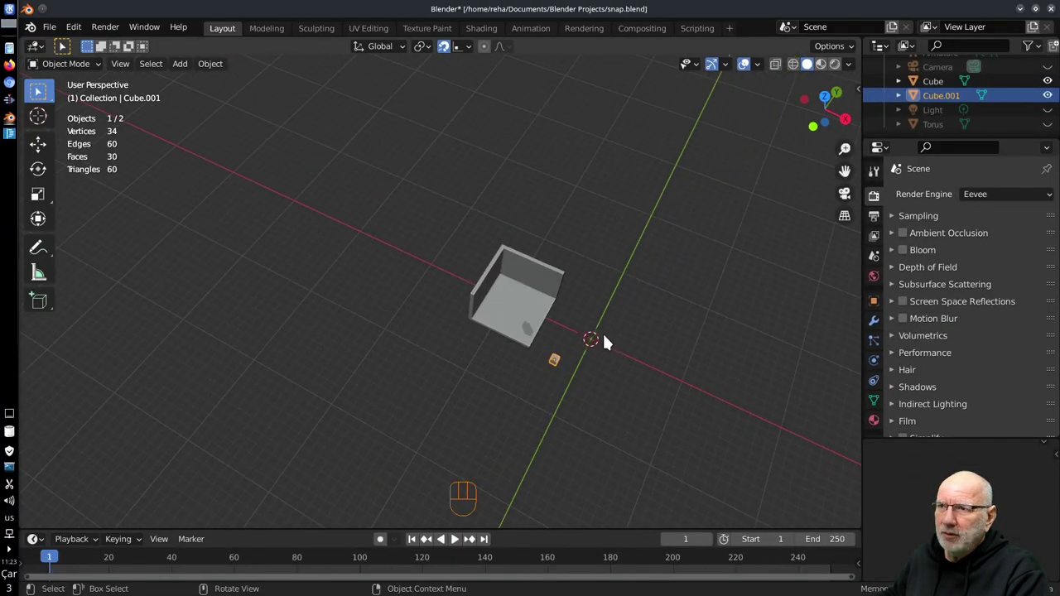
middle_click(591, 354)
left_click_drag(509, 374, 543, 355)
left_click_drag(543, 354, 577, 334)
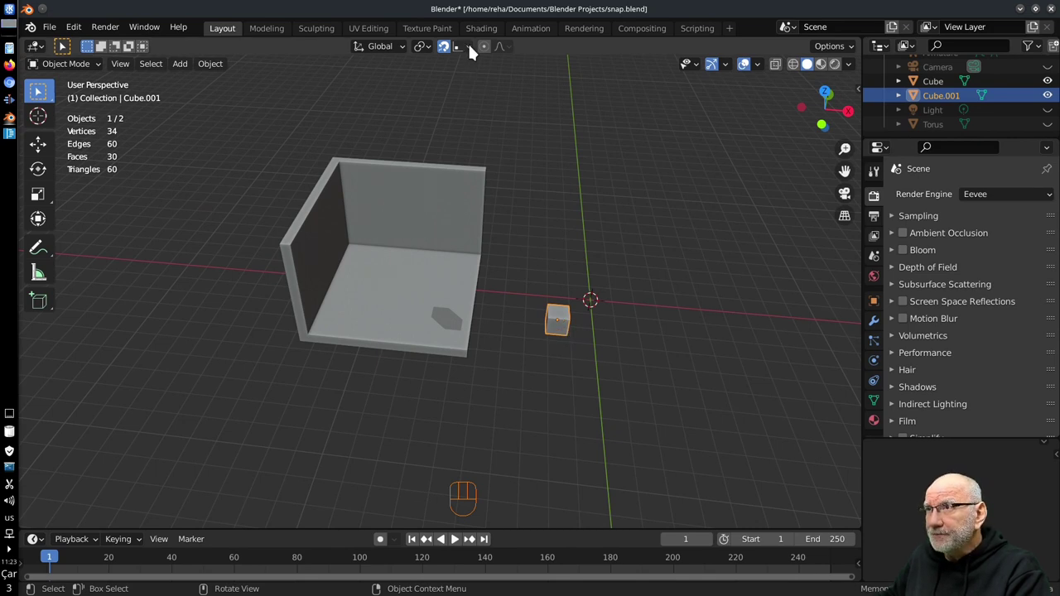
left_click_drag(476, 52, 595, 376)
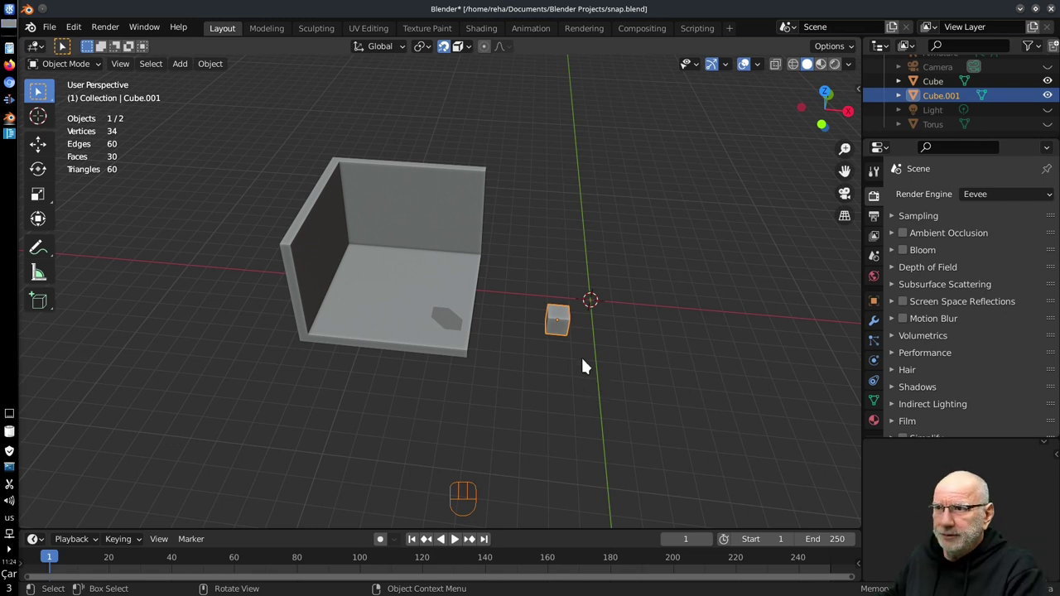
- Delete the small cube and the corner walls, then unhide Torus and Armature in the Outliner
key("x")
left_click(412, 309)
key("x")
left_click_drag(544, 331, 490, 309)
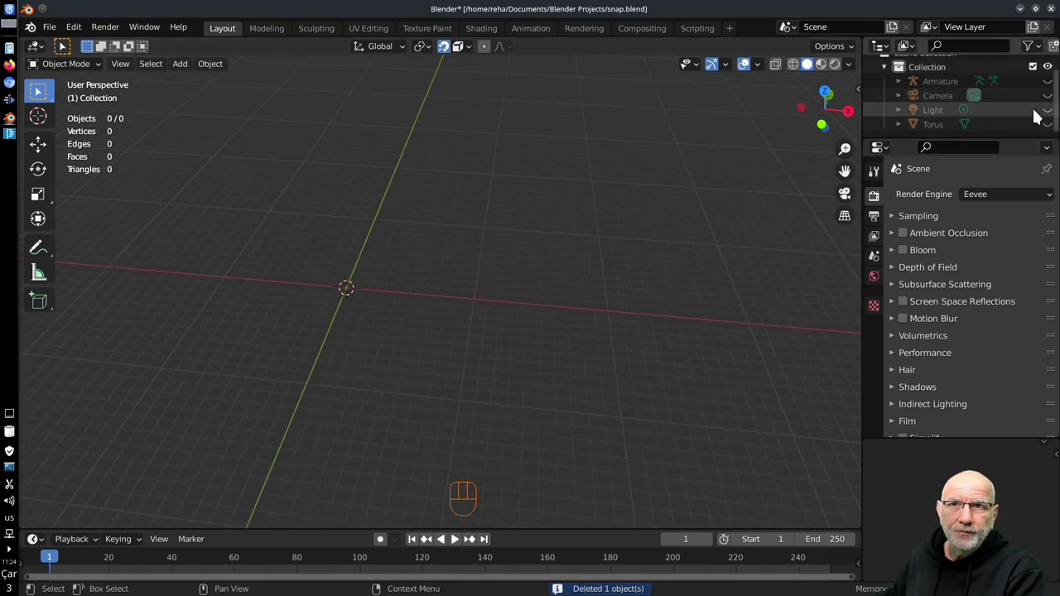
left_click(1054, 131)
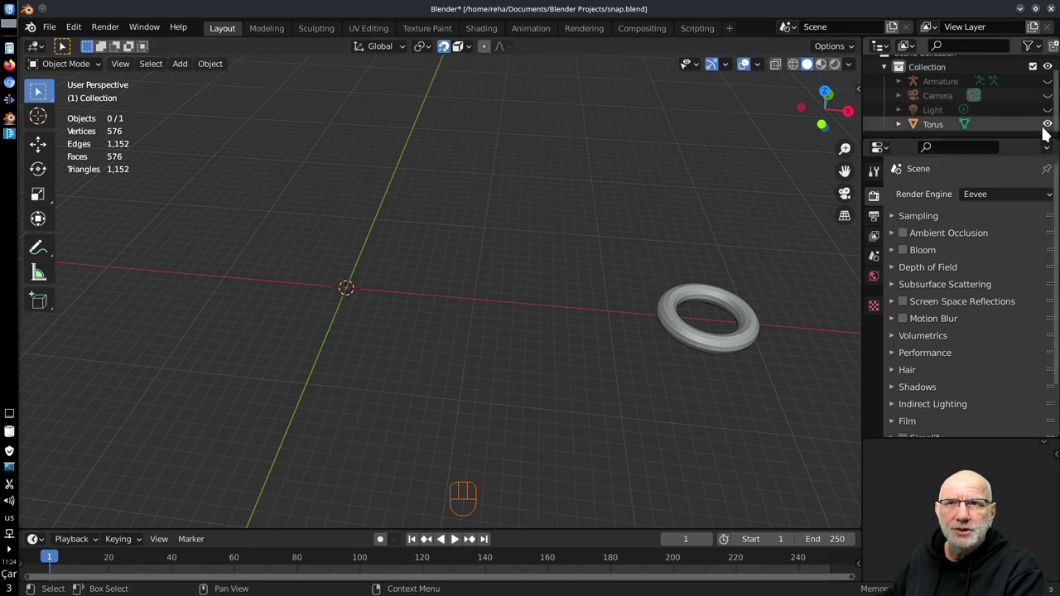
left_click(1059, 86)
- Frame the torus and armature bone in view and switch snapping off
left_click_drag(784, 333, 569, 323)
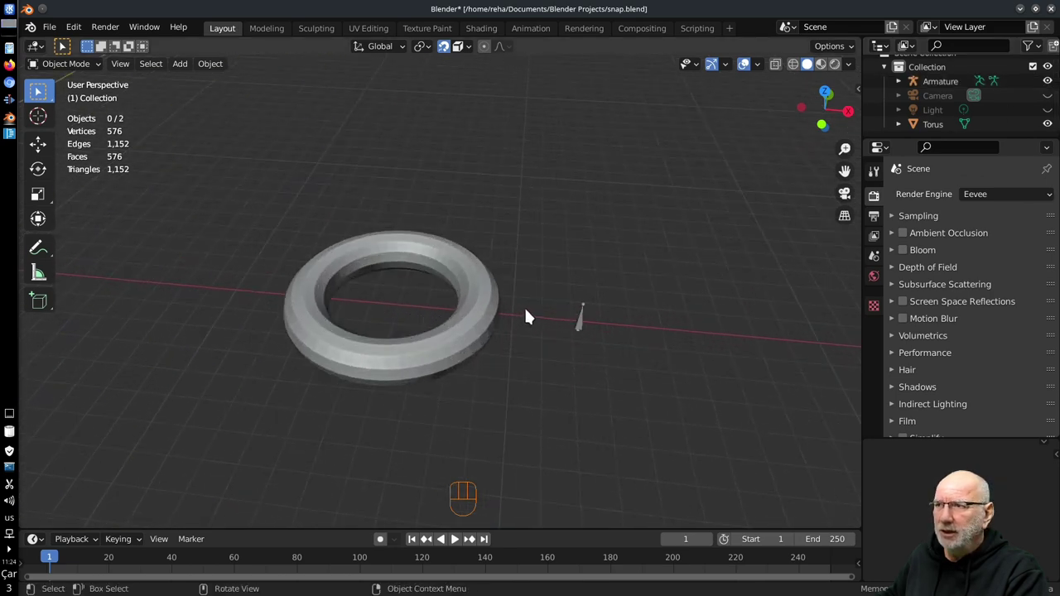
left_click_drag(451, 332, 521, 318)
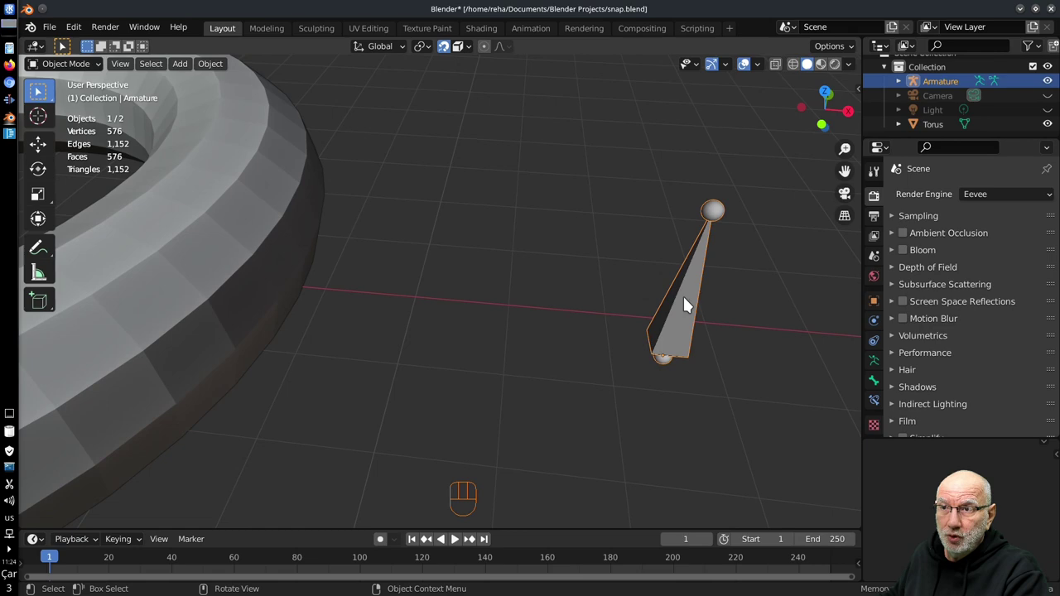
middle_click(395, 357)
left_click_drag(376, 401, 457, 377)
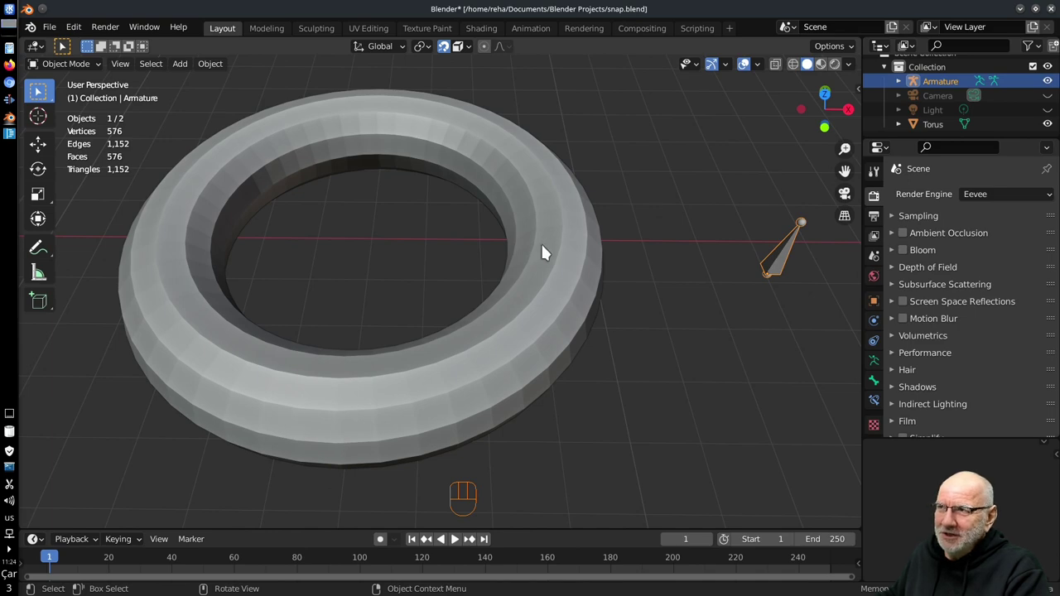
left_click_drag(511, 383, 492, 325)
left_click(445, 53)
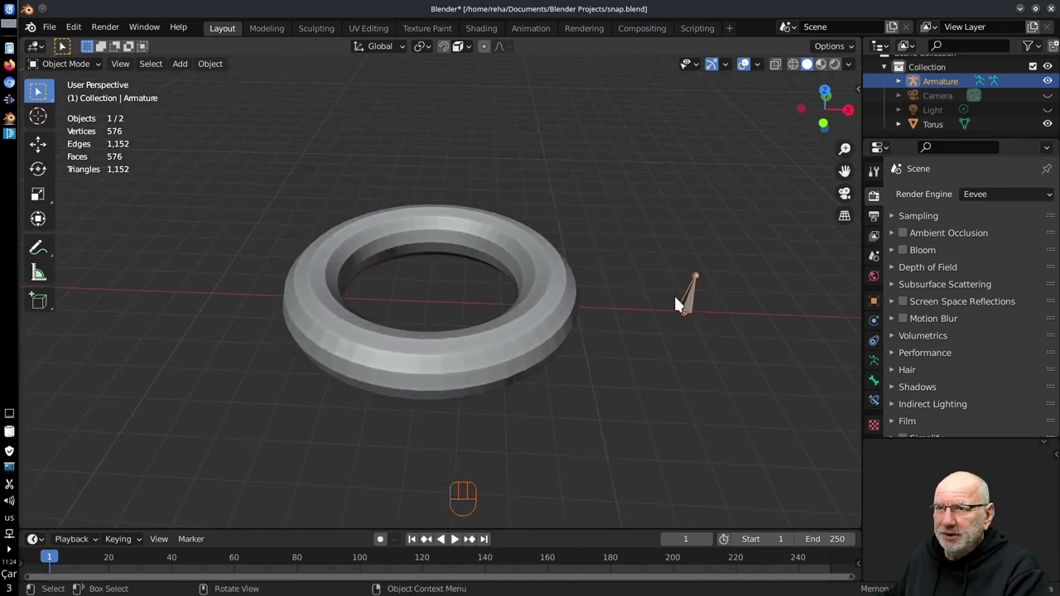
- Move the armature and try extruding bones, then undo back to Object Mode
key("g")
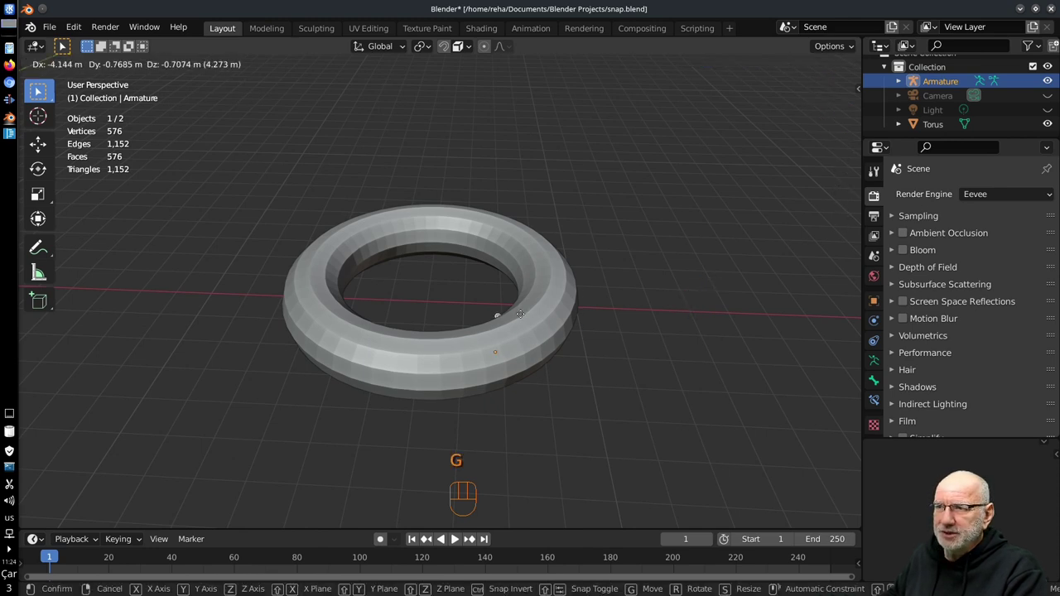
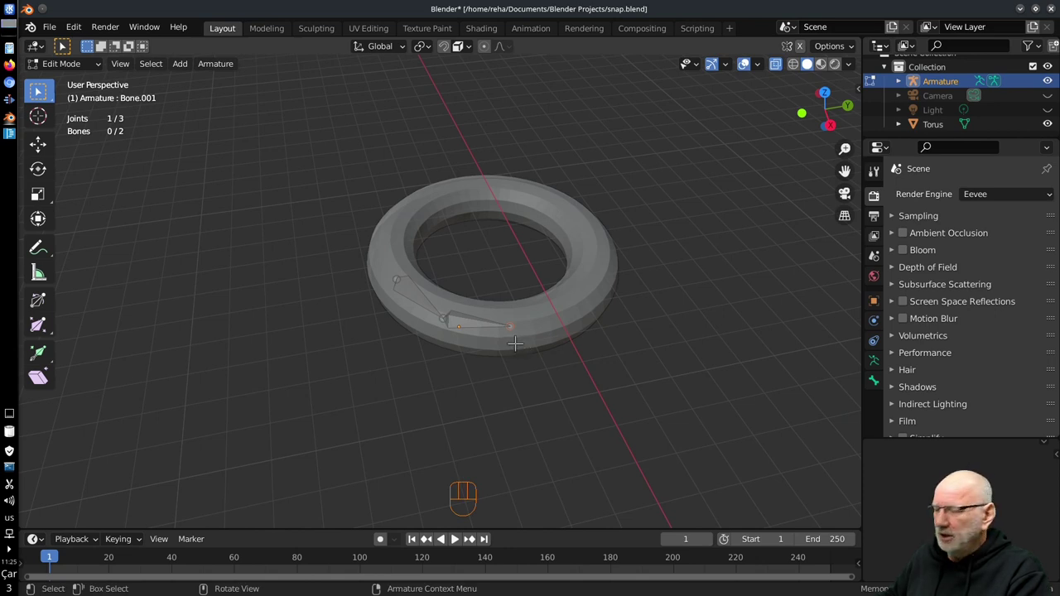
key("ctrl+z")
key("ctrl+z")
key("ctrl+z")
key("Tab")
- Turn the snapping magnet back on with Volume as the target
key("g")
left_click_drag(610, 355, 556, 352)
left_click(449, 51)
left_click_drag(478, 50, 610, 303)
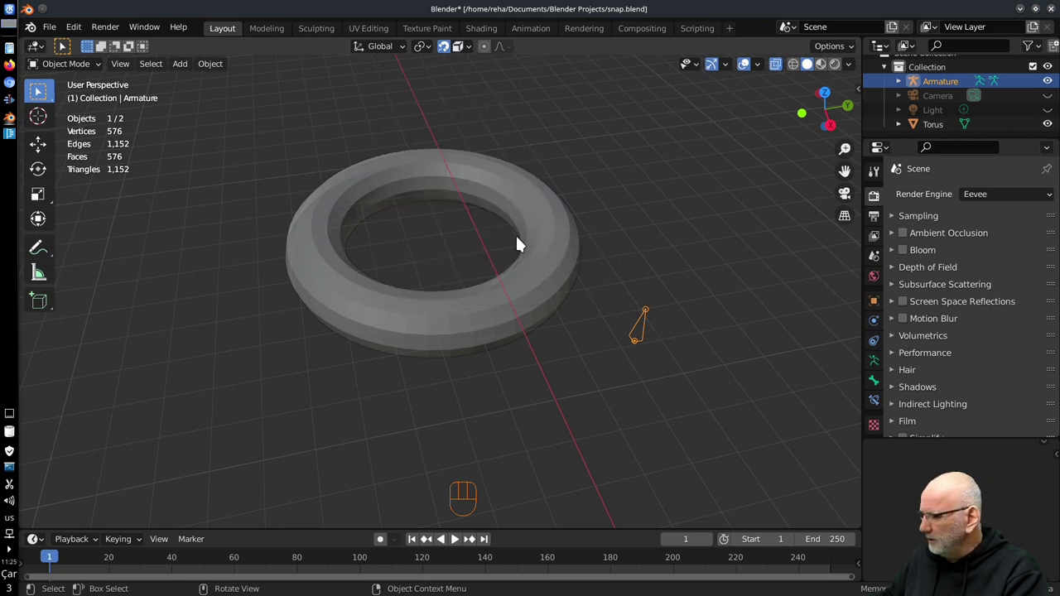
- Lay the armature's single bone flat on the torus surface using snapping
key("Tab")
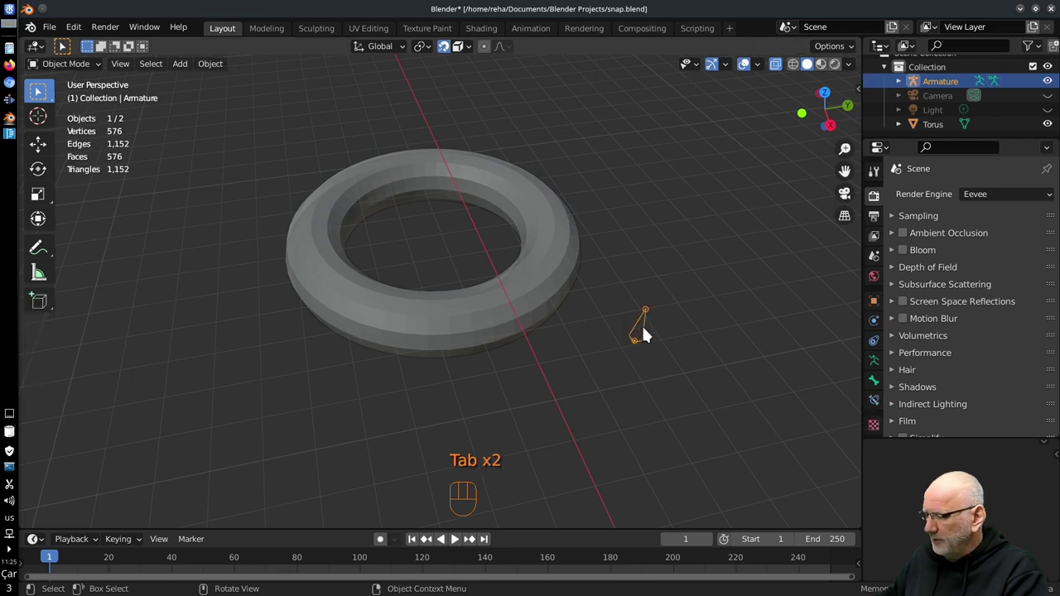
key("g")
left_click_drag(454, 320, 371, 267)
left_click_drag(425, 316, 480, 329)
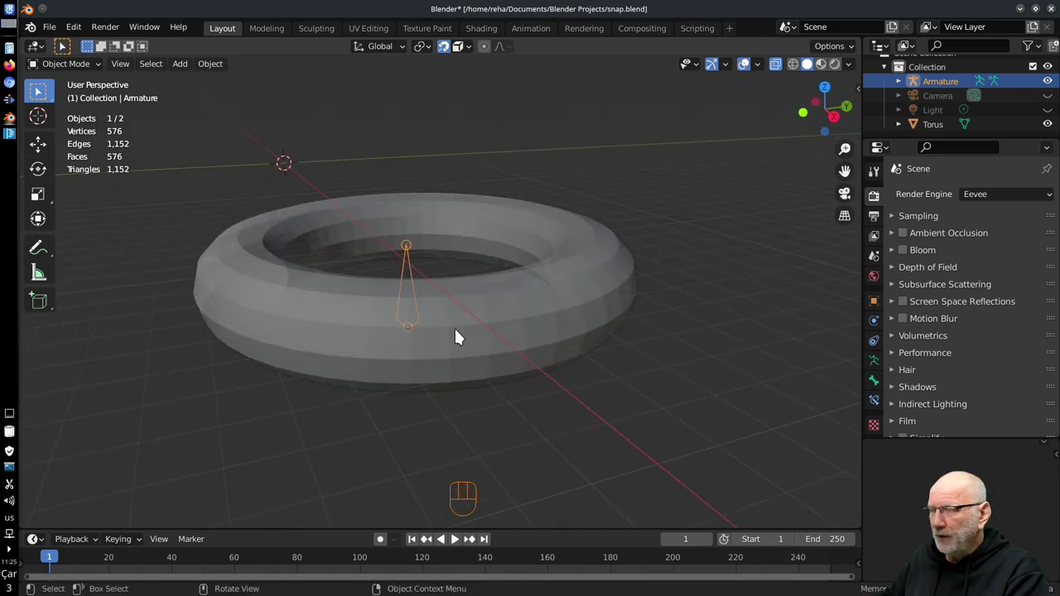
key("Tab")
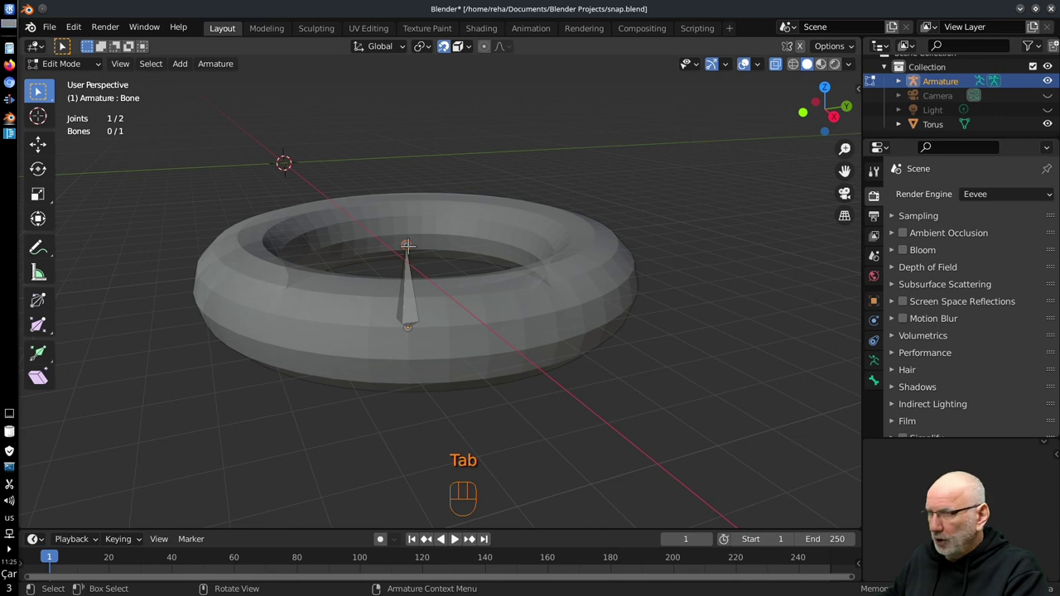
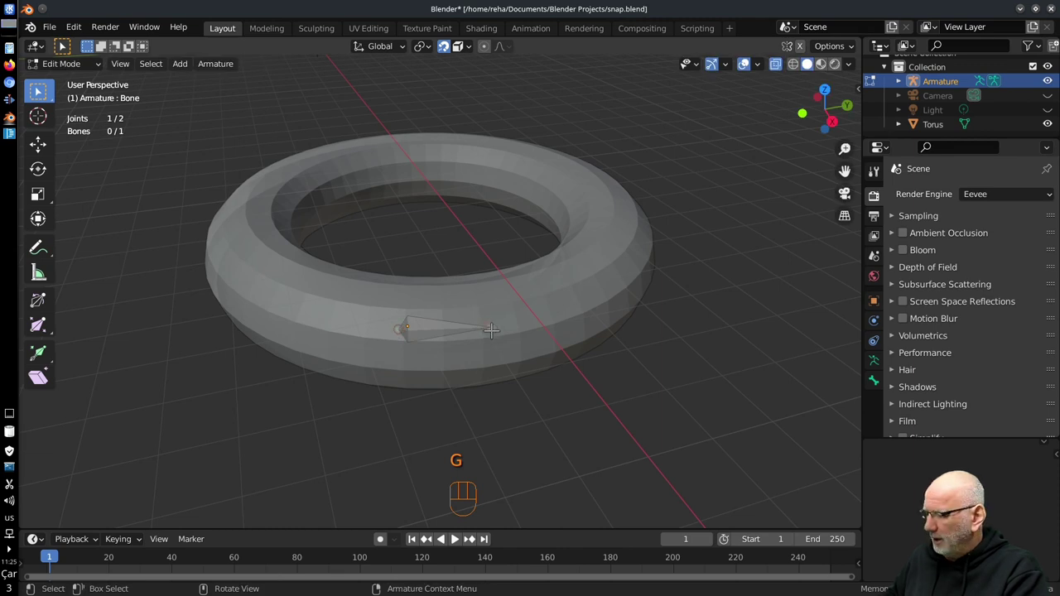
- Extrude a trial ring of bones around the torus, then undo back to one bone
key("e")
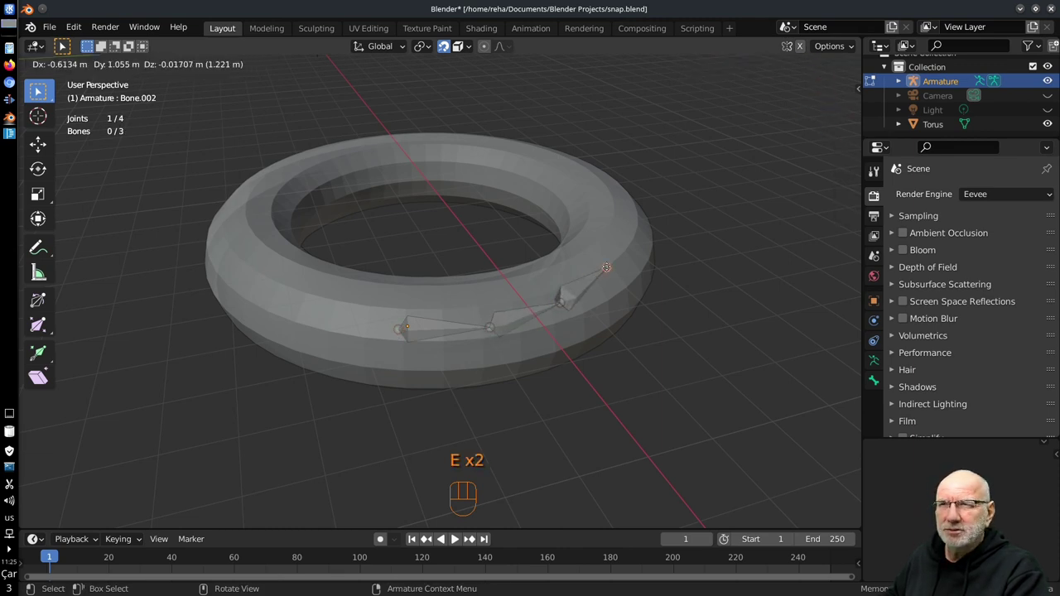
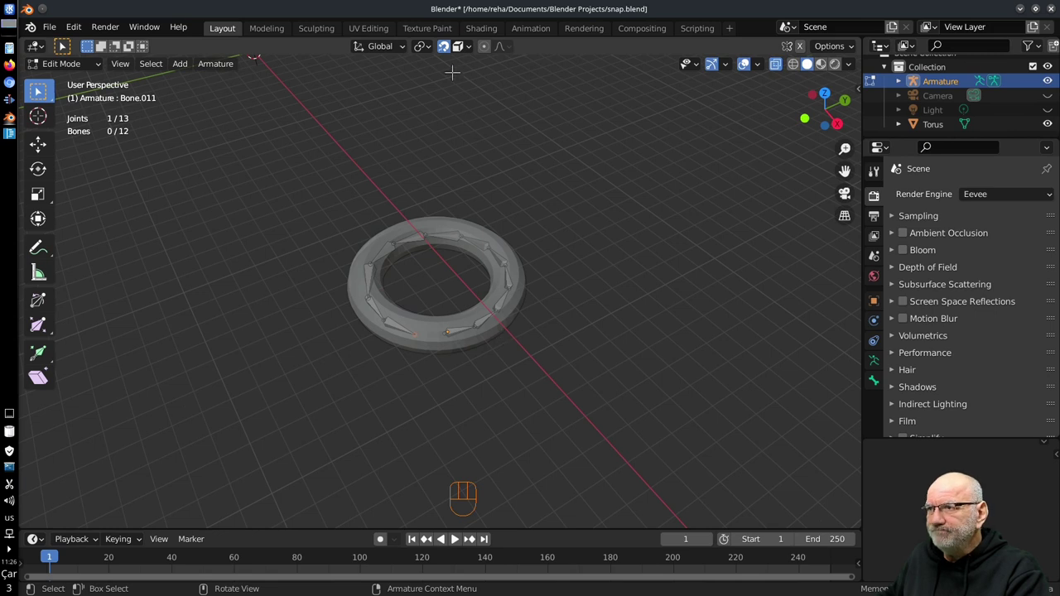
key("ctrl+z")
key("ctrl+z")
key("ctrl+z")
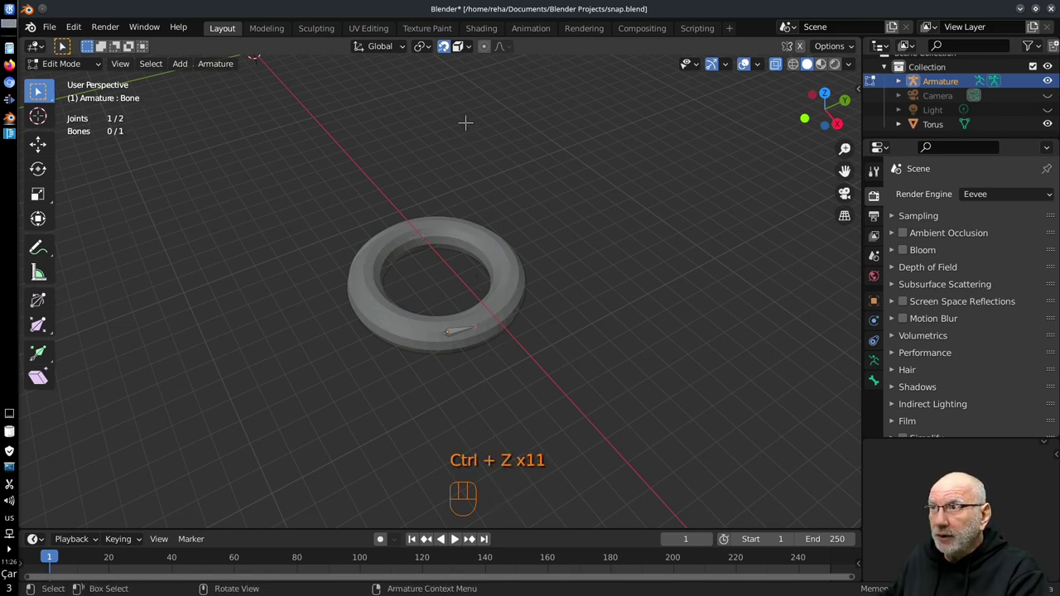
- Duplicate the torus and set the copy beside the original so the two rings touch
left_click_drag(476, 52, 531, 347)
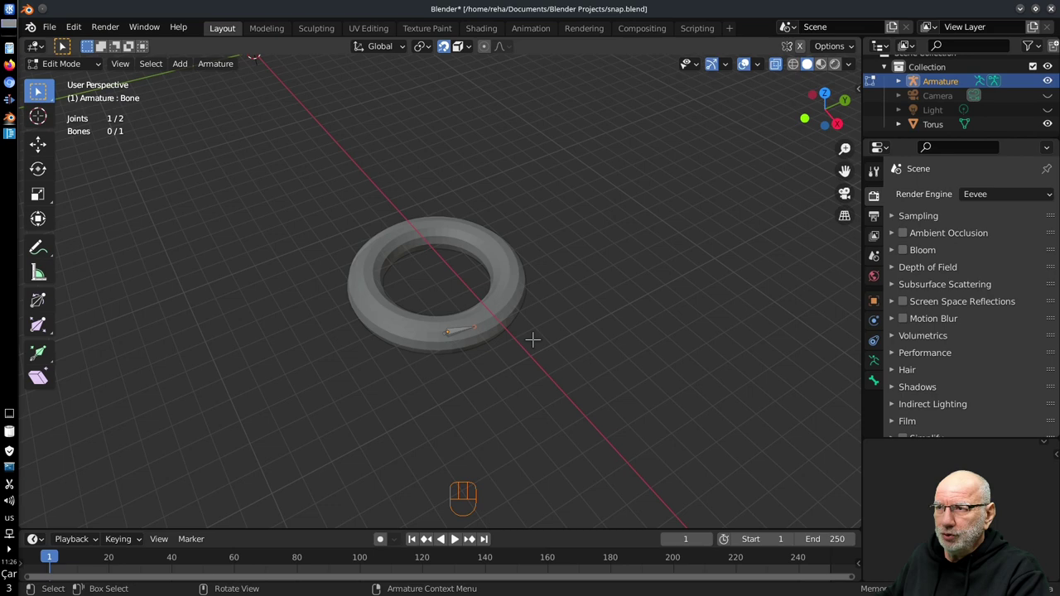
key("Tab")
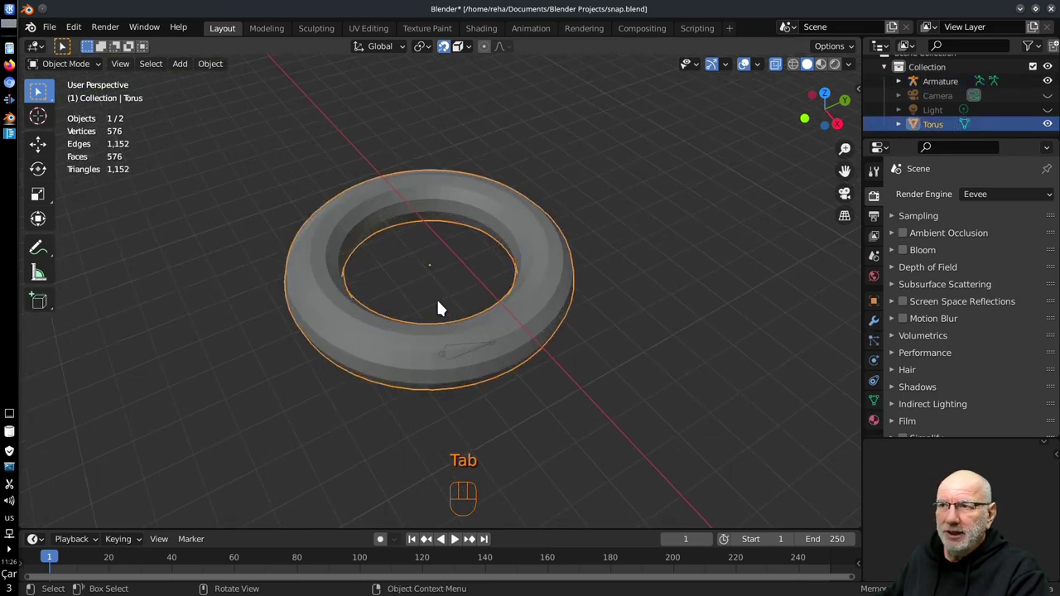
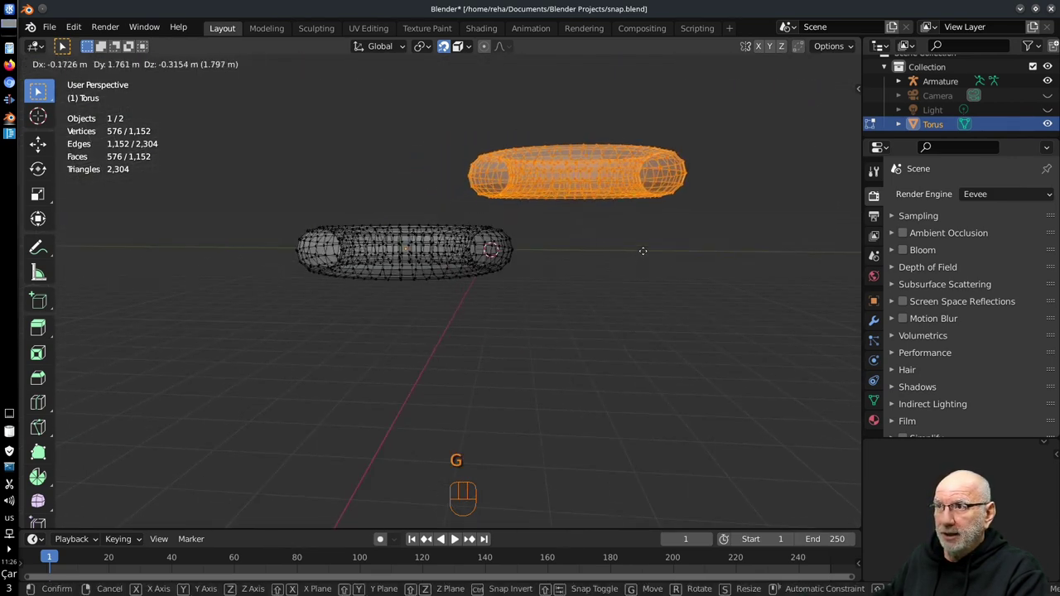
key("Tab")
left_click_drag(559, 258, 601, 316)
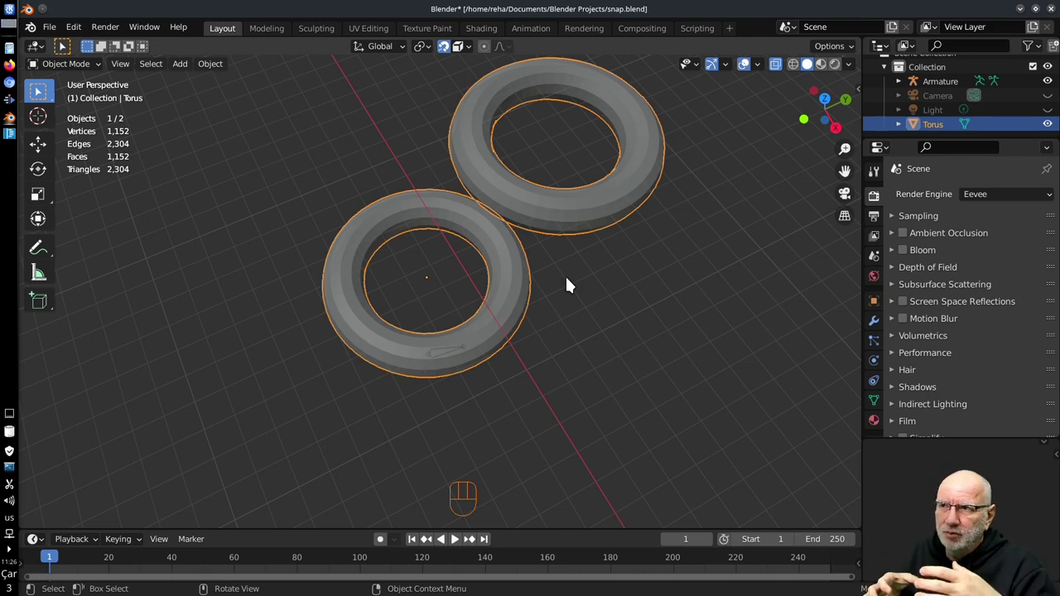
key("Tab")
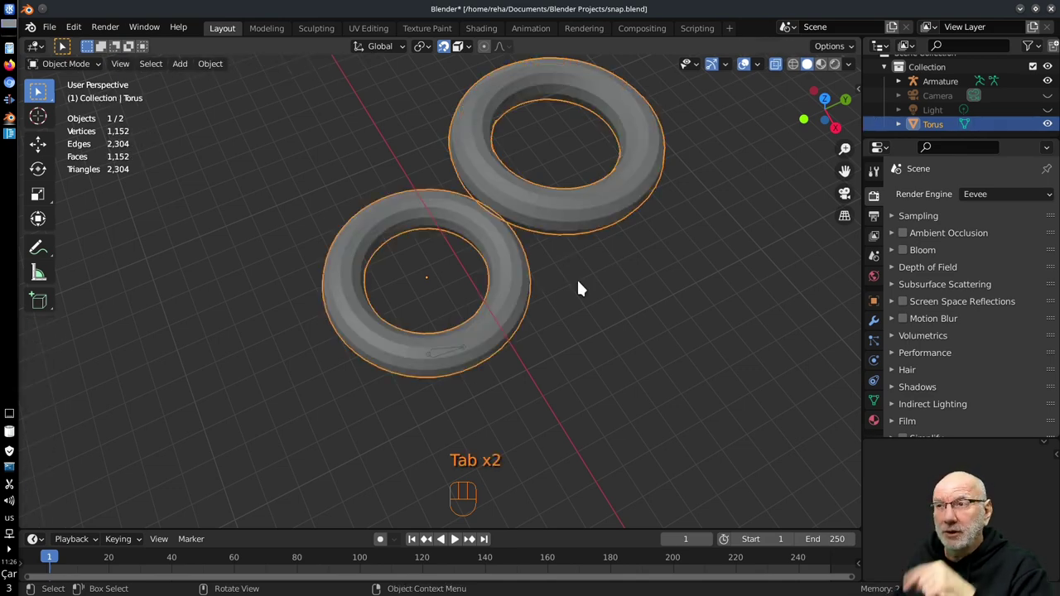
left_click_drag(543, 389, 524, 331)
middle_click(502, 298)
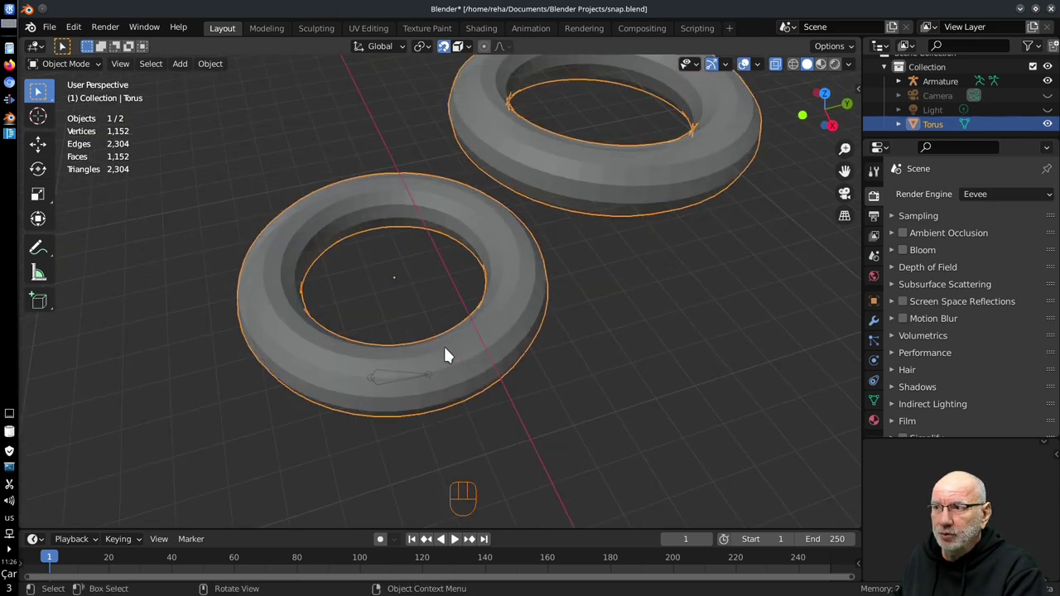
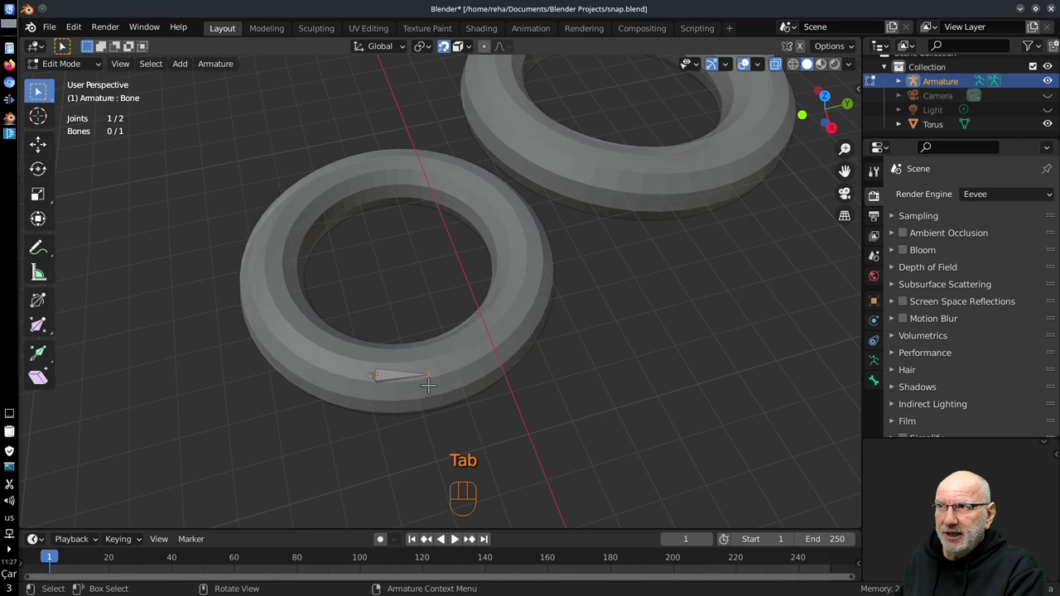
- Extrude an eight-bone chain snapped along the first torus and across onto the second, then leave Edit Mode
left_click_drag(473, 52, 440, 363)
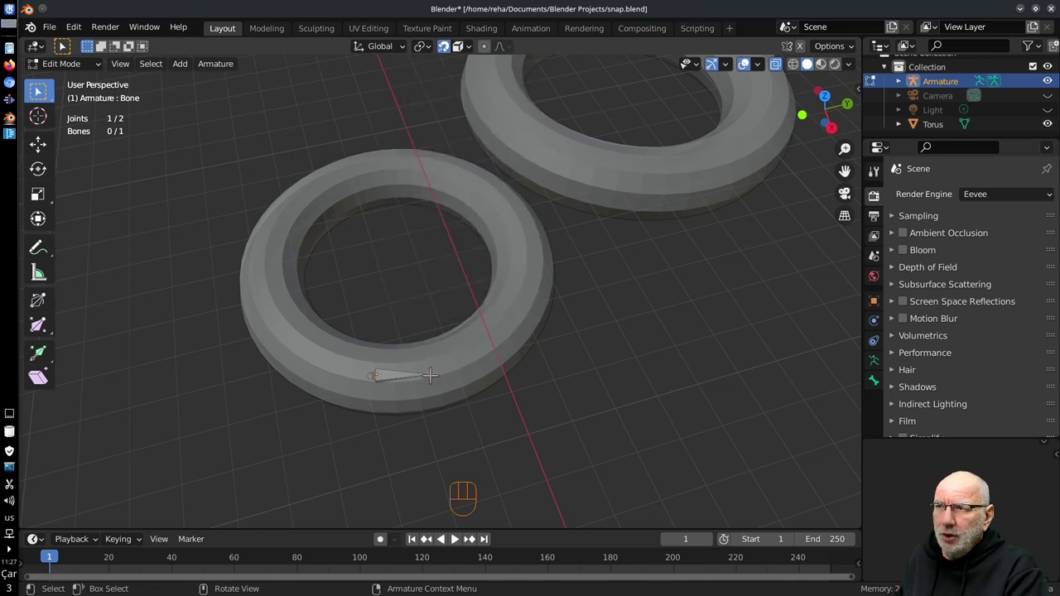
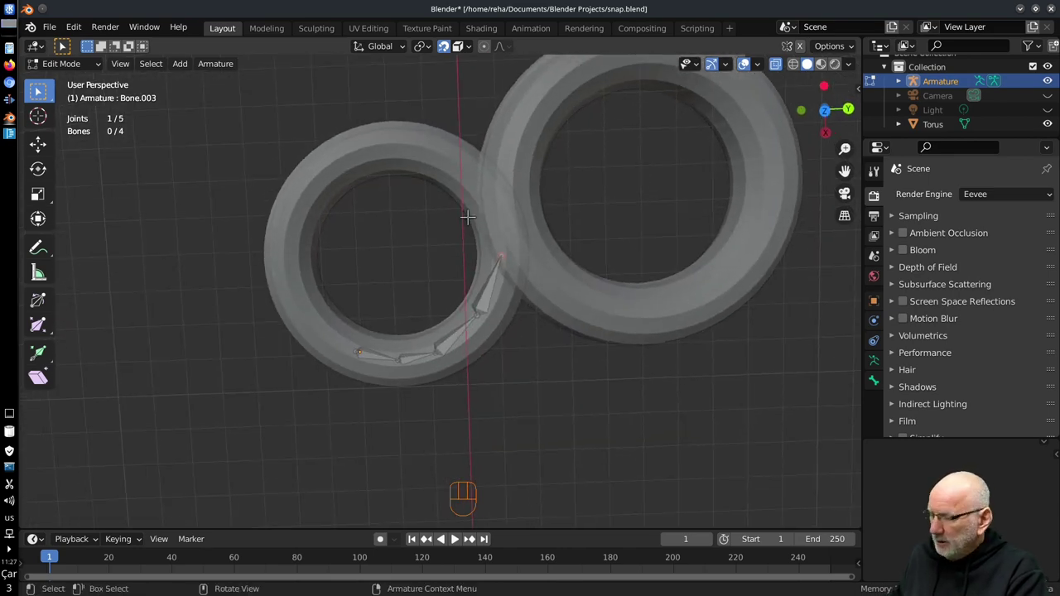
key("g")
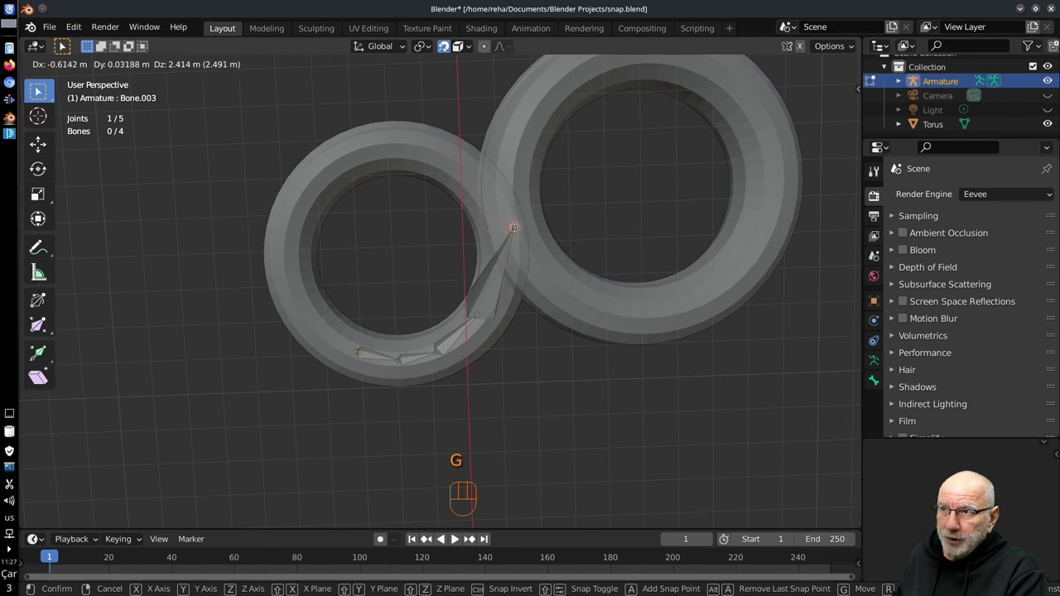
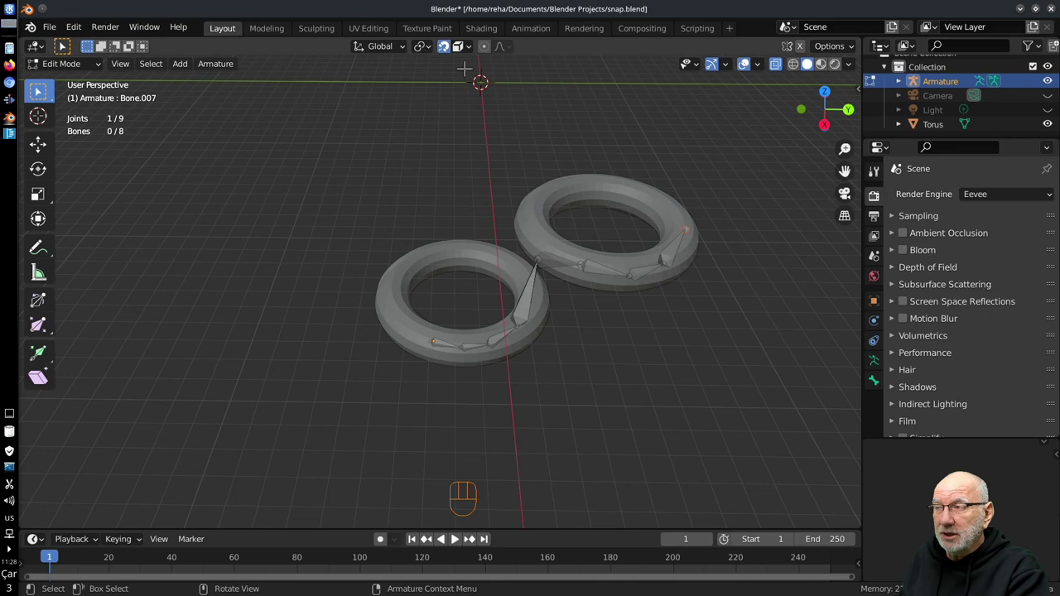
key("Tab")
left_click_drag(461, 326, 410, 370)
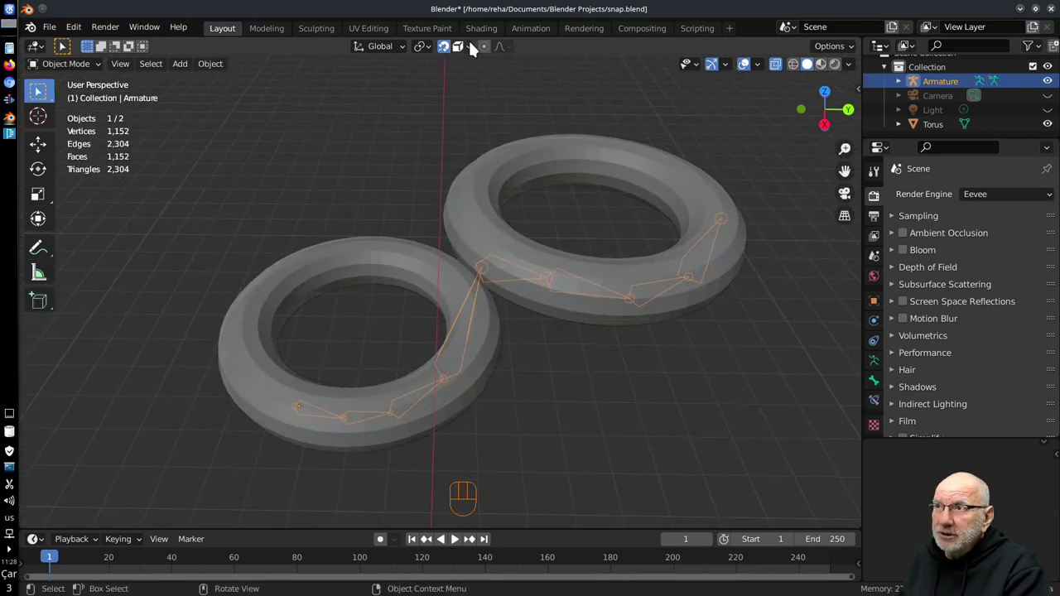
left_click_drag(476, 48, 526, 352)
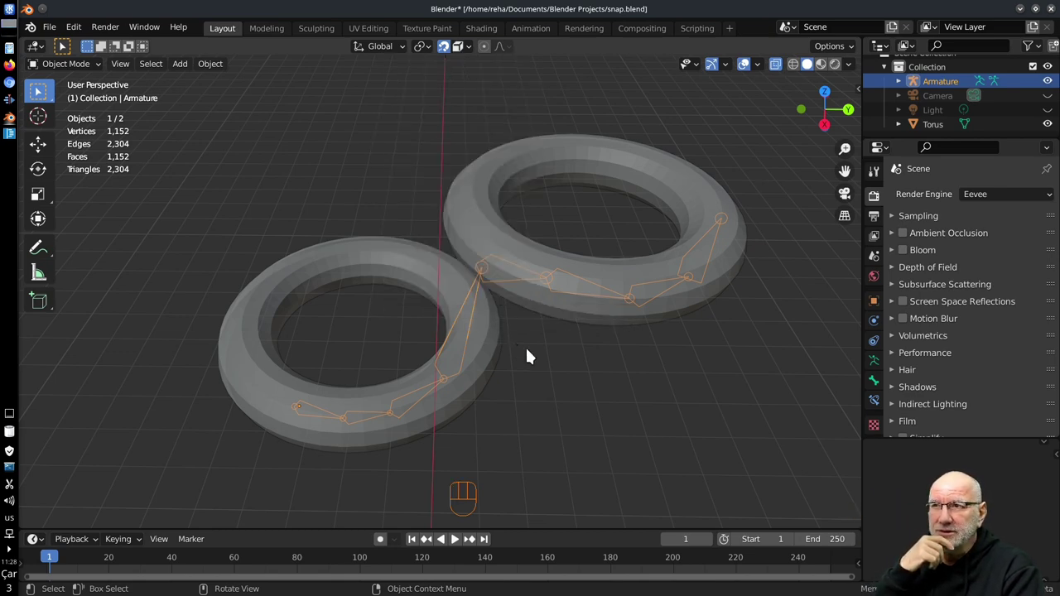
left_click_drag(563, 437, 563, 411)
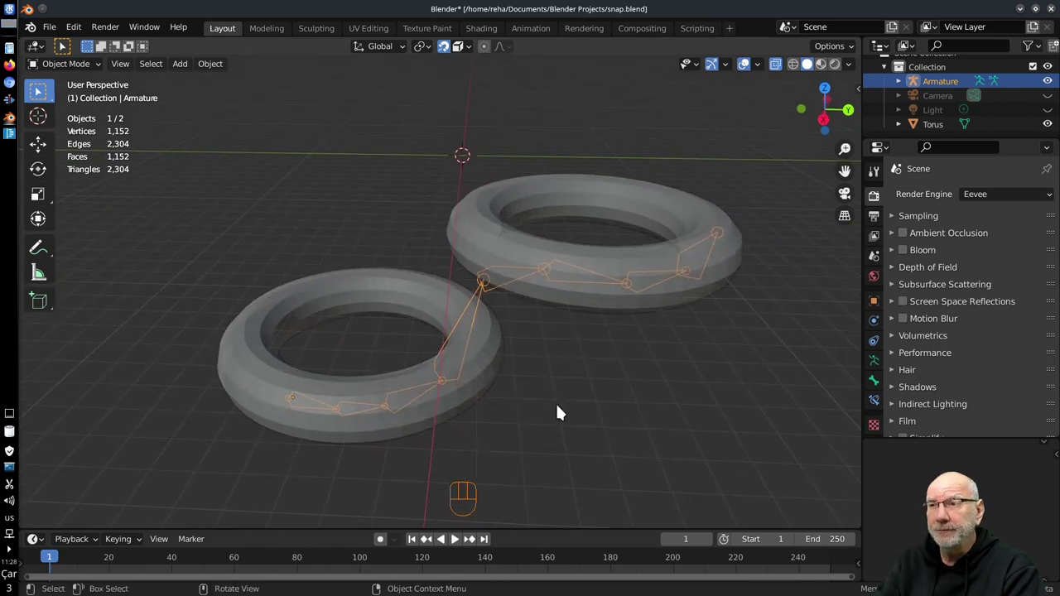
left_click_drag(542, 389, 578, 415)
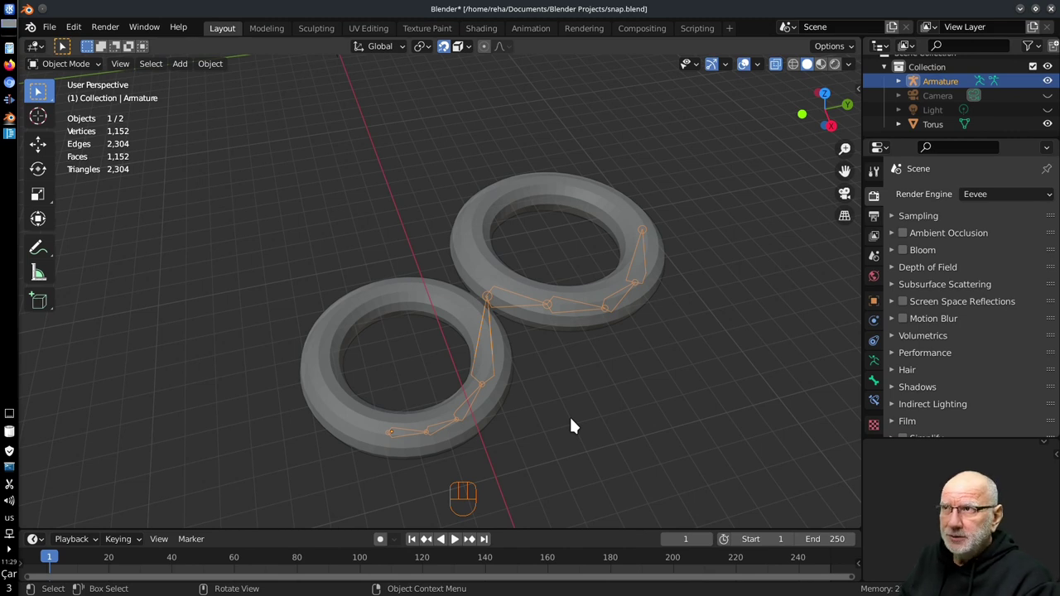
key("Tab")
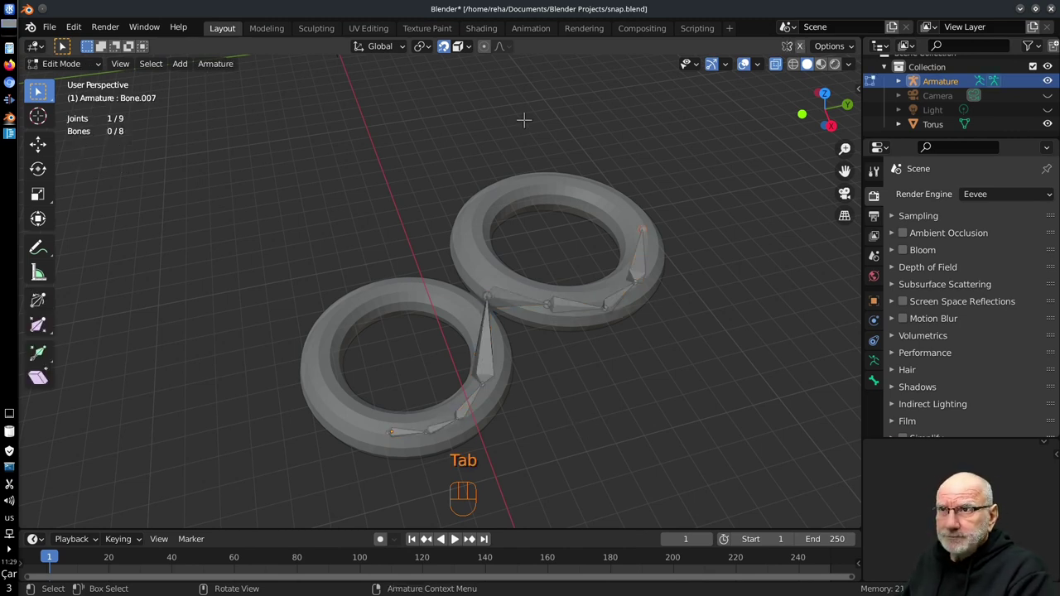
left_click(783, 69)
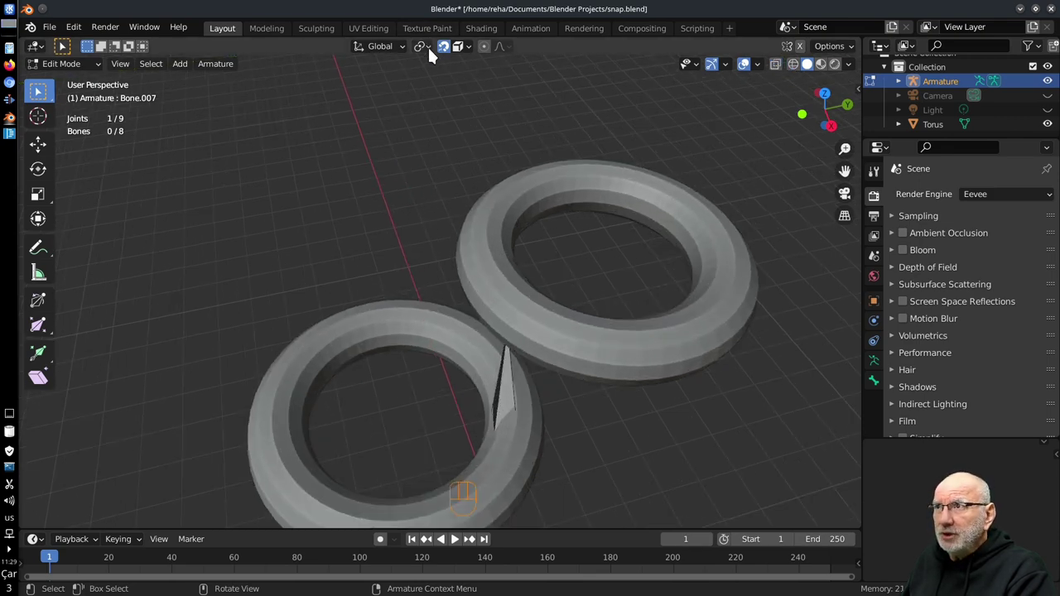
left_click_drag(432, 54, 407, 51)
left_click_drag(408, 50, 372, 81)
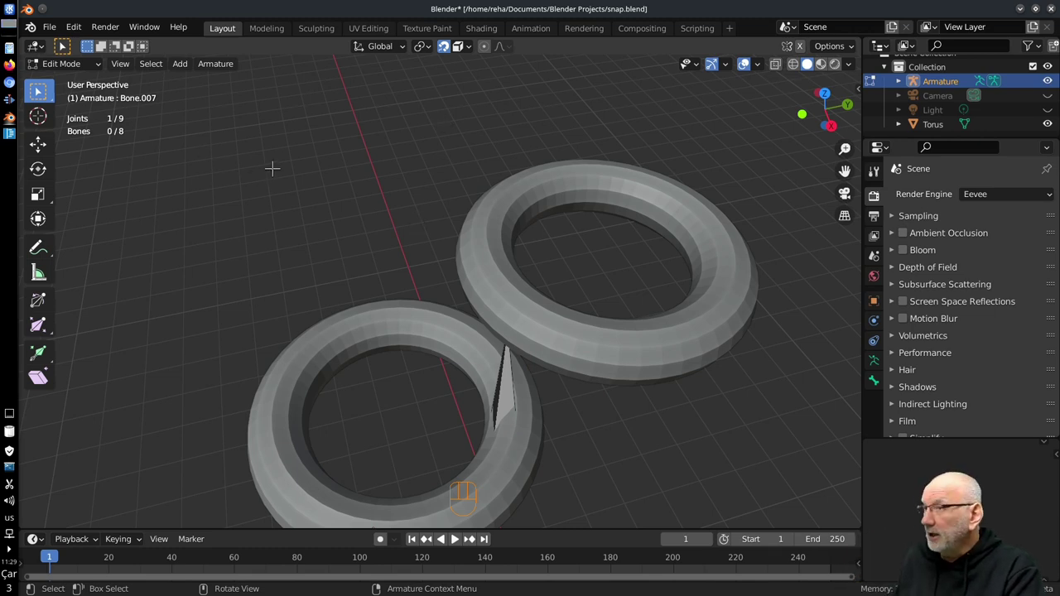
- Leave armature editing, select the Torus object, and enter mesh Edit Mode
key("Tab")
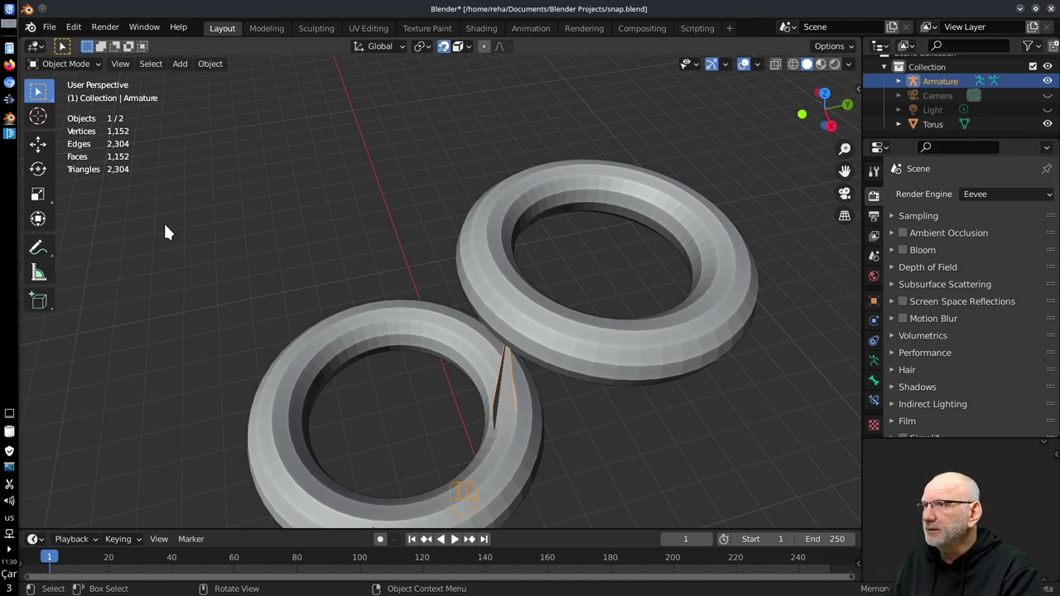
left_click_drag(481, 274, 142, 204)
key("Tab")
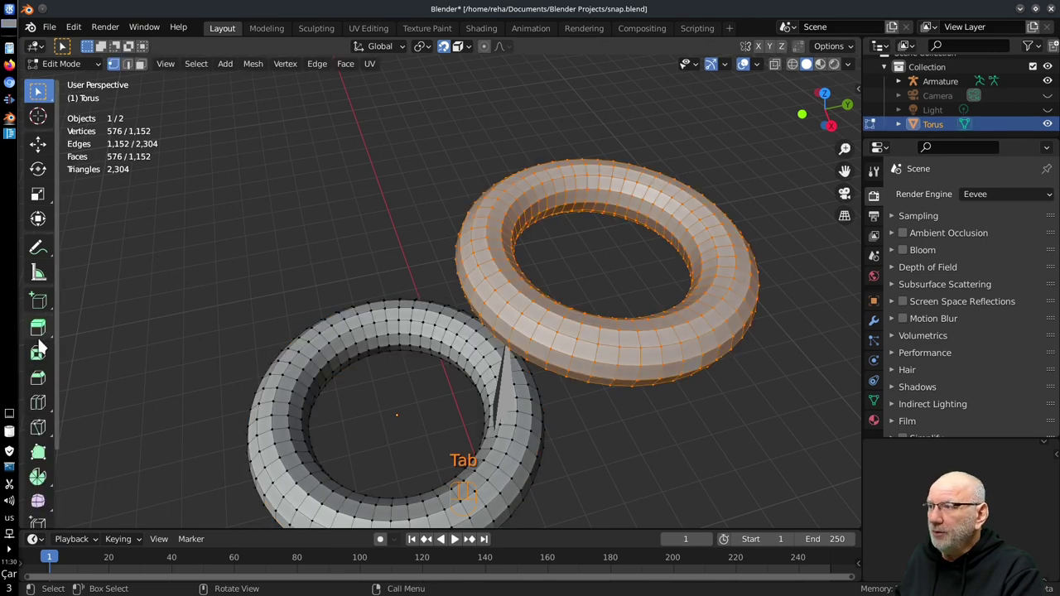